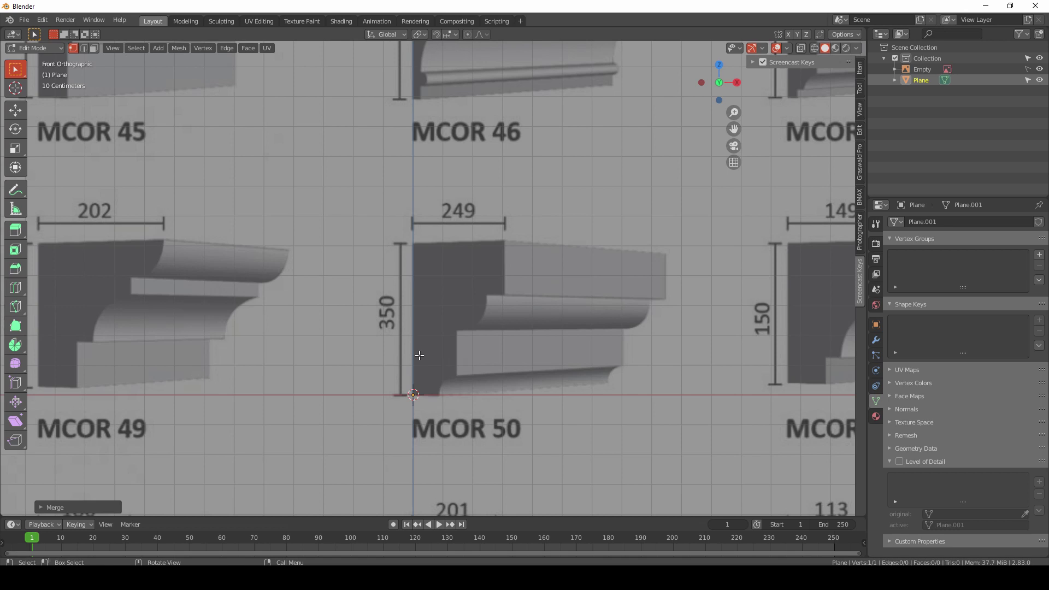
Step: Extrude vertices up the back, across the top and down the first front step of the MCOR 50 profile
key(e)
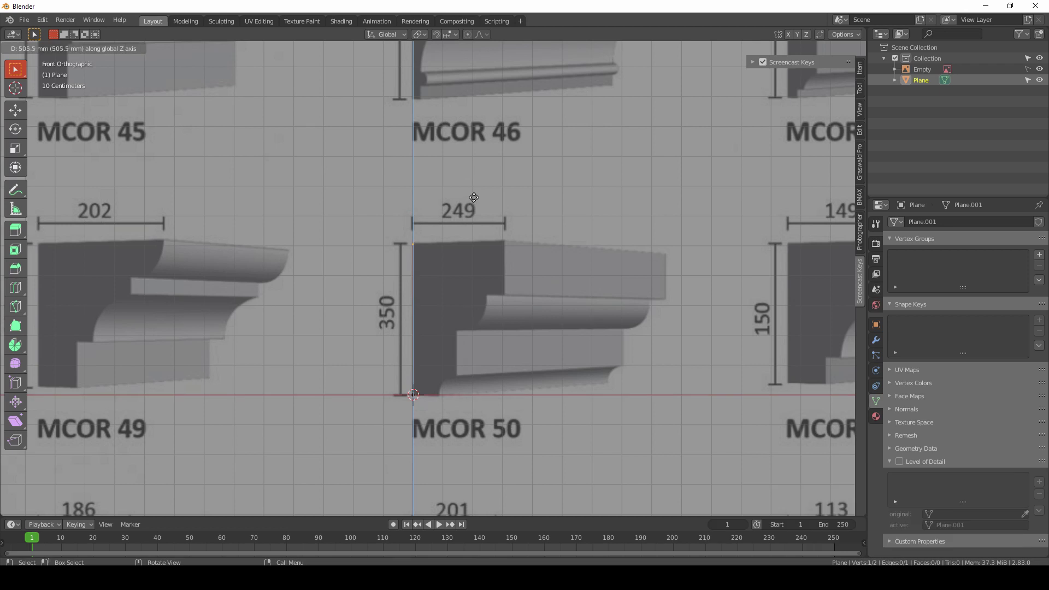
key(e)
key(e)
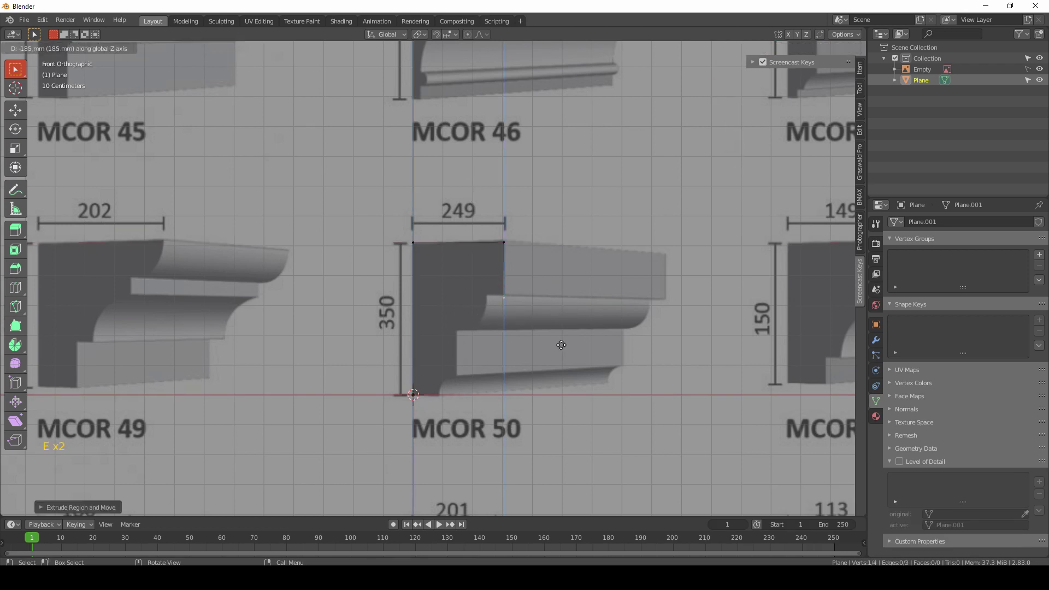
key(e)
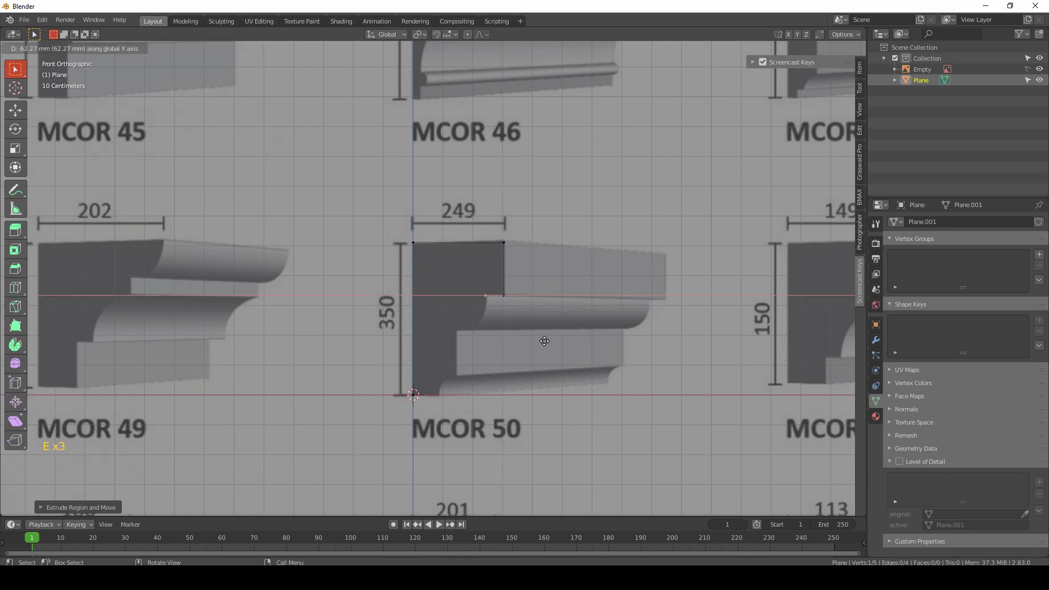
scroll(up, 3)
middle_click(550, 366)
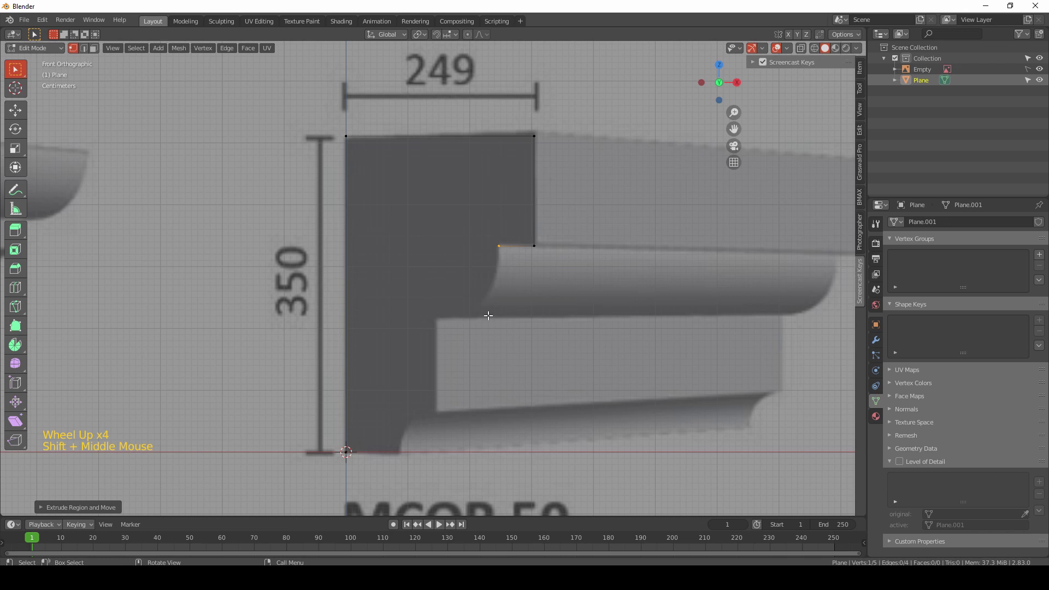
Step: Continue extruding down the stepped front ledges to the bottom of the profile
key(e)
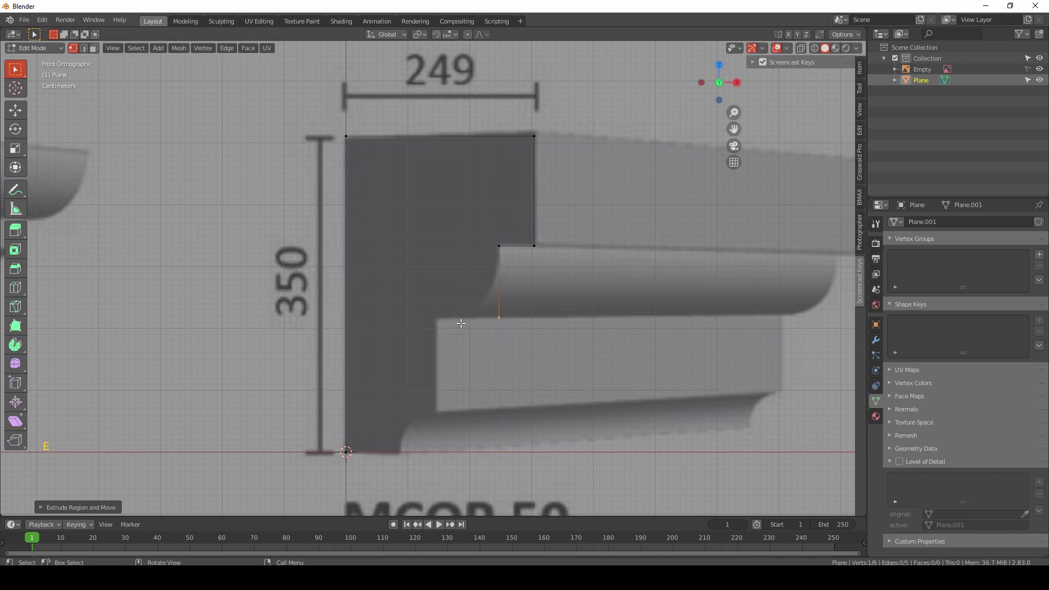
key(e)
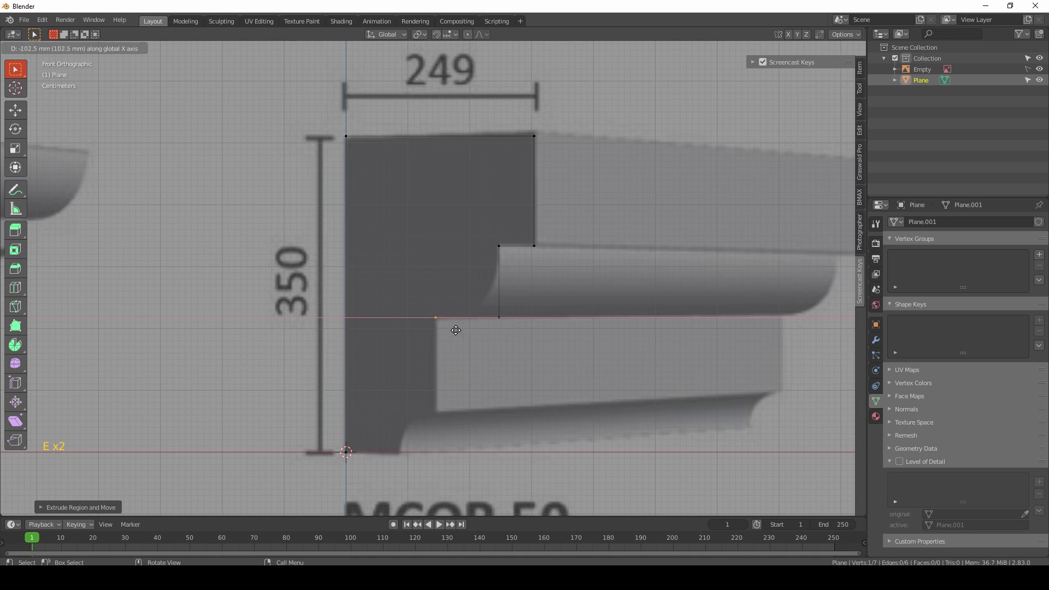
key(e)
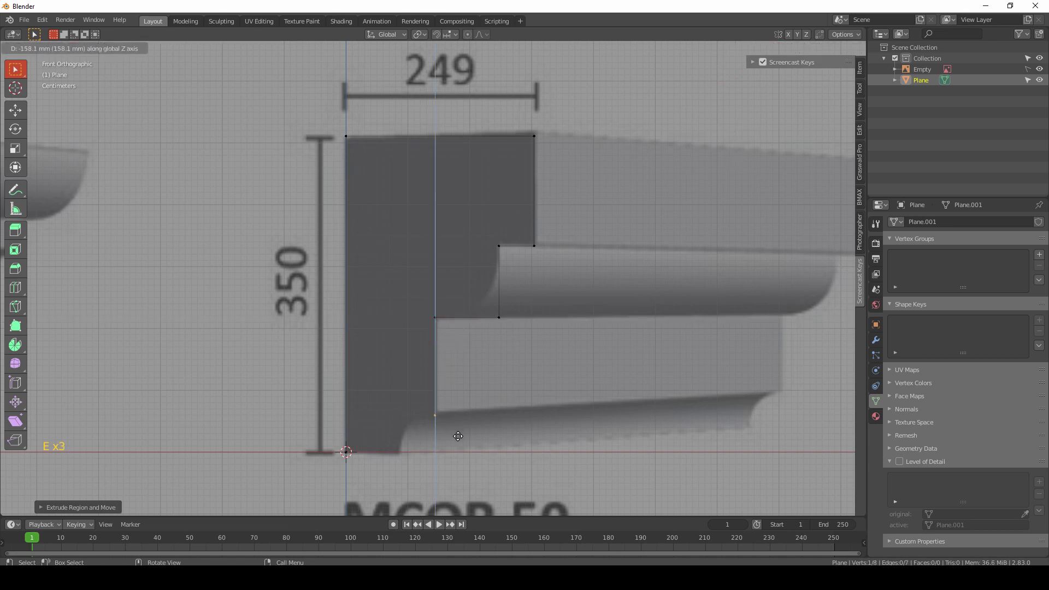
key(e)
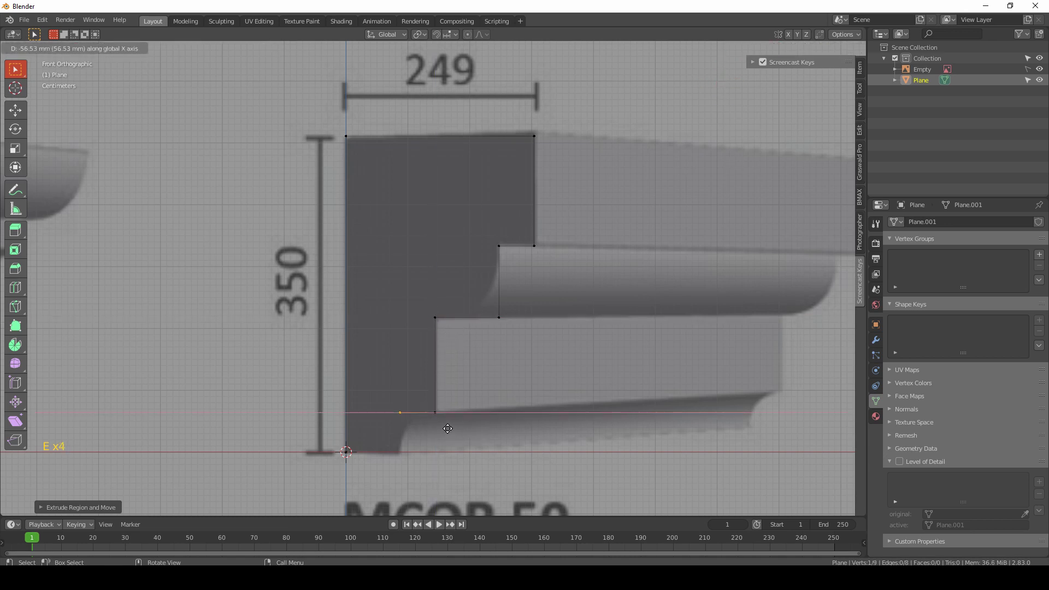
key(e)
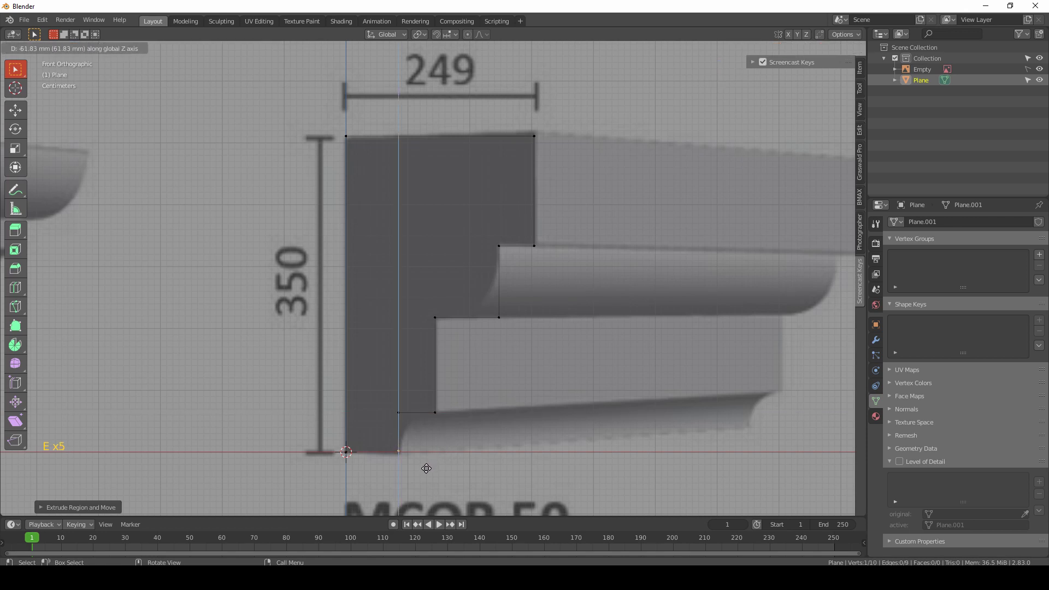
middle_click(430, 444)
Step: With vertex snapping on, move the last vertex onto the starting point to close the outline
scroll(up, 3)
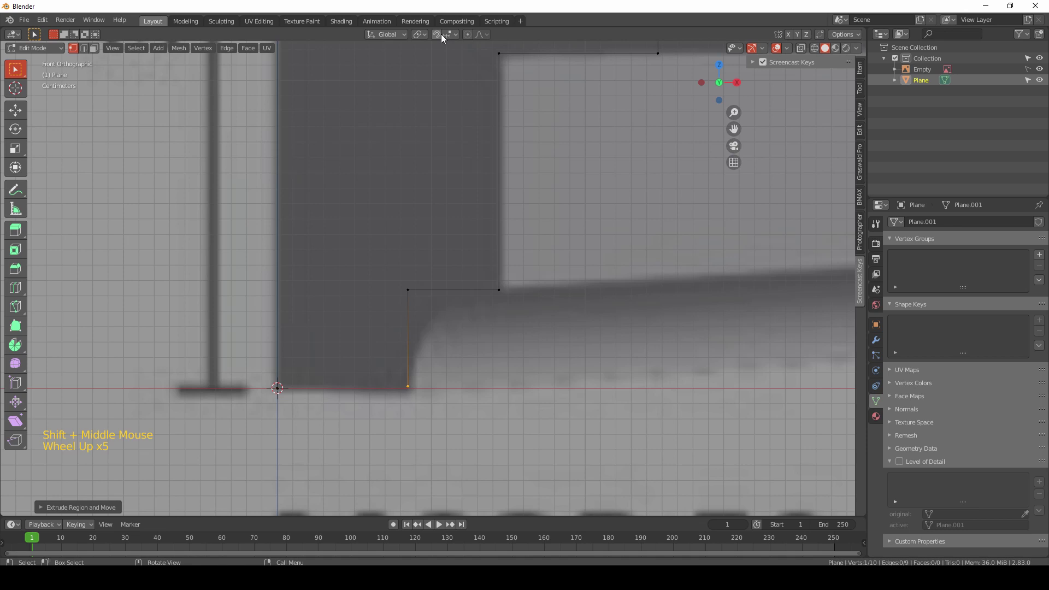
click(451, 40)
click(456, 38)
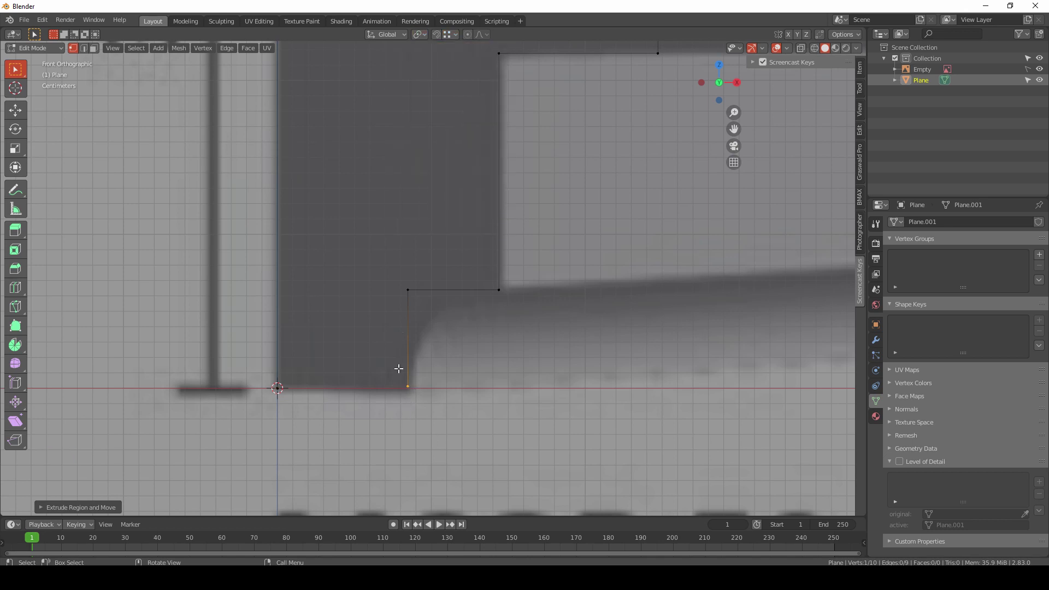
key(g)
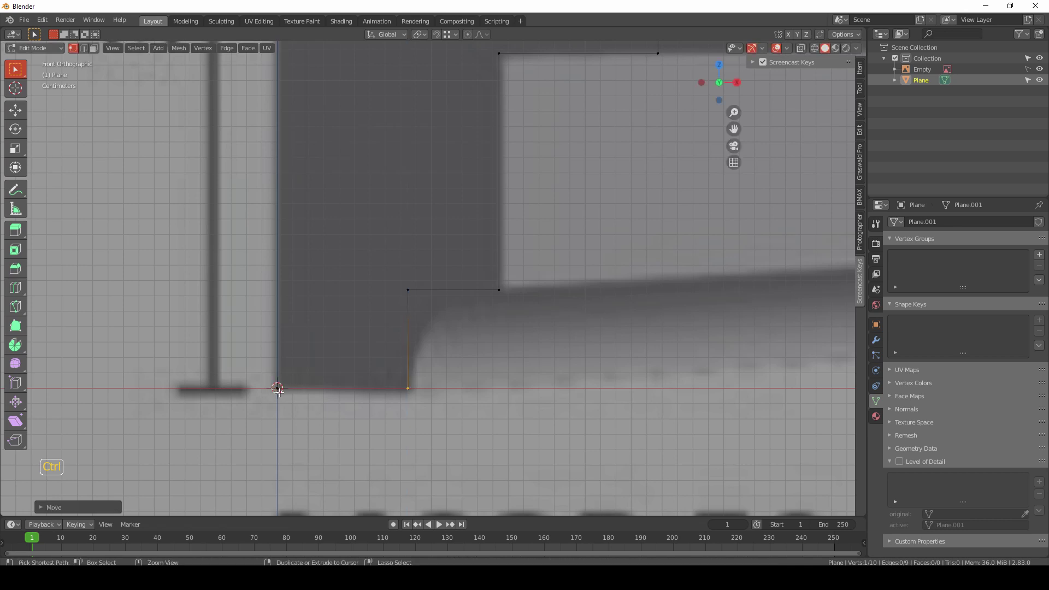
scroll(down, 3)
Step: Fill the whole closed outline into one face and show it see-through over the reference
key(a)
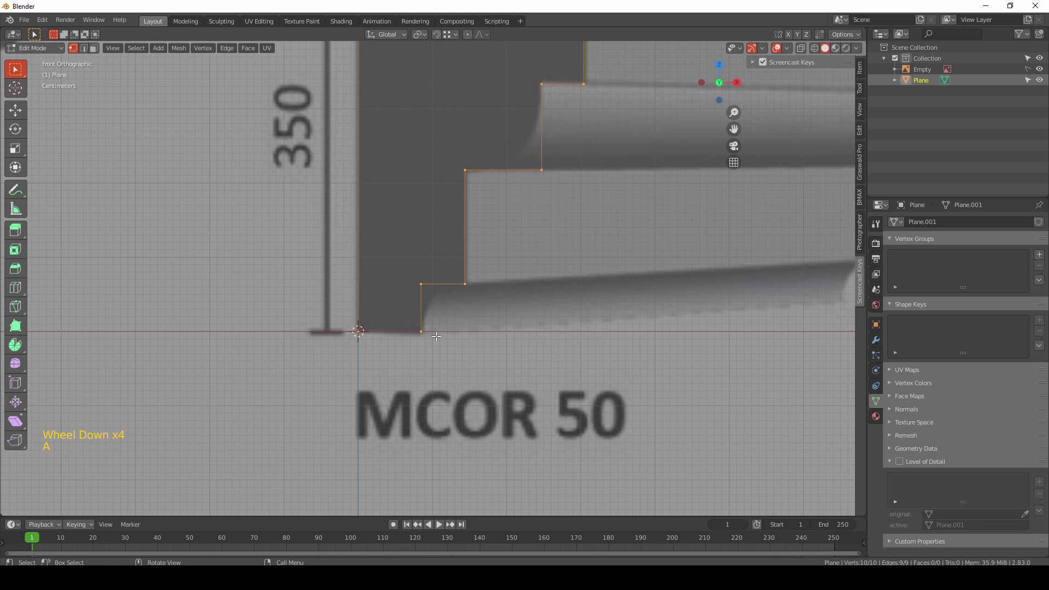
key(f)
middle_click(433, 277)
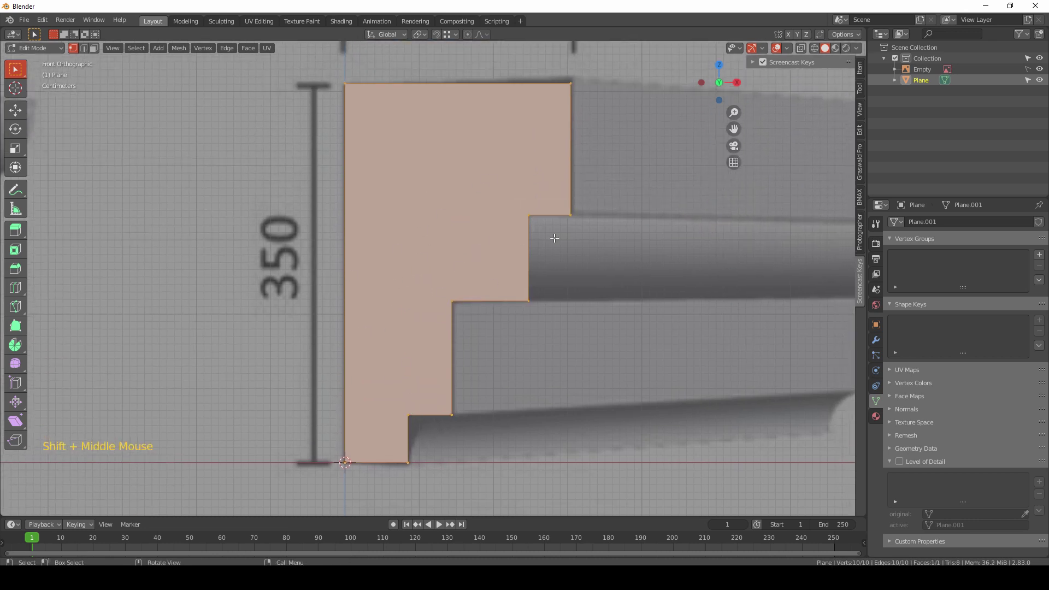
key(z)
scroll(up, 3)
Step: Select vertices along the outline, ending on the upper inner corner to be rounded
click(516, 283)
click(555, 313)
click(566, 318)
click(537, 294)
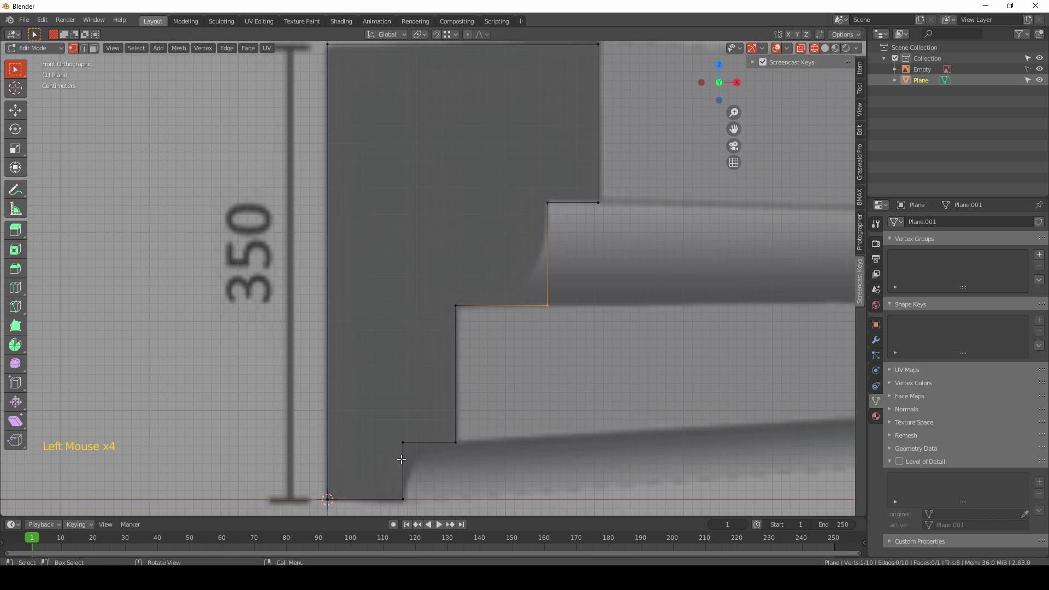
click(536, 273)
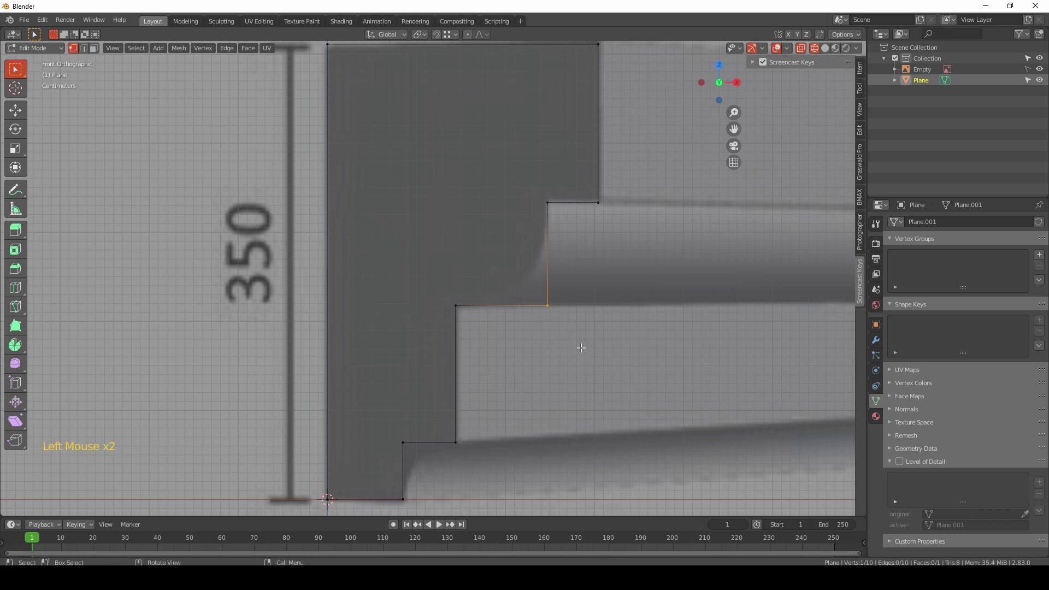
Step: Round the upper inner corner with a vertex bevel, then attempt and undo the lower one
key(ctrl+shift+b)
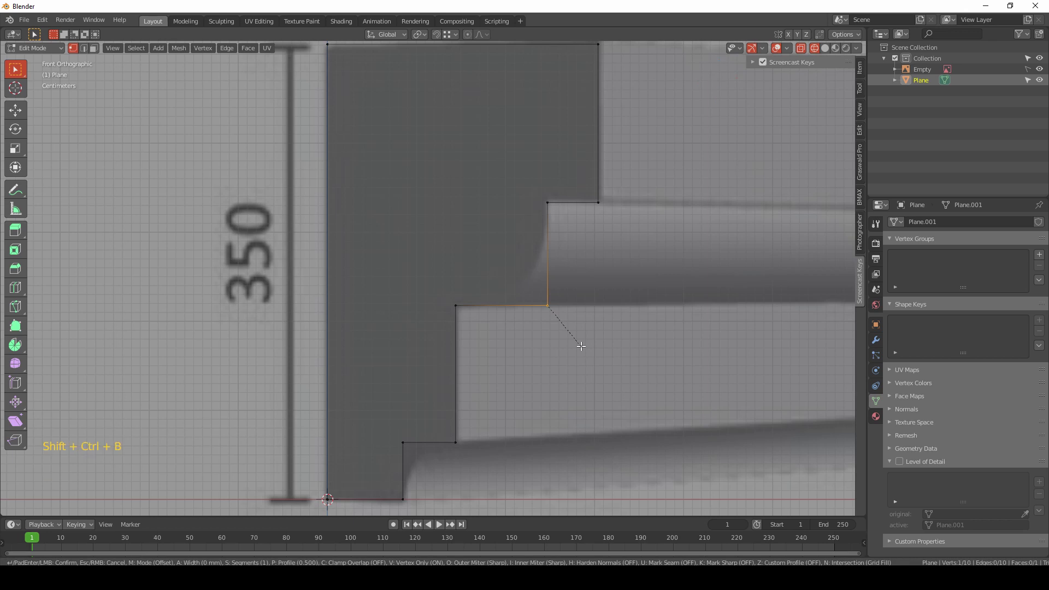
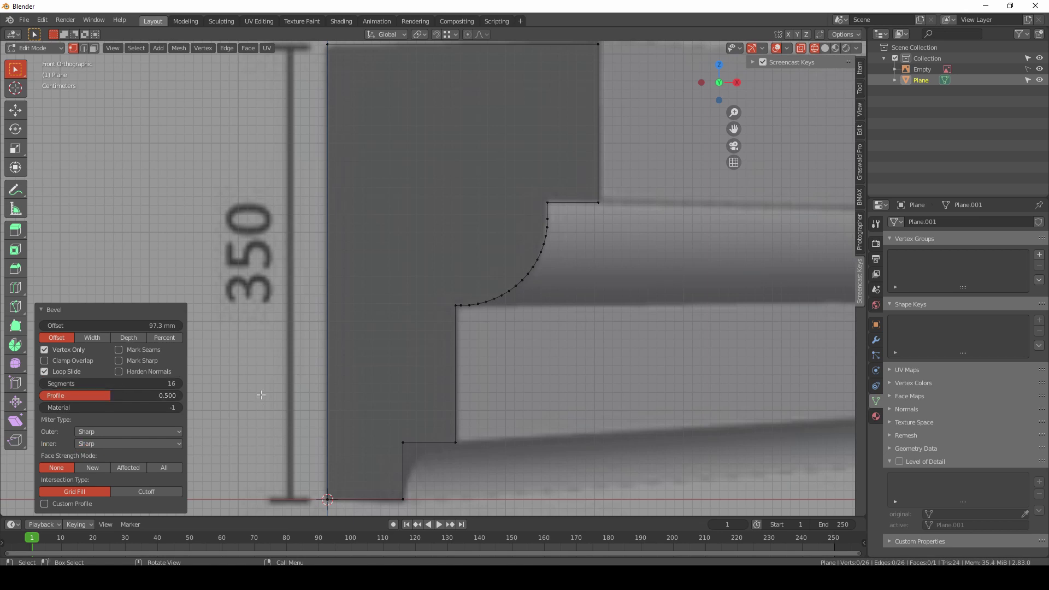
middle_click(487, 380)
click(378, 370)
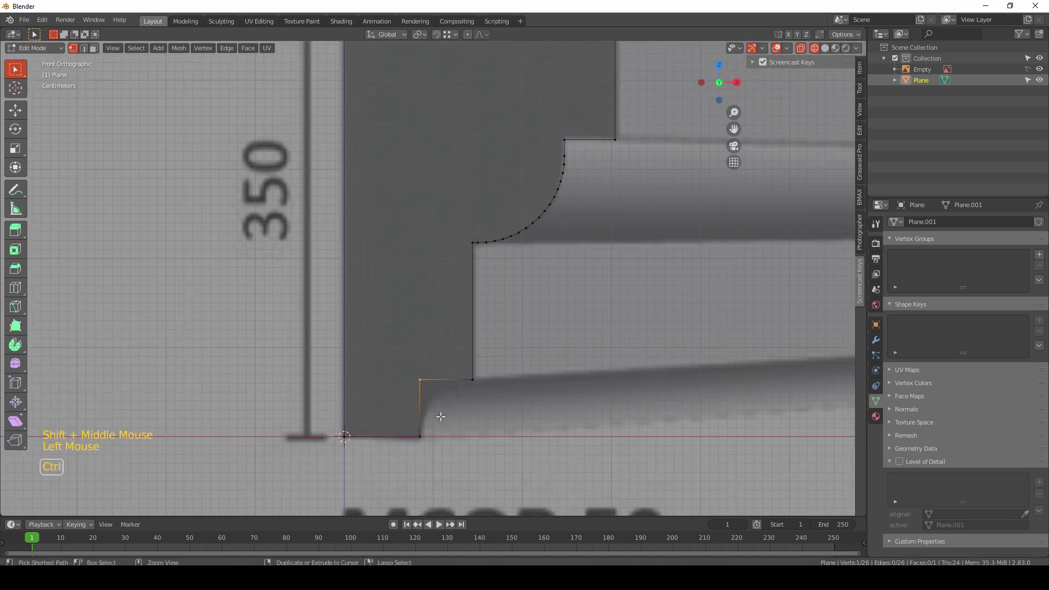
key(ctrl+shift+b)
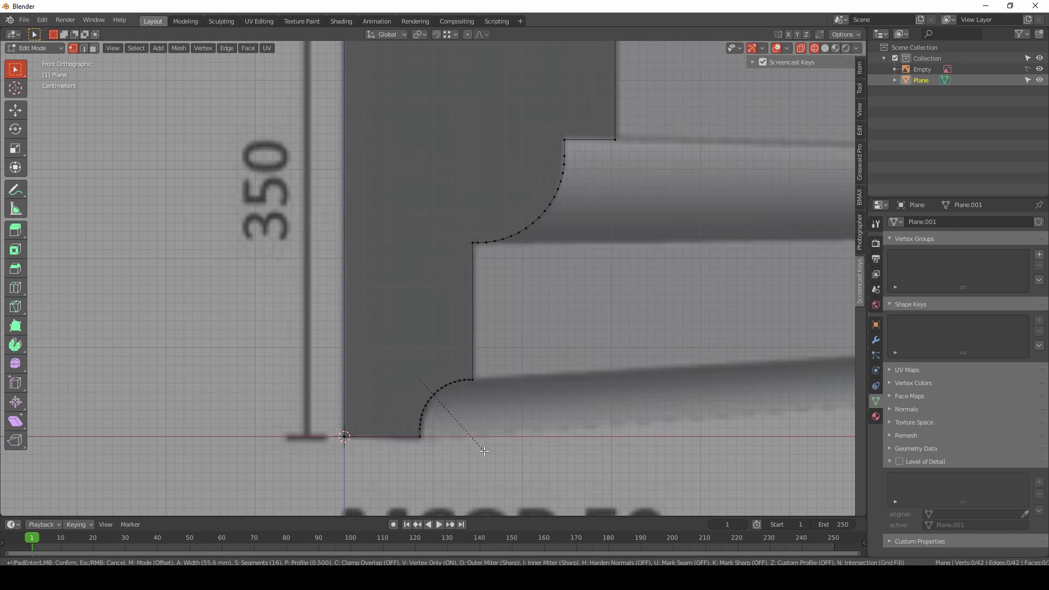
key(ctrl+z)
key(ctrl+b)
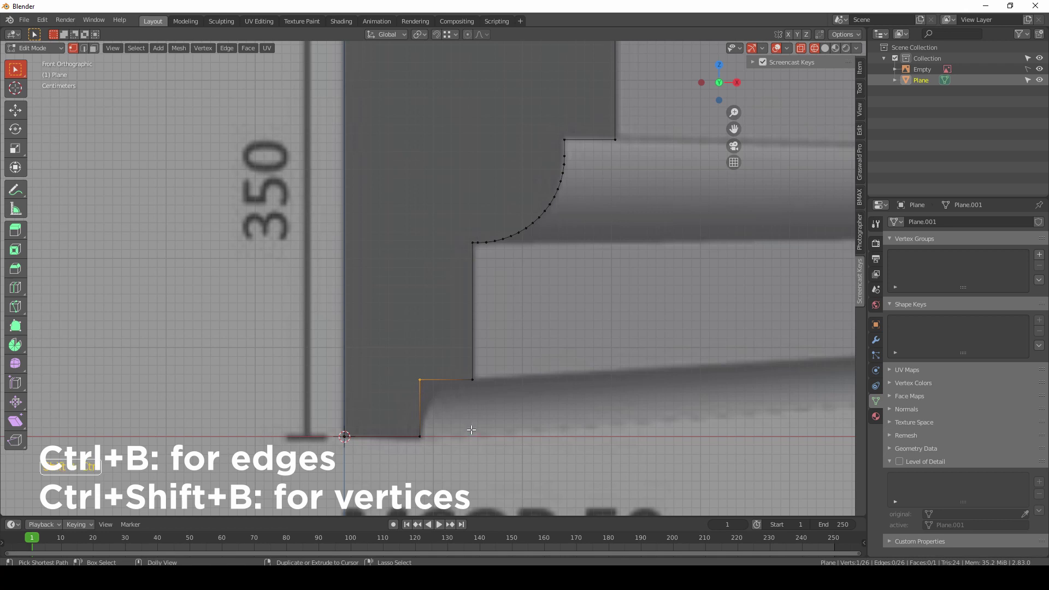
Step: Round the lower inner corner into a multi-segment arc, finishing the 42-vertex profile face
key(ctrl+shift+b)
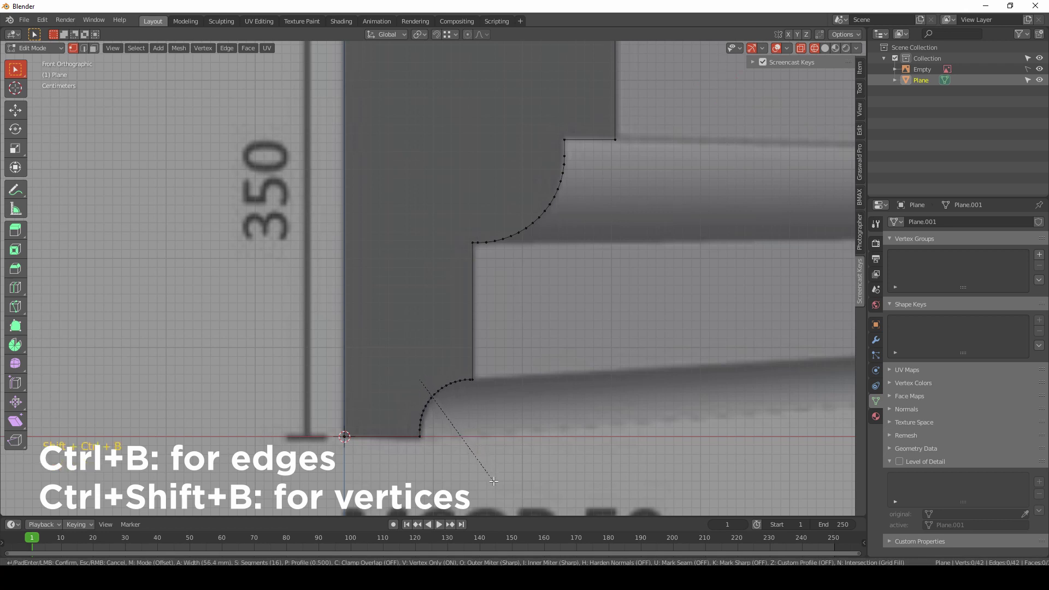
key(ctrl+shift+b)
scroll(down, 3)
middle_click(516, 316)
scroll(down, 3)
key(z)
middle_click(532, 361)
Step: Leave Edit Mode and inspect the finished profile from several angles and front view
key(Tab)
middle_click(514, 392)
middle_click(533, 353)
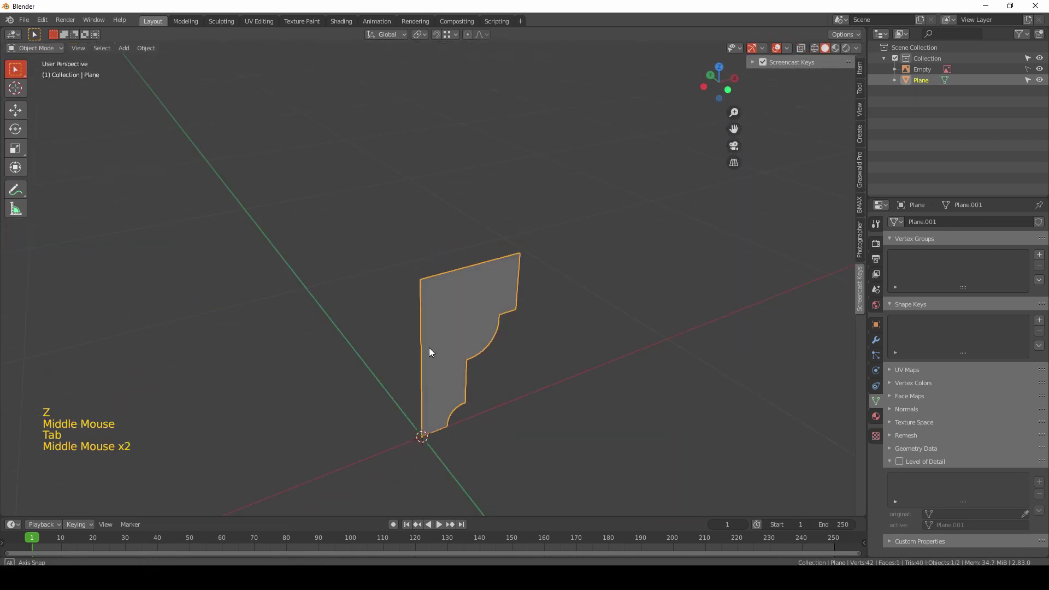
middle_click(441, 320)
key(KP_1)
scroll(down, 3)
key(Tab)
middle_click(530, 255)
key(Tab)
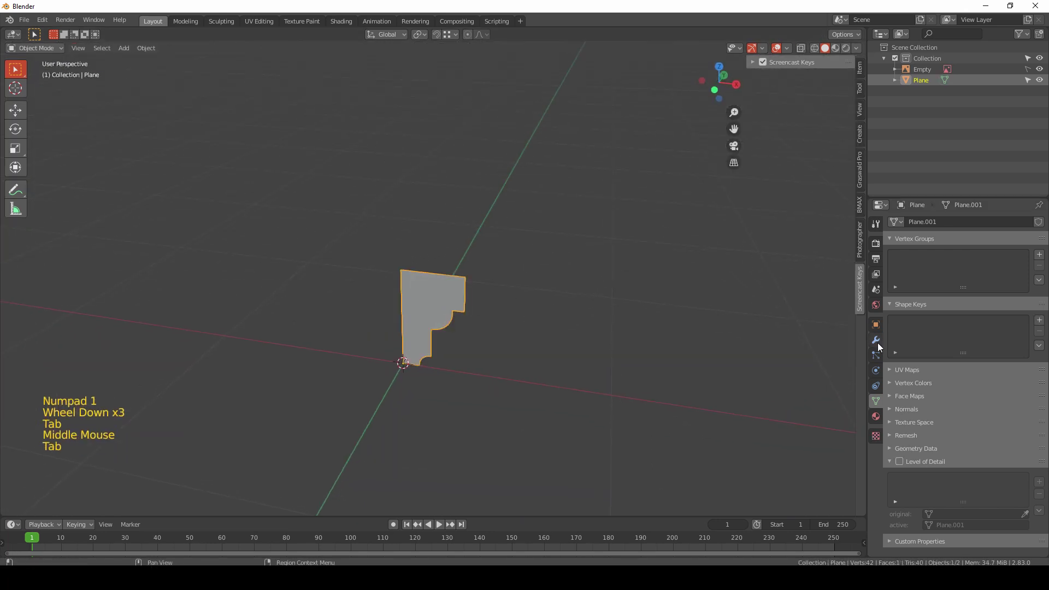
Step: Add a Solidify modifier to thicken the profile into a long 3D molding
click(880, 342)
click(915, 231)
click(918, 223)
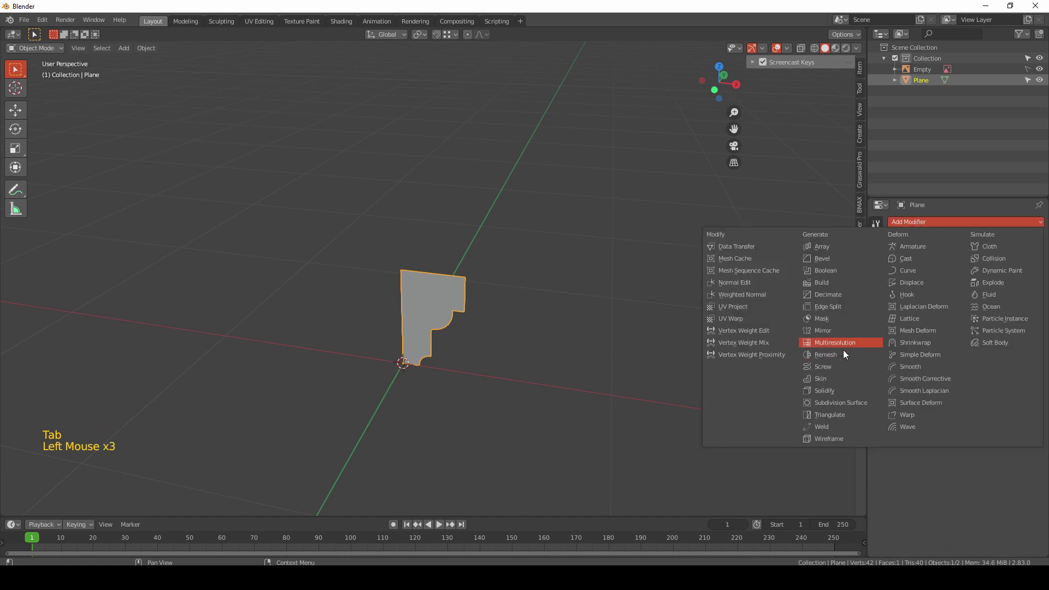
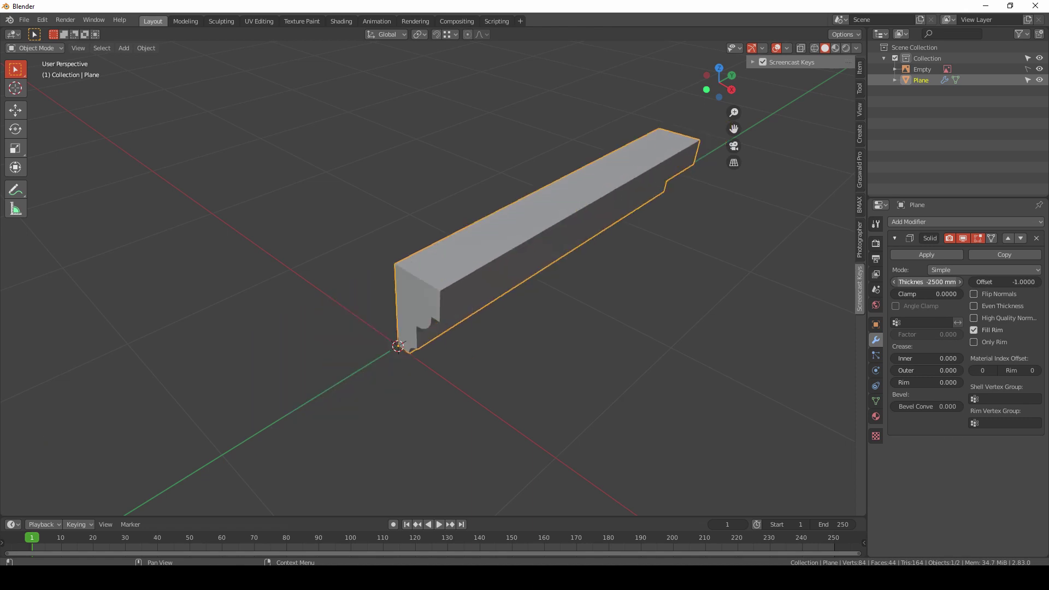
middle_click(507, 334)
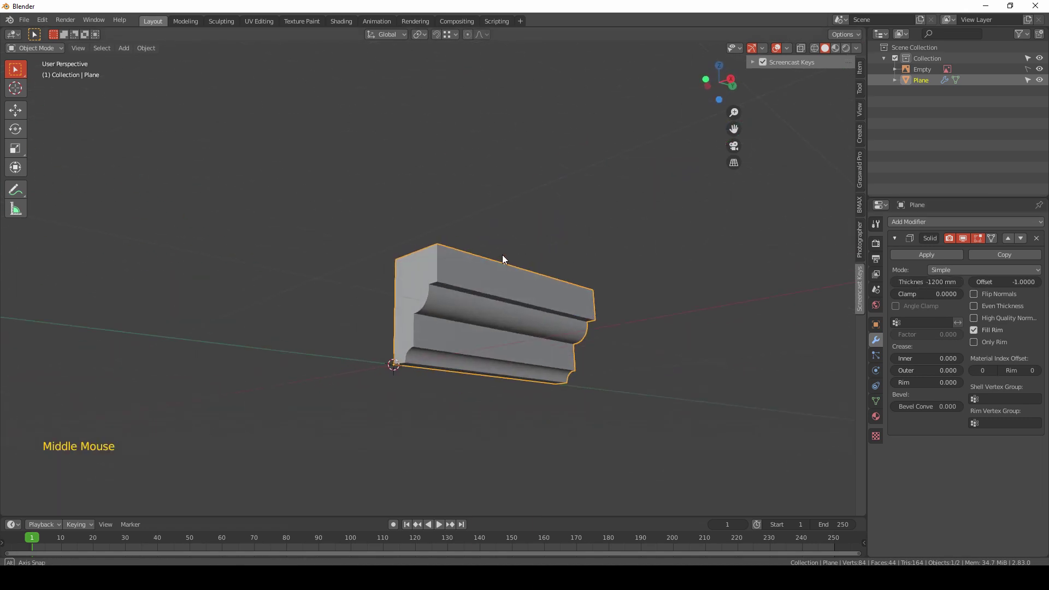
scroll(up, 3)
middle_click(534, 369)
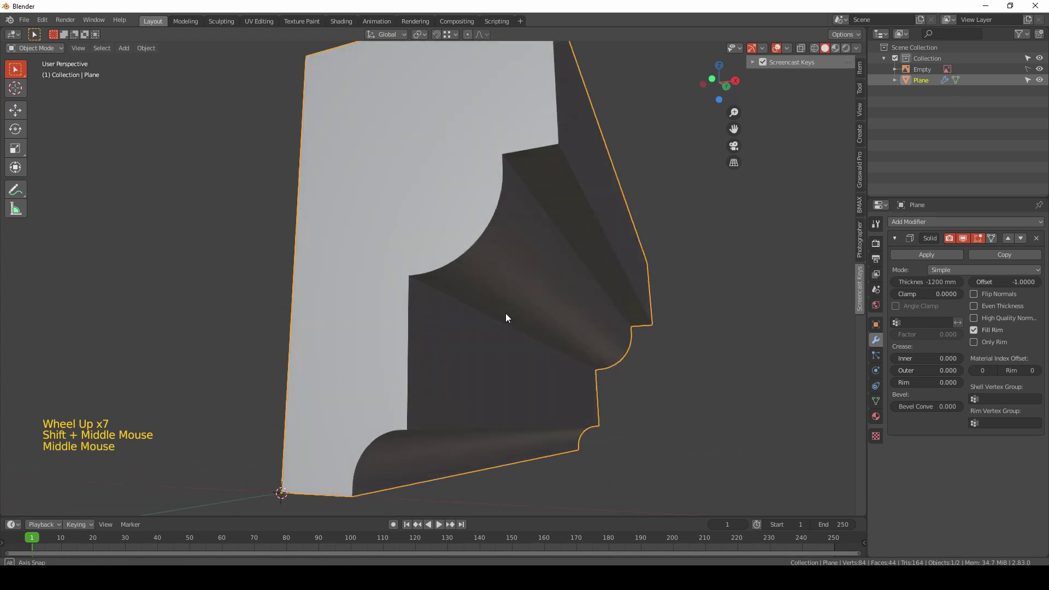
middle_click(492, 283)
Step: Smooth-shade the molding and bring up its mesh data settings
right_click(465, 267)
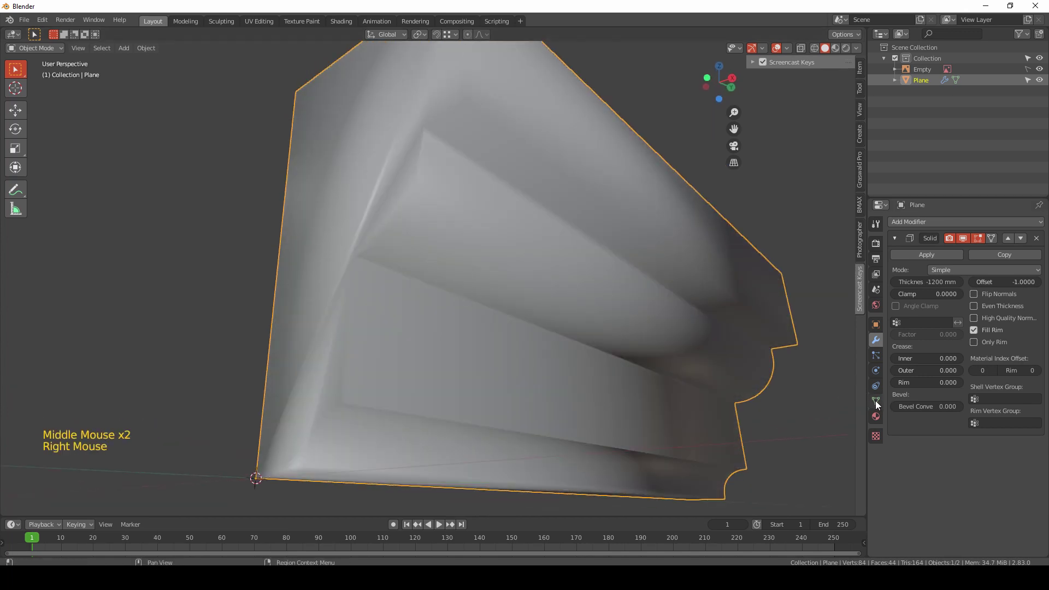
click(878, 403)
Step: Enable Auto Smooth normals so flat faces keep crisp edges, inspecting the molding all around
click(900, 412)
click(914, 425)
middle_click(638, 327)
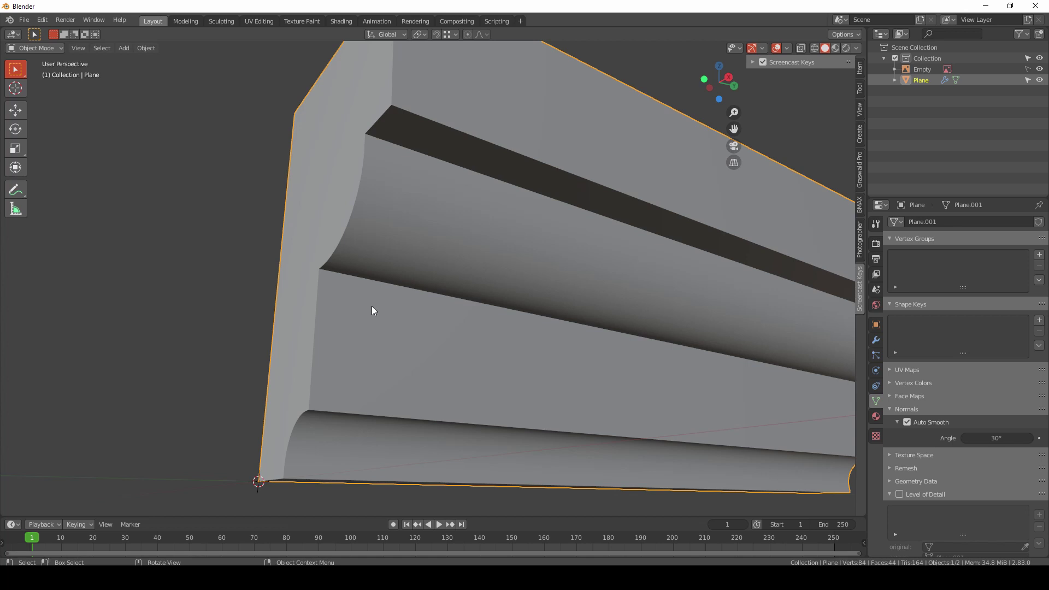
middle_click(425, 231)
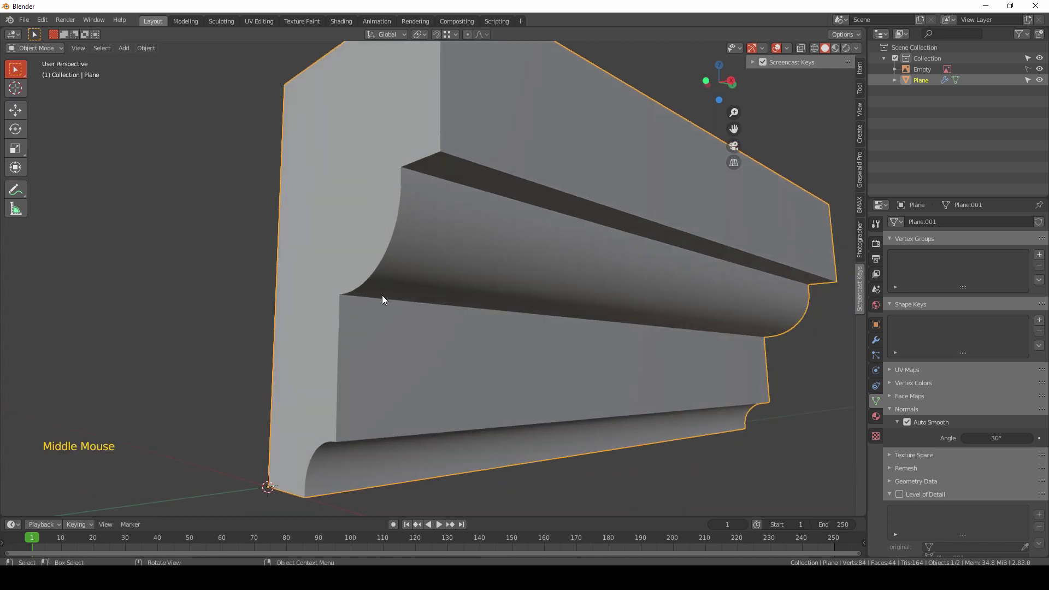
middle_click(359, 486)
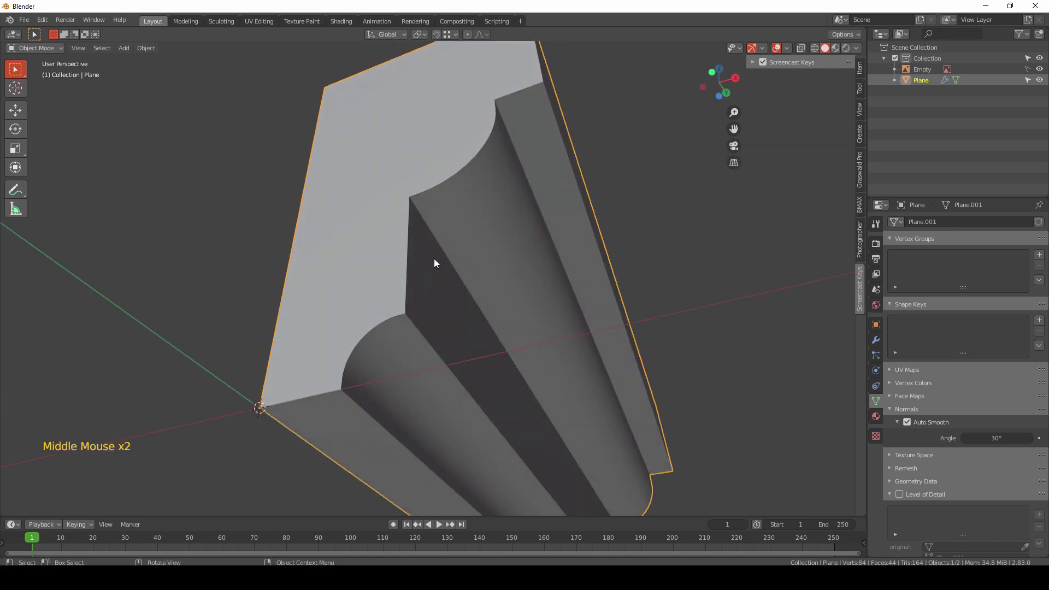
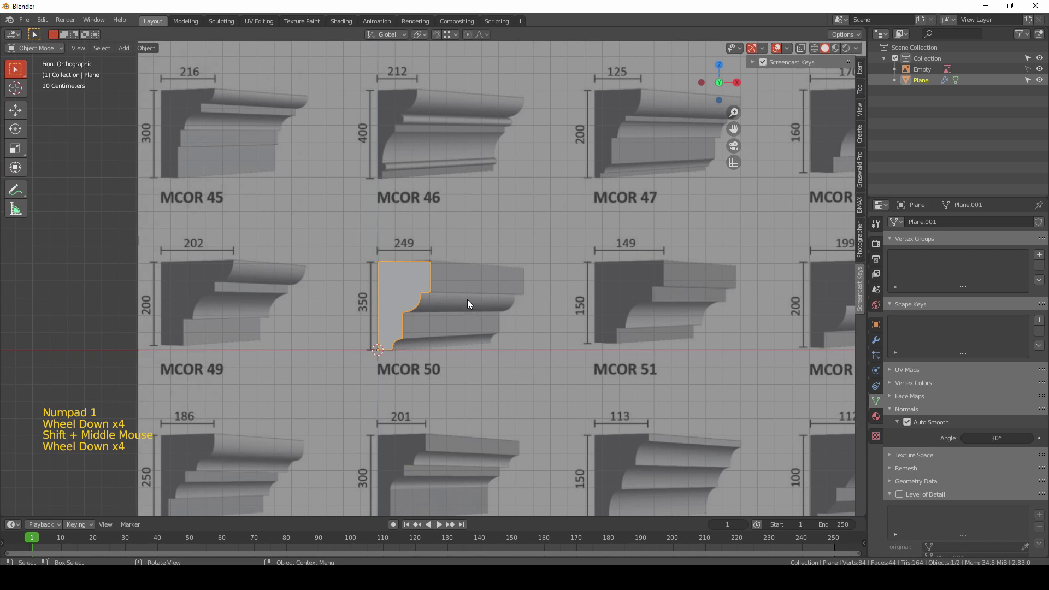
scroll(down, 3)
middle_click(453, 298)
scroll(up, 3)
middle_click(437, 294)
middle_click(489, 294)
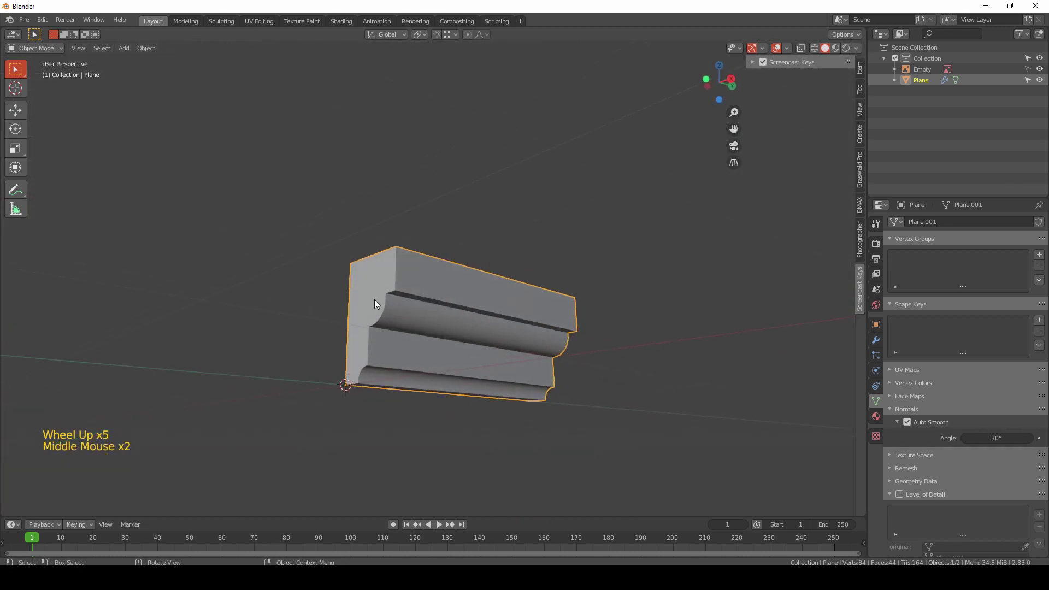
middle_click(582, 368)
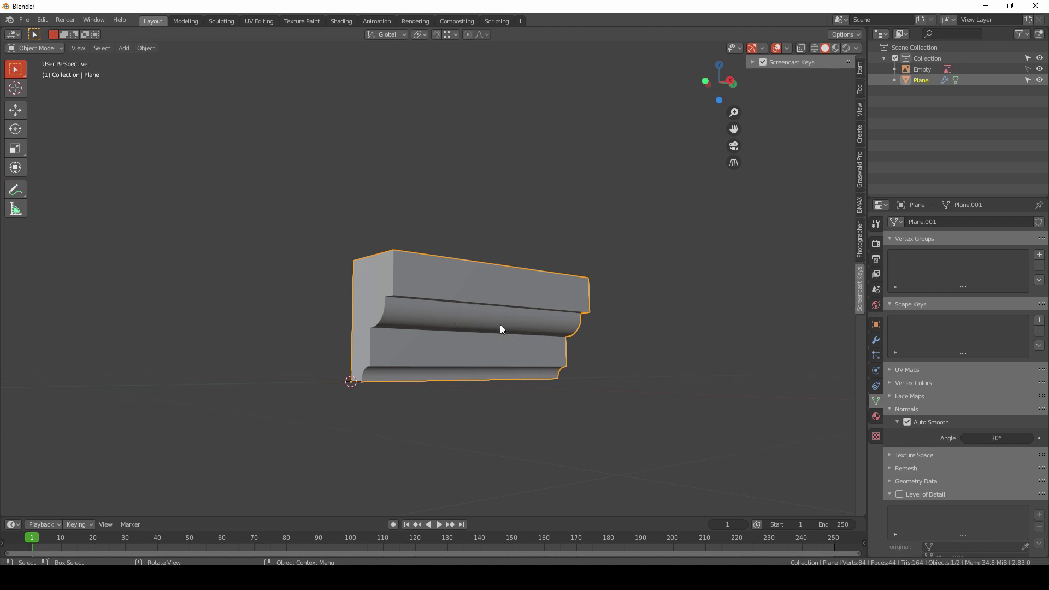
middle_click(431, 312)
middle_click(381, 360)
Step: Deselect the molding, return to a straight-on front view of the reference and bring up the Add menu
click(381, 360)
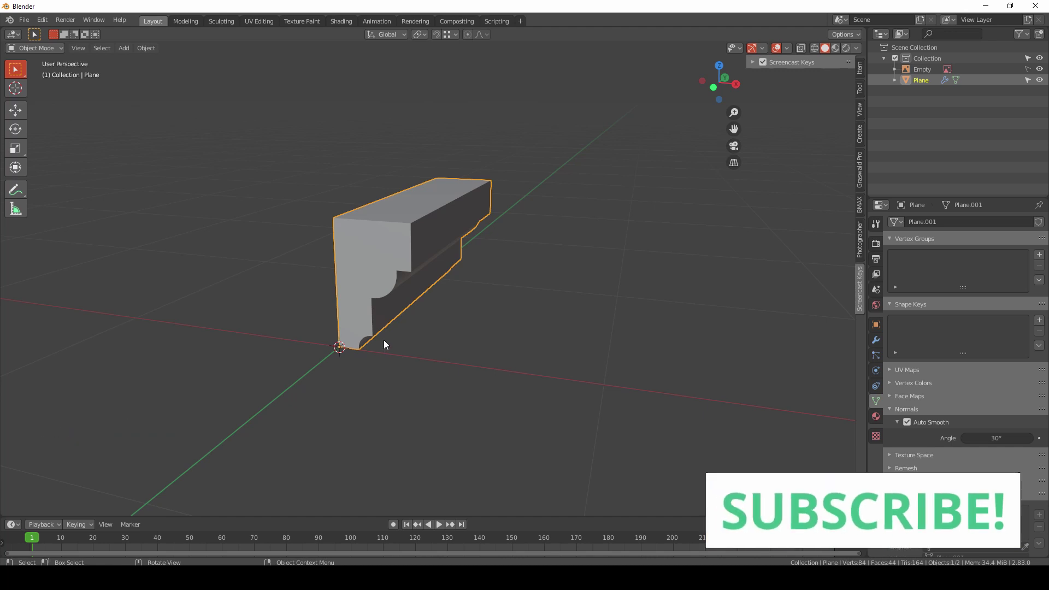
click(508, 350)
middle_click(543, 384)
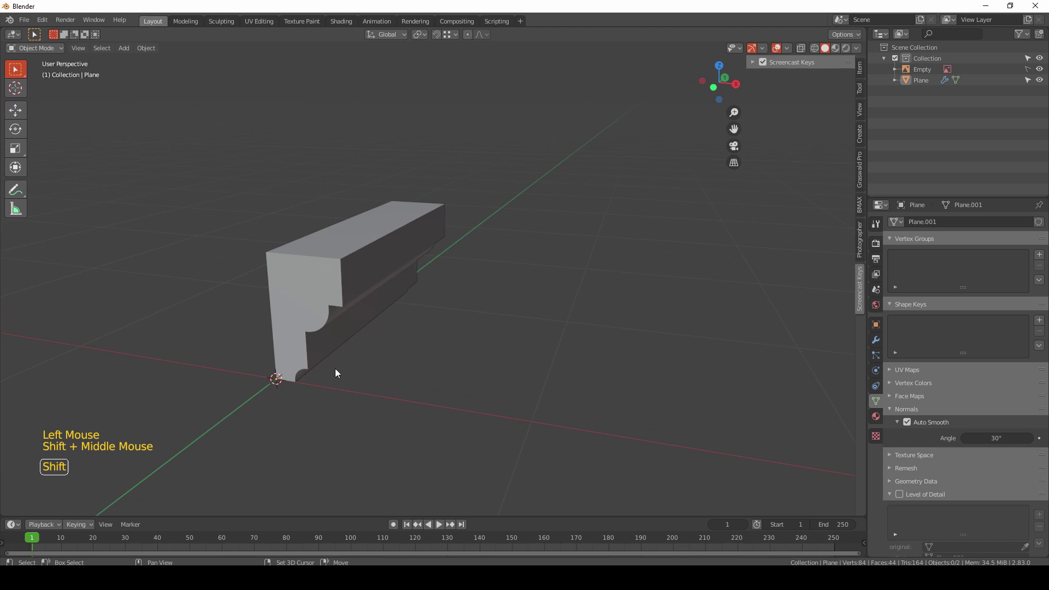
key(shift+s)
middle_click(385, 374)
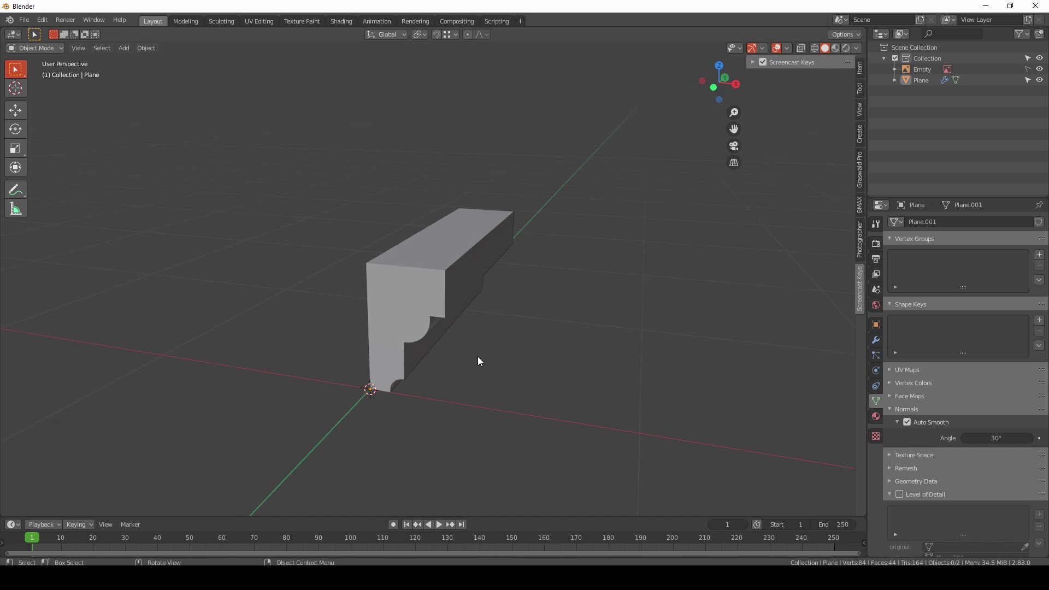
key(KP_1)
key(shift+s)
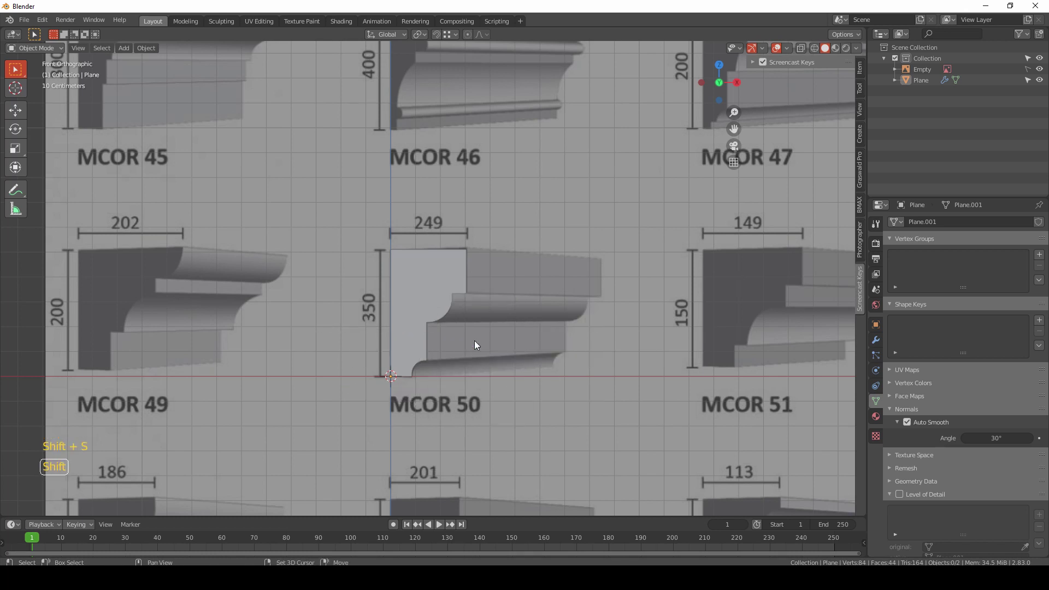
key(shift+a)
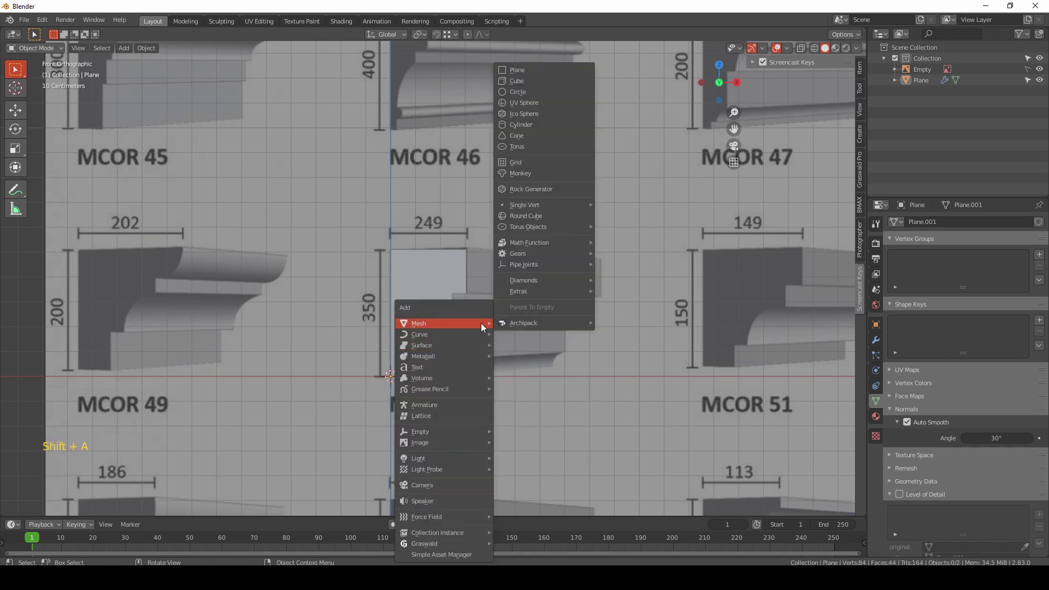
Step: Add a cube beside the molding, shrink it and stretch it into a long rectangular block
key(shift+a)
middle_click(515, 237)
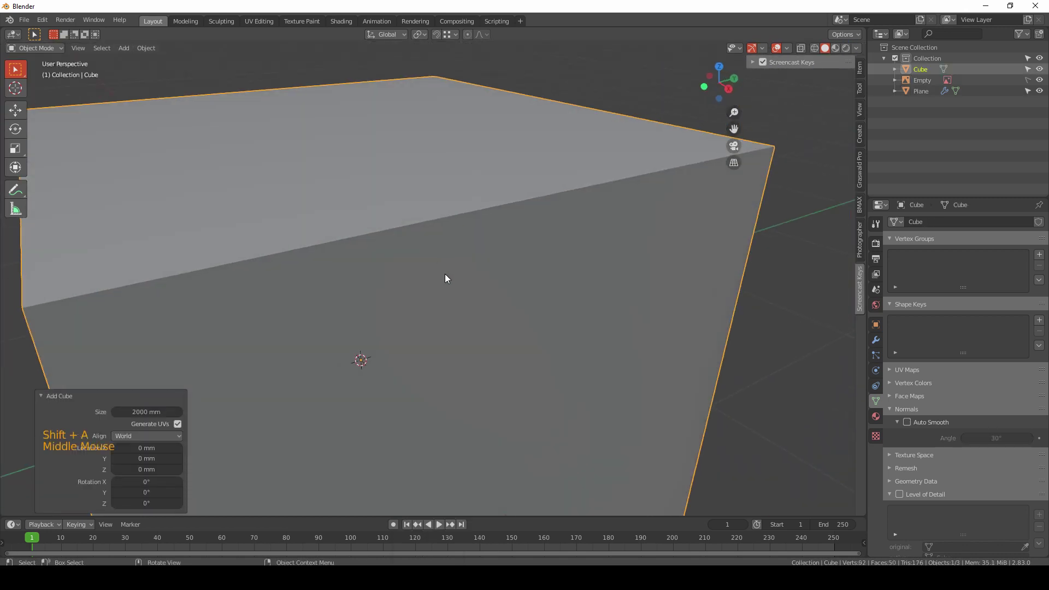
scroll(down, 3)
key(s)
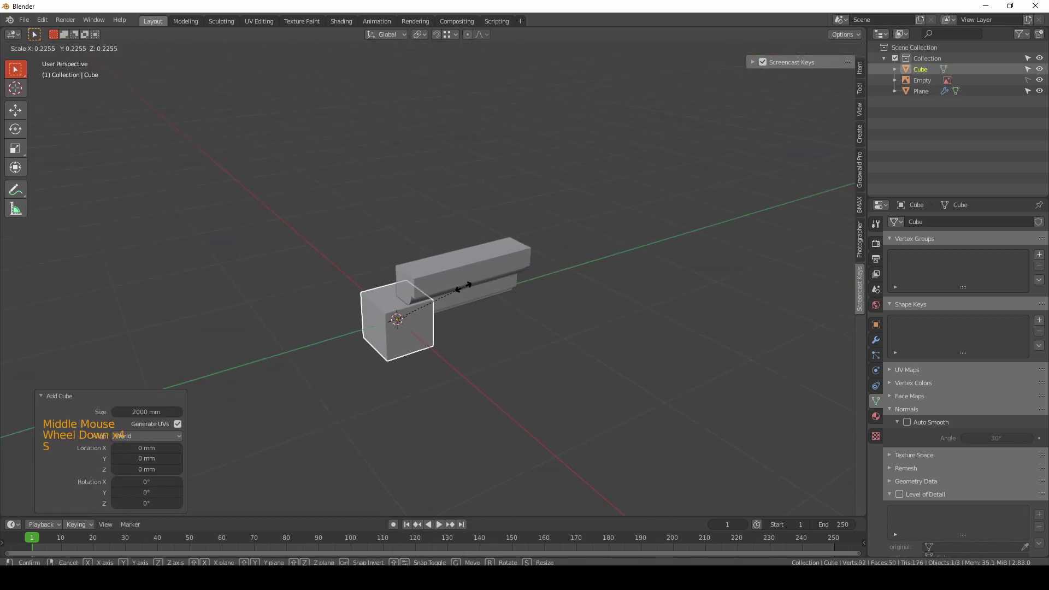
middle_click(481, 322)
scroll(up, 3)
key(s)
middle_click(517, 361)
key(s)
scroll(down, 3)
key(g)
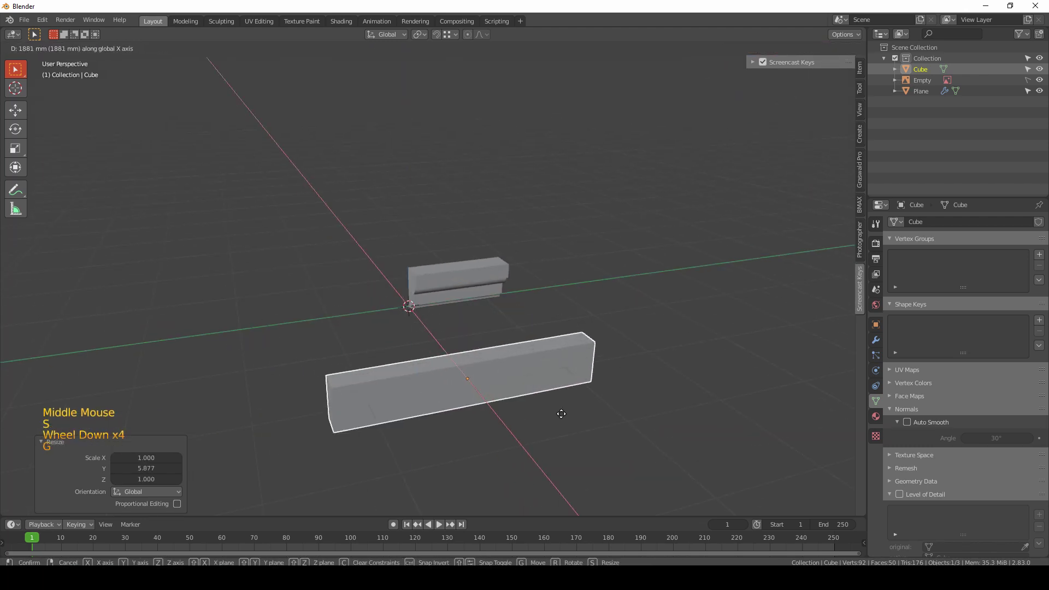
Step: Apply the block's scale and enter Edit Mode on it
middle_click(491, 418)
middle_click(568, 381)
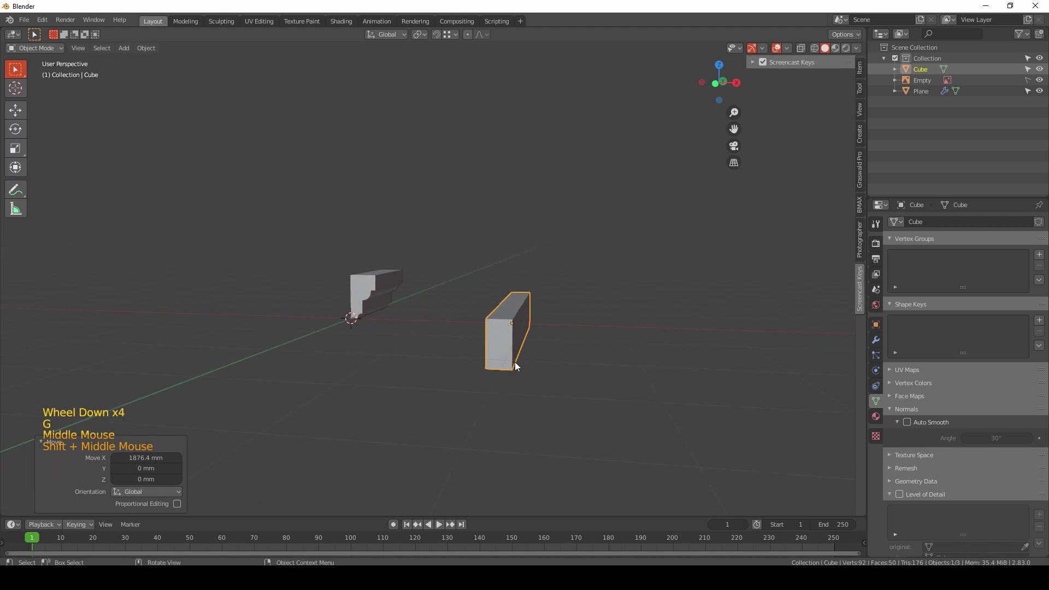
scroll(up, 3)
middle_click(563, 397)
middle_click(483, 378)
middle_click(468, 354)
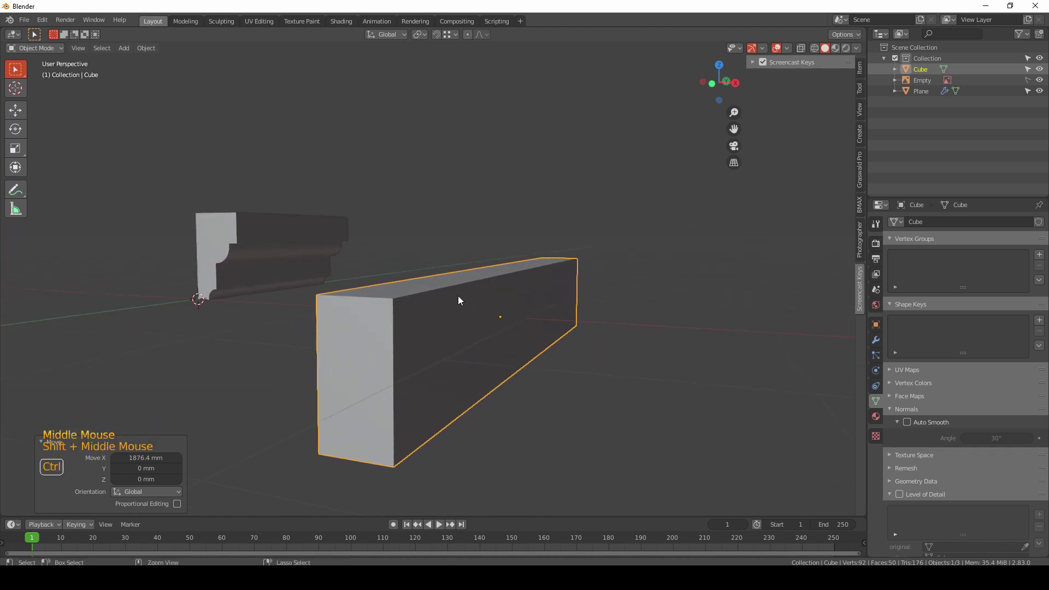
key(ctrl+a)
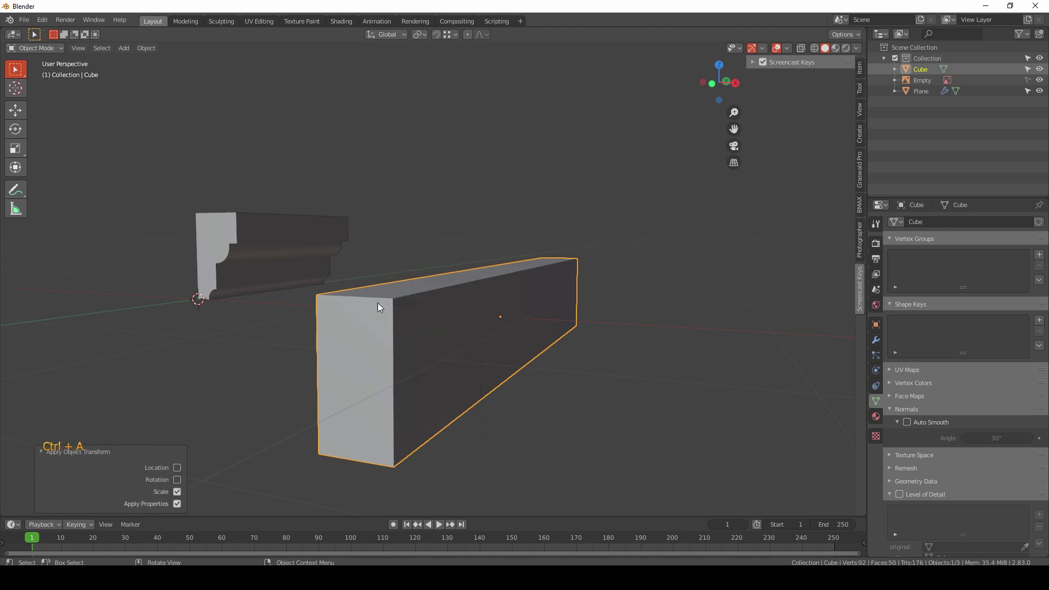
middle_click(461, 351)
key(Tab)
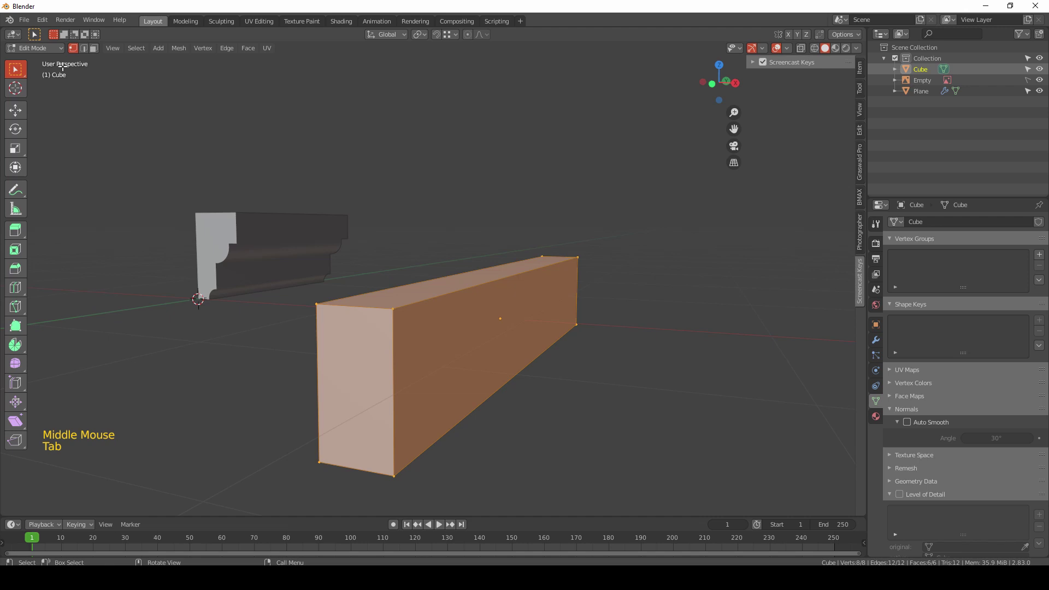
Step: Bevel the block's top outer edge with 16 segments and switch it to a custom profile
click(88, 57)
click(457, 292)
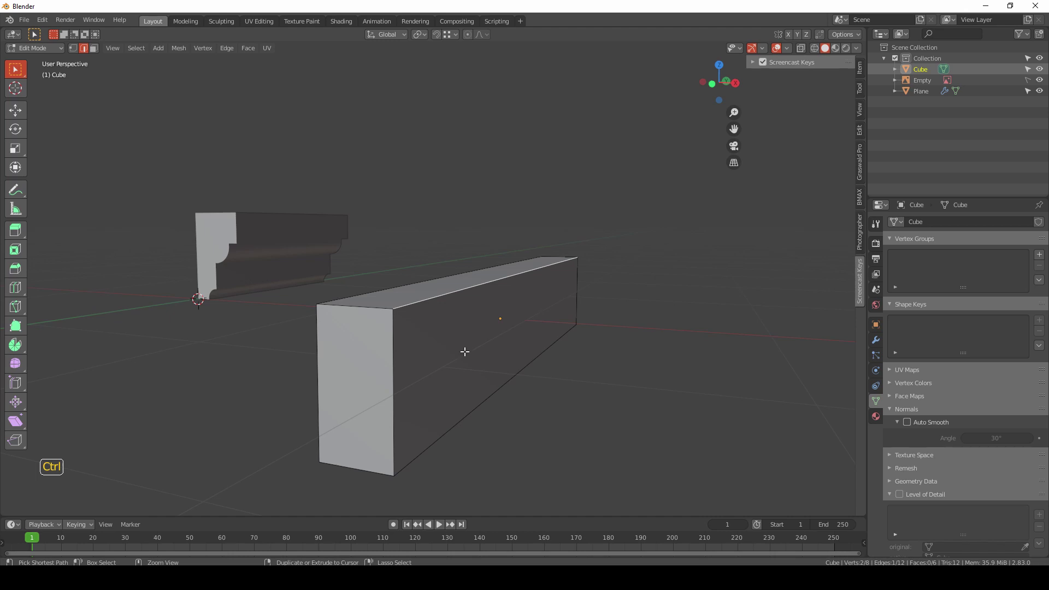
key(ctrl+b)
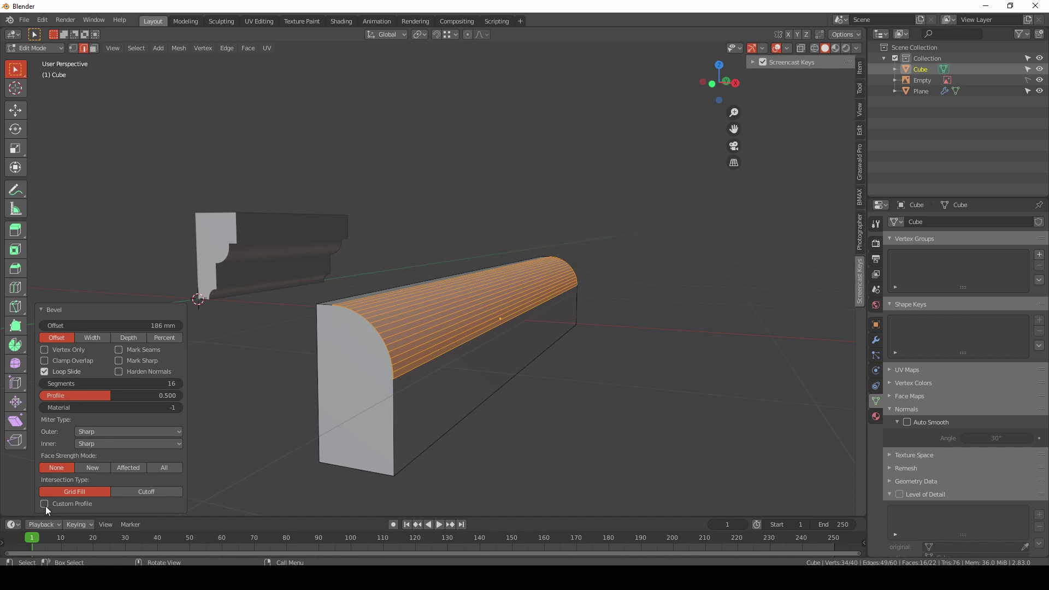
click(49, 508)
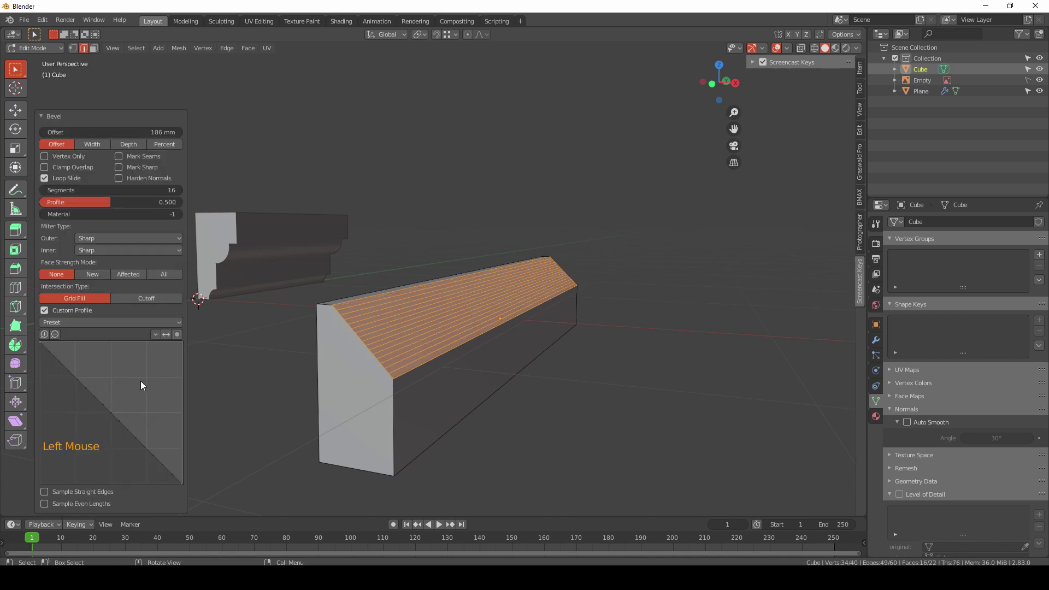
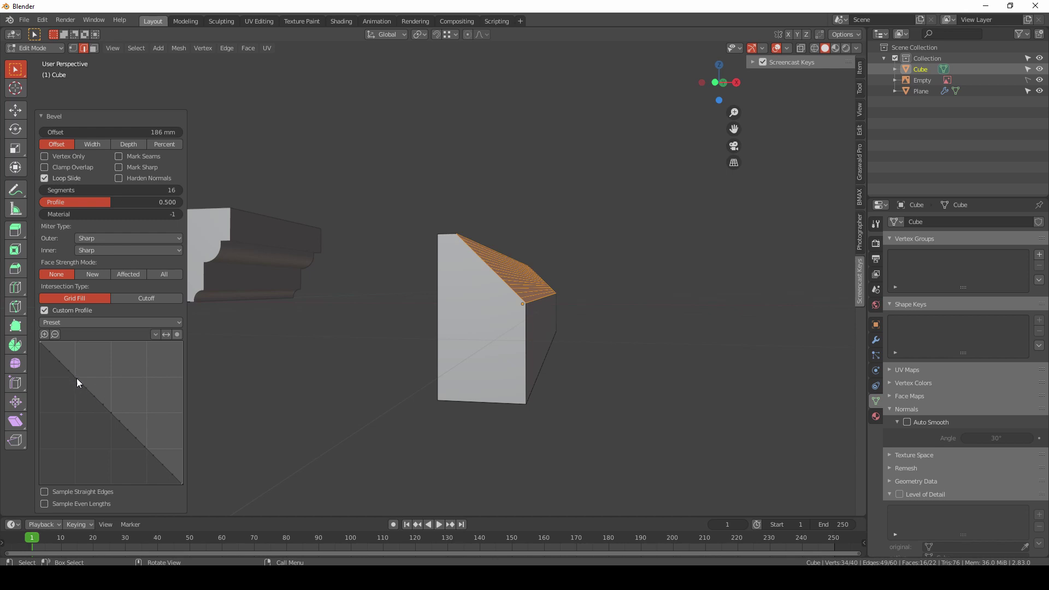
Step: Pick the Cornice Molding preset for the bevel profile and raise its segment count
click(81, 383)
click(122, 357)
click(106, 346)
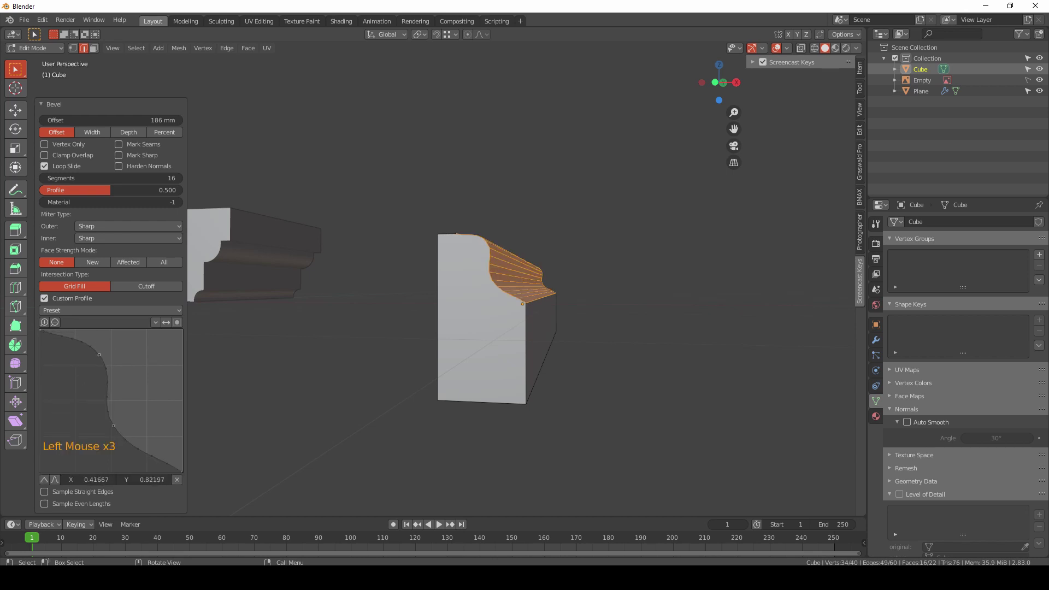
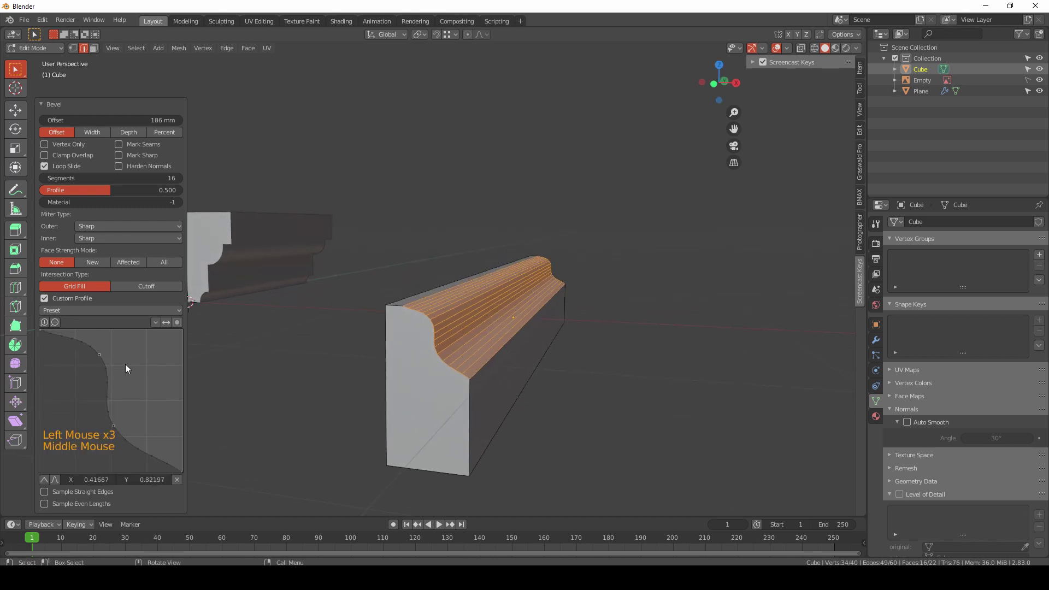
click(115, 428)
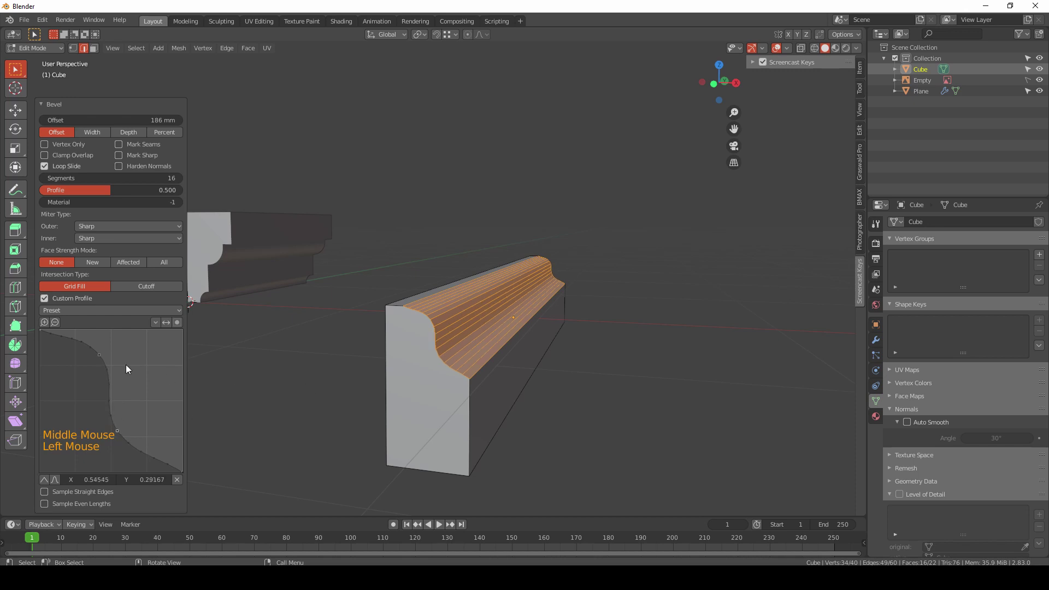
middle_click(497, 382)
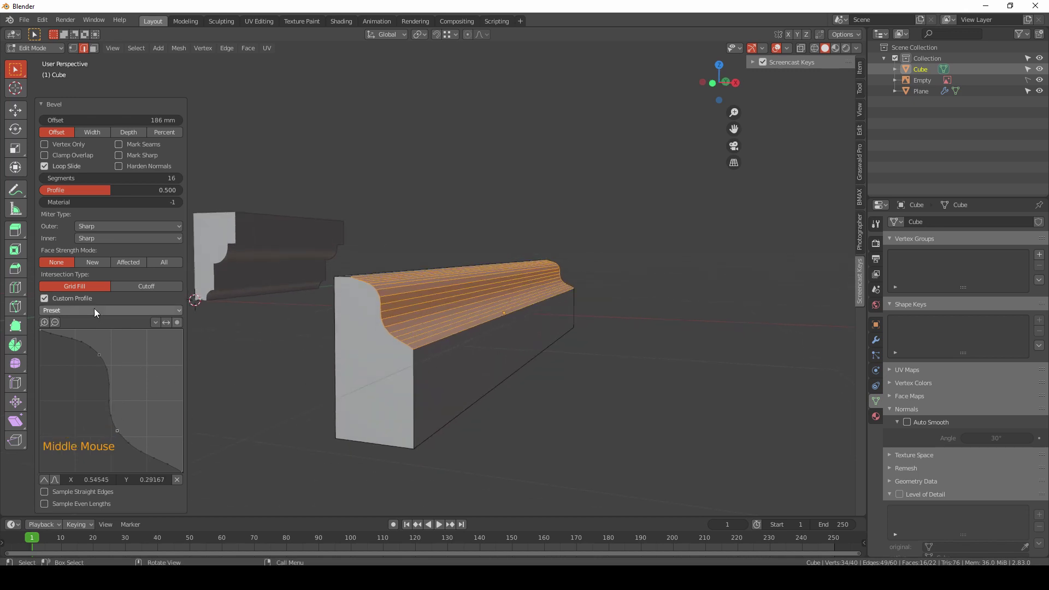
click(89, 312)
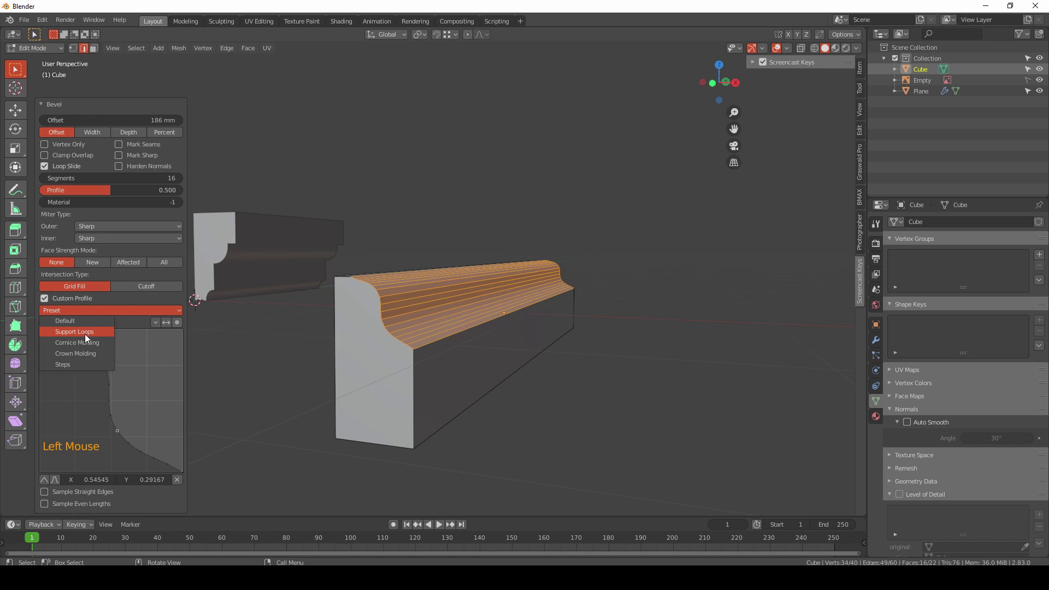
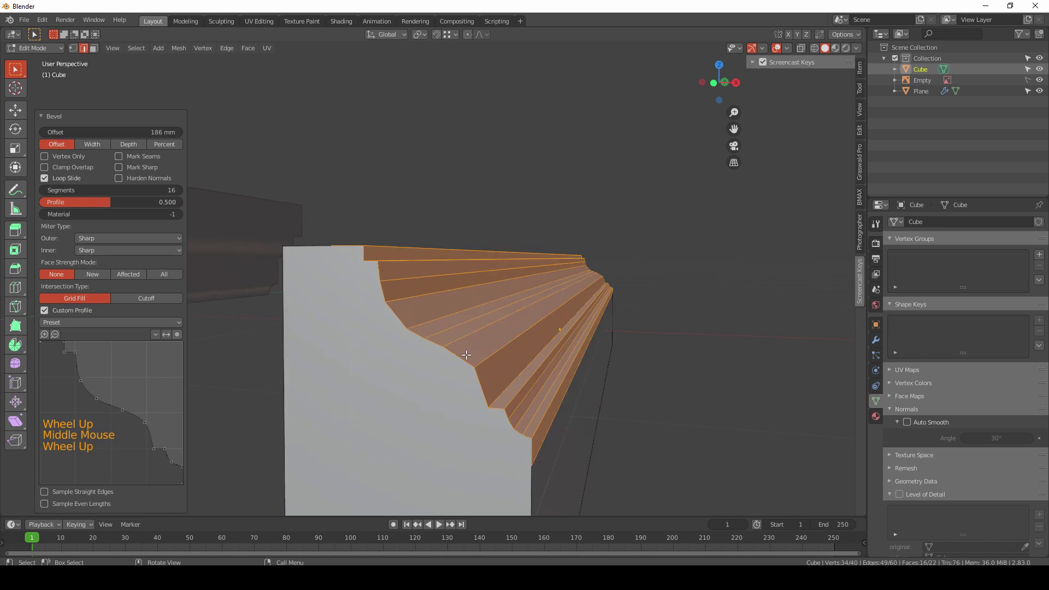
middle_click(482, 353)
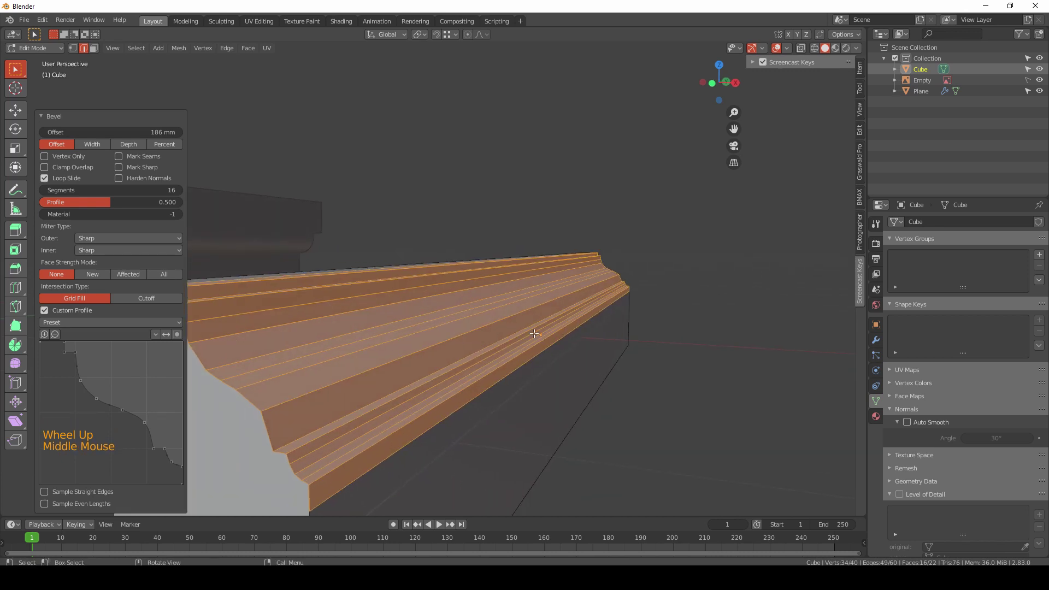
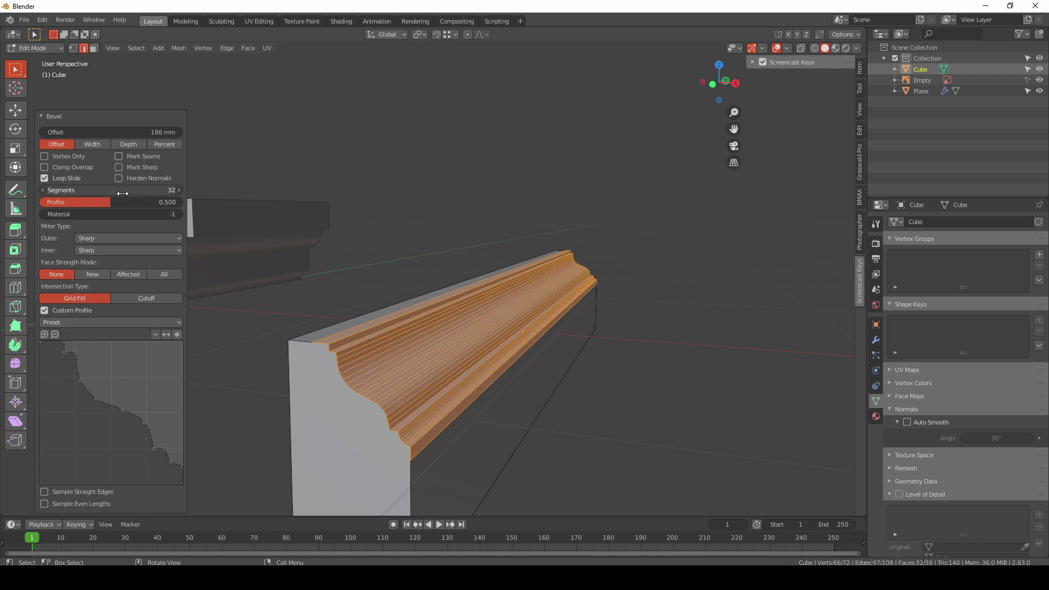
Step: Drag the bevel profile curve points into a rounded, concave molding shape
middle_click(402, 383)
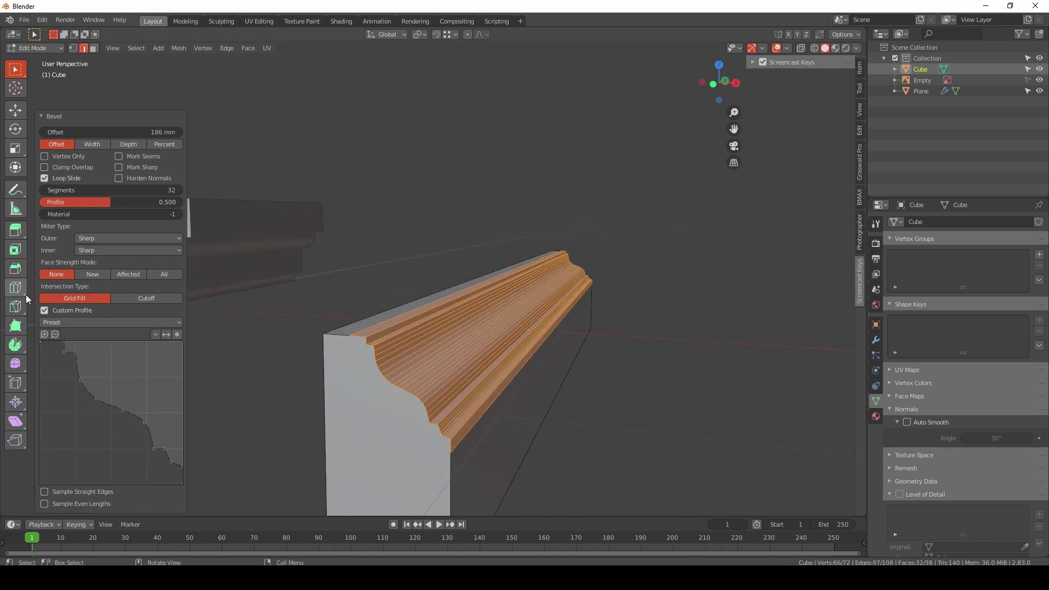
click(73, 321)
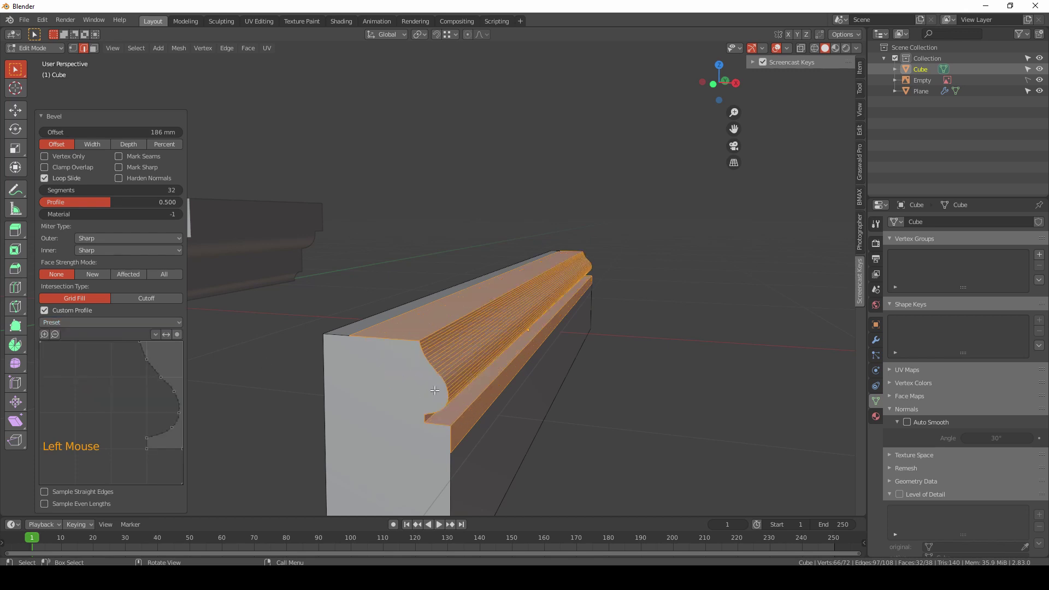
middle_click(446, 375)
click(91, 327)
middle_click(480, 355)
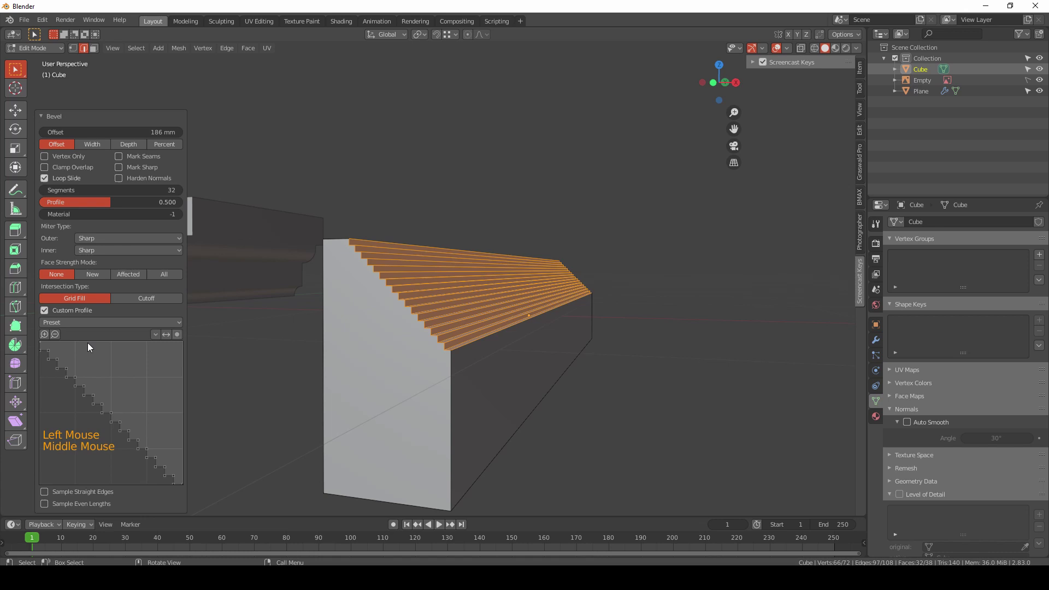
click(95, 329)
click(80, 383)
click(150, 394)
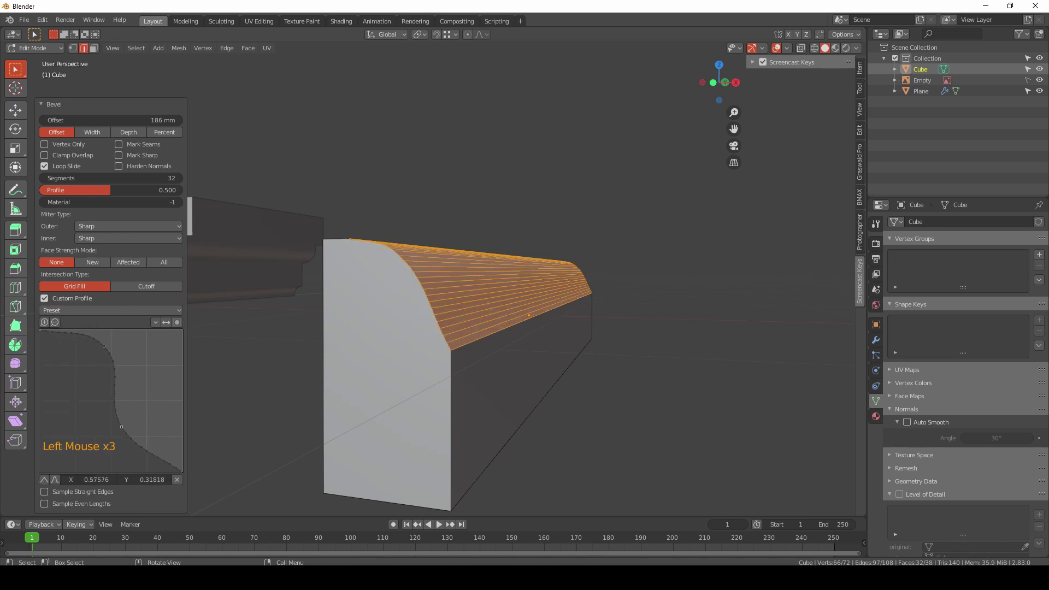
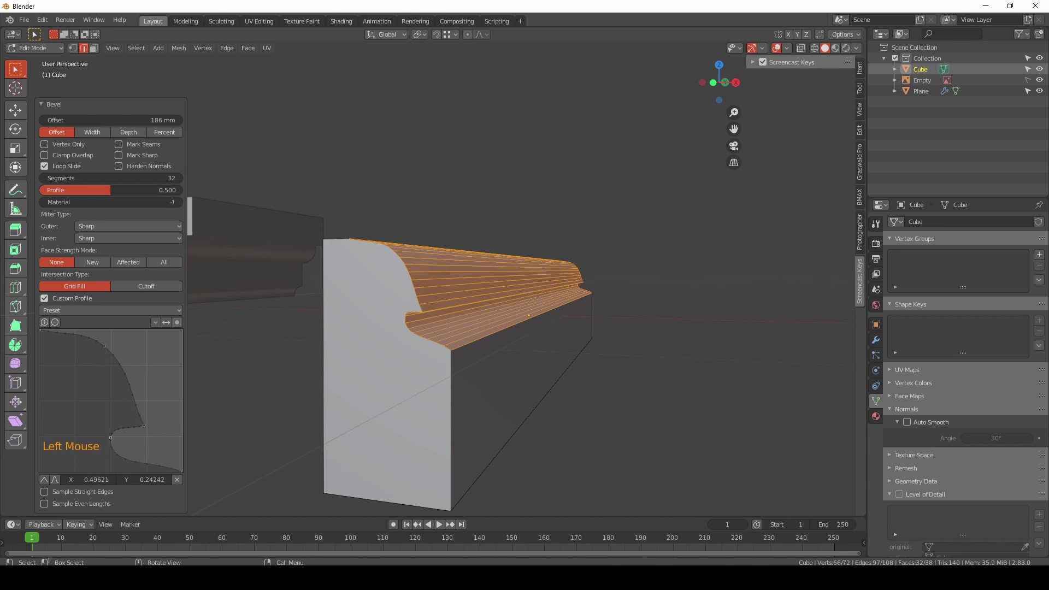
Step: Refine the profile, then return to Object Mode to view the molded top edge
click(562, 242)
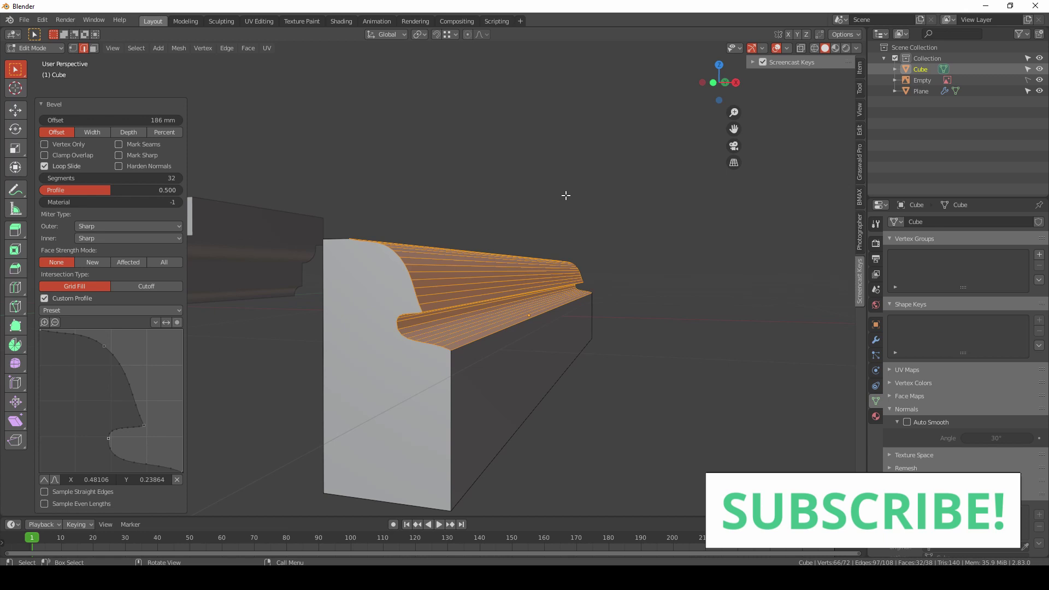
middle_click(560, 196)
middle_click(555, 194)
key(Tab)
middle_click(438, 279)
middle_click(411, 312)
key(Tab)
middle_click(361, 342)
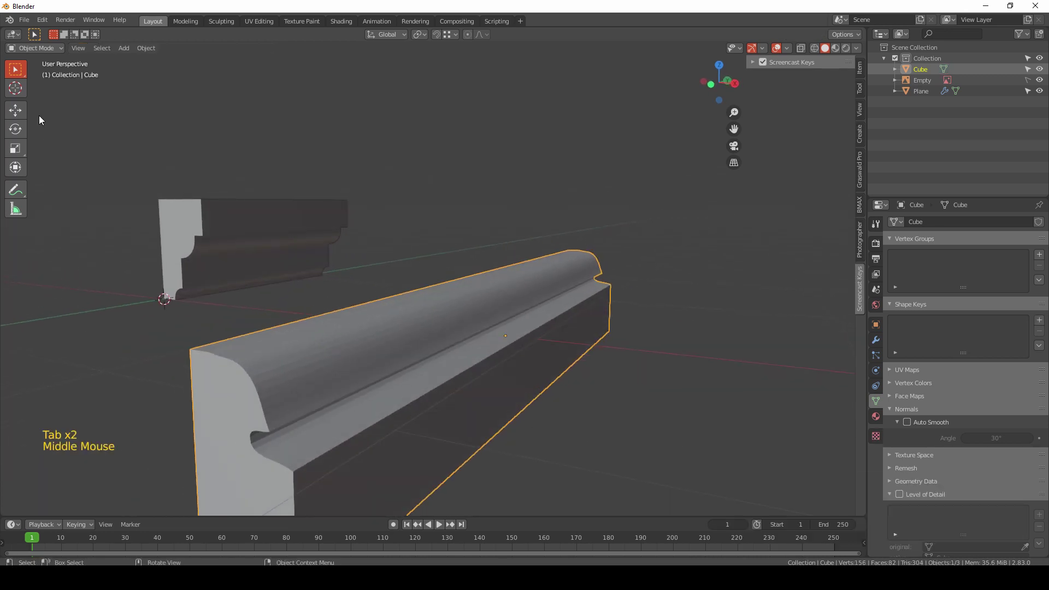
Step: Toggle between edit and object mode to inspect the bevelled box from another angle
key(Tab)
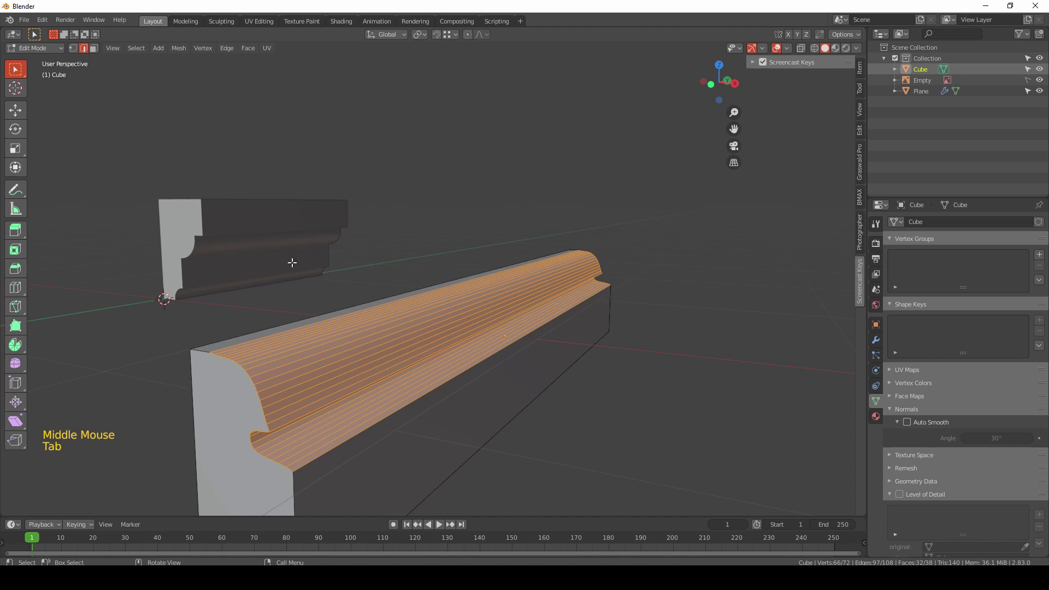
key(Tab)
key(Tab)
middle_click(279, 390)
click(405, 212)
key(Tab)
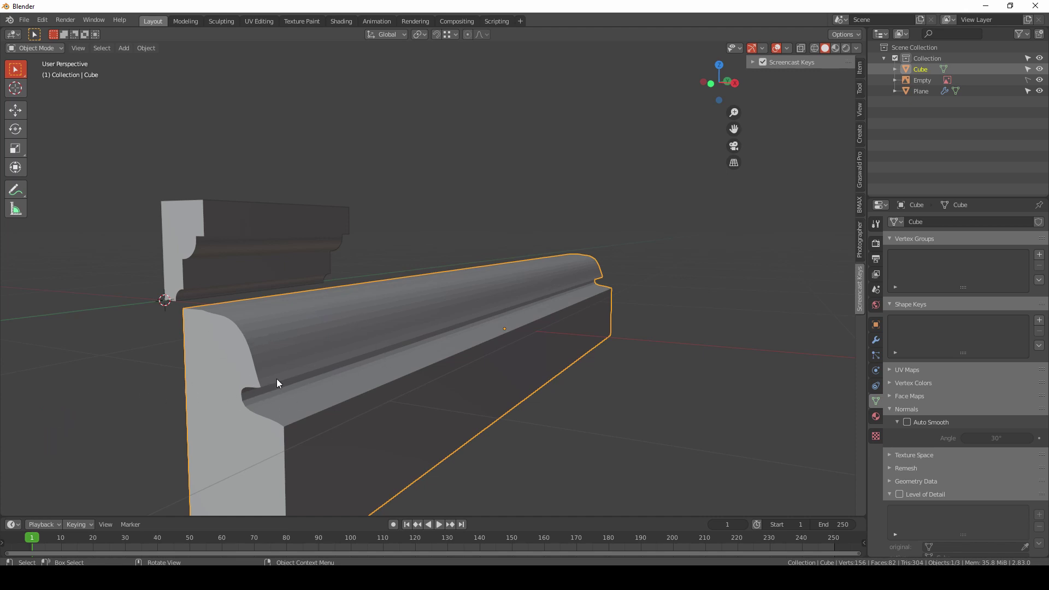
Step: Undo repeatedly until the box is a plain sharp-edged block again
key(ctrl+z)
key(ctrl+z)
key(ctrl+z)
key(ctrl+z)
key(ctrl+z)
key(ctrl+z)
key(ctrl+z)
key(ctrl+z)
key(ctrl+z)
key(ctrl+z)
click(343, 305)
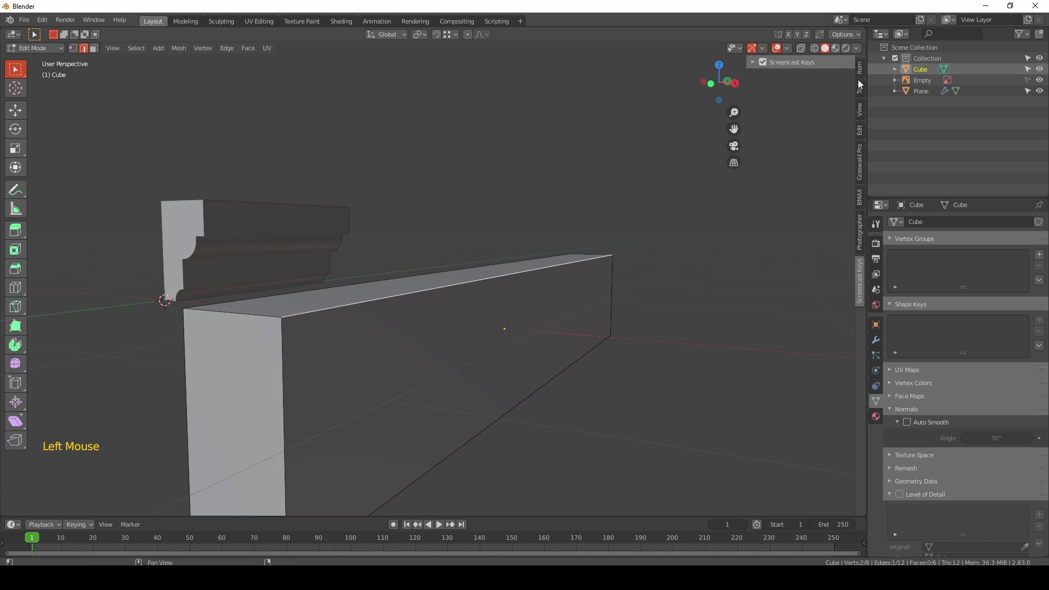
Step: Give the top edge Bevel Weight 1.0 and add a Bevel modifier limited to Weight with 32 segments
click(865, 71)
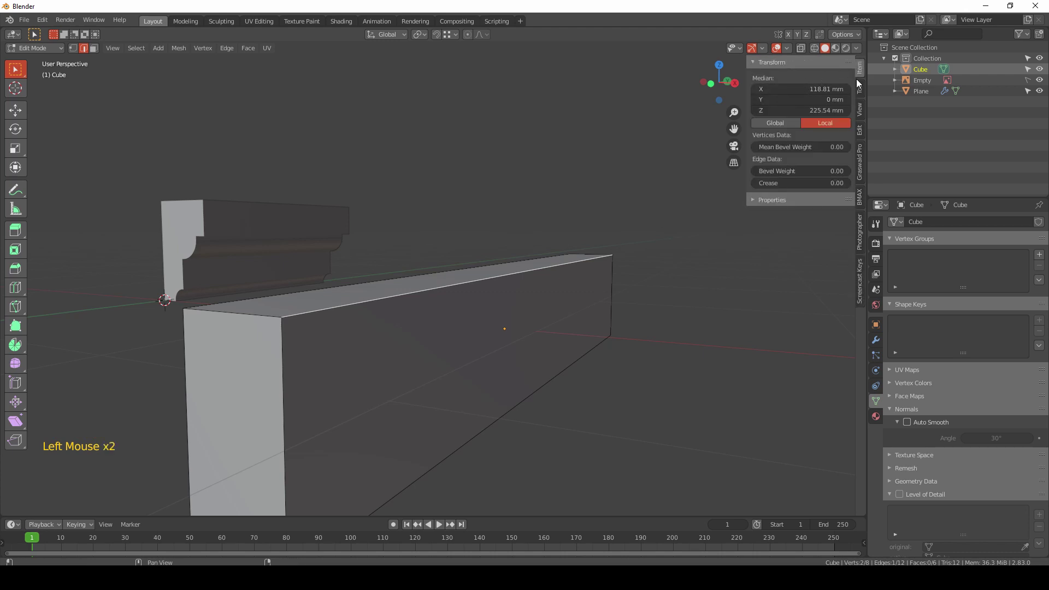
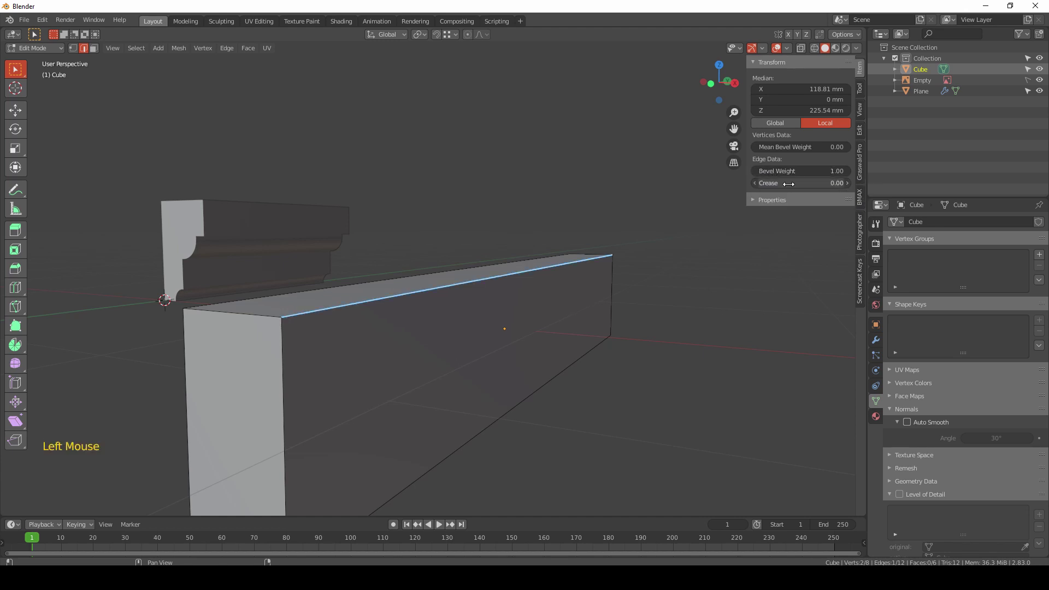
key(Tab)
click(882, 342)
click(937, 224)
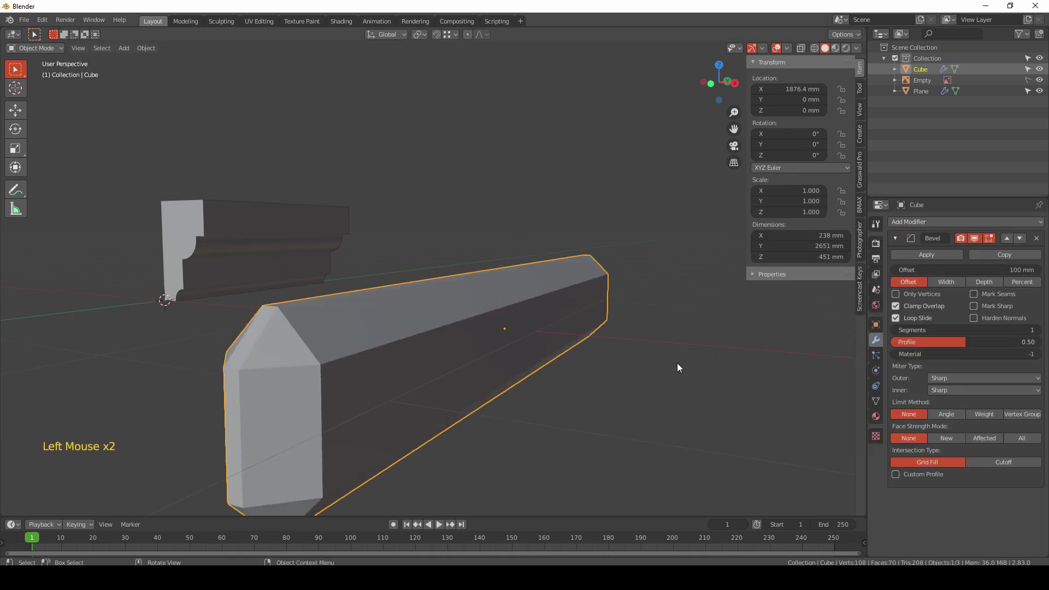
click(991, 419)
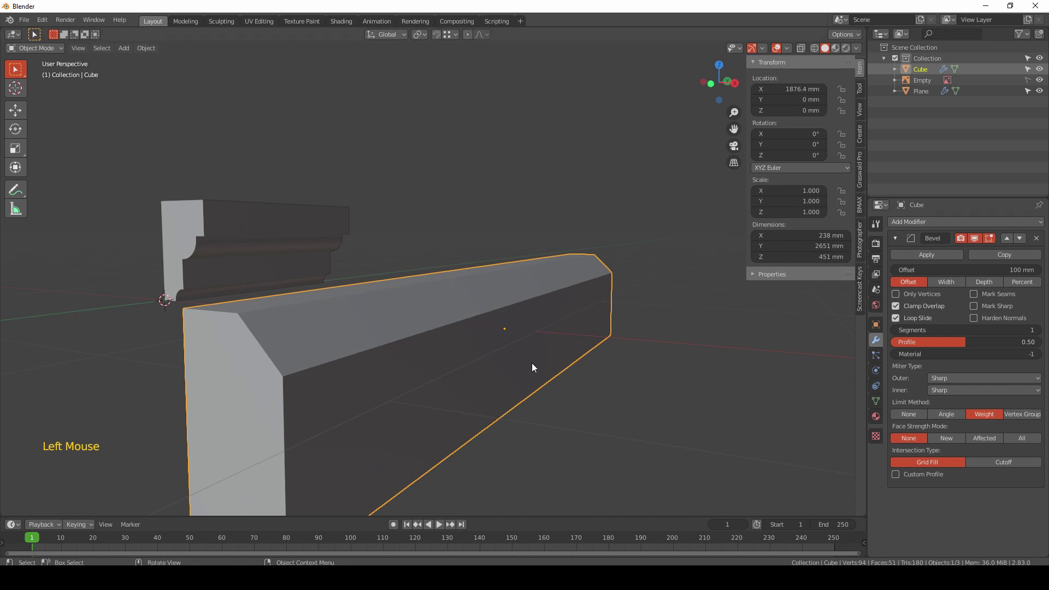
middle_click(552, 367)
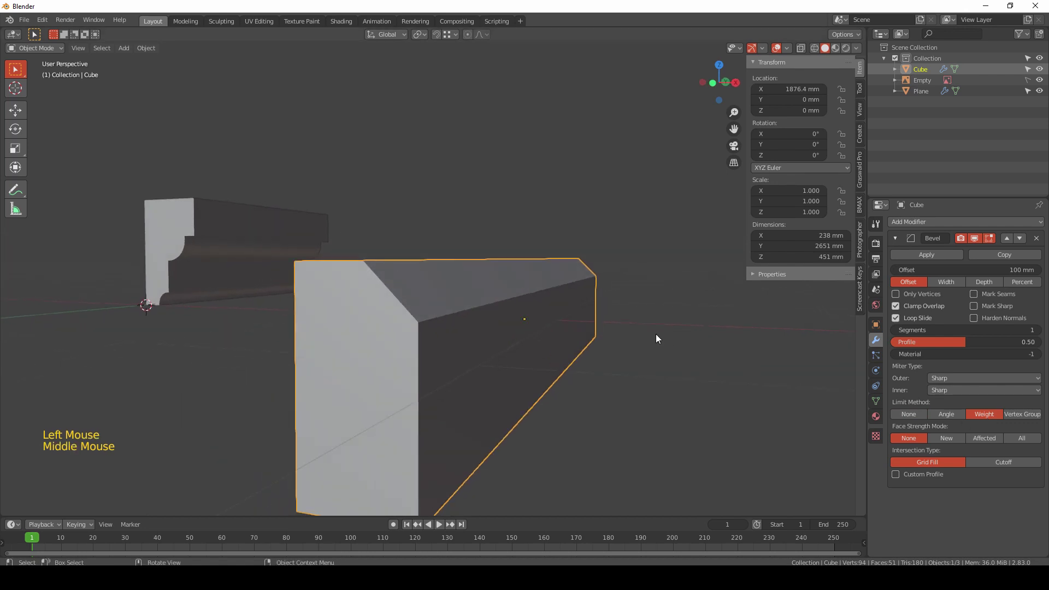
middle_click(628, 362)
middle_click(484, 338)
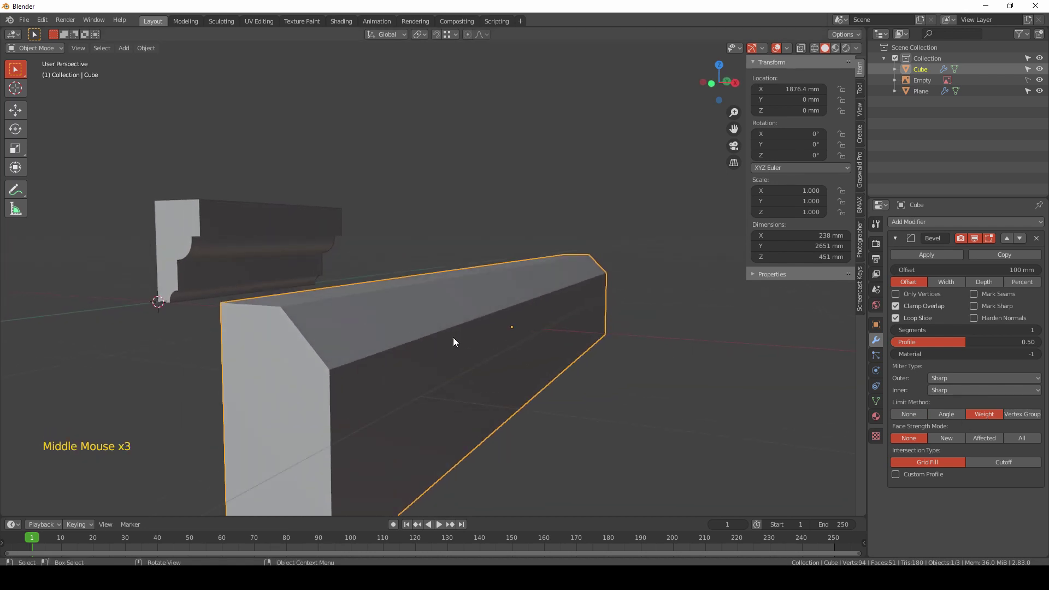
key(Tab)
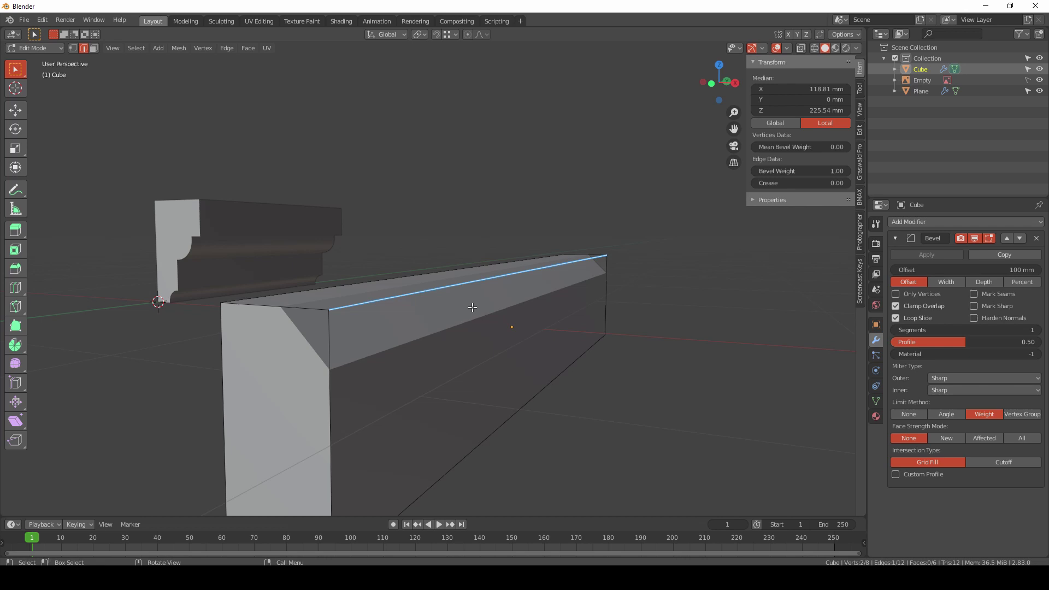
click(513, 270)
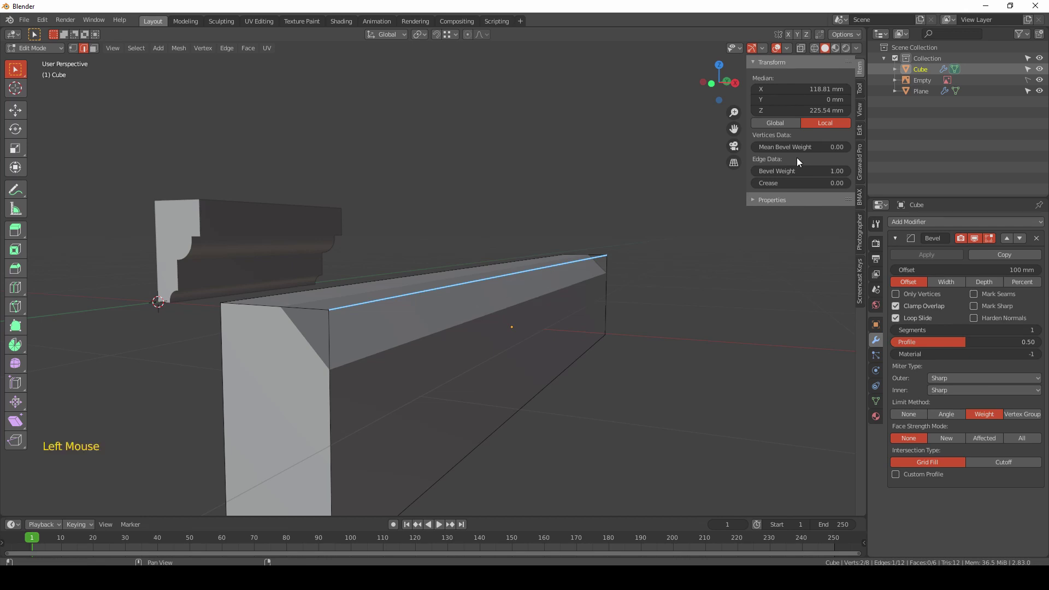
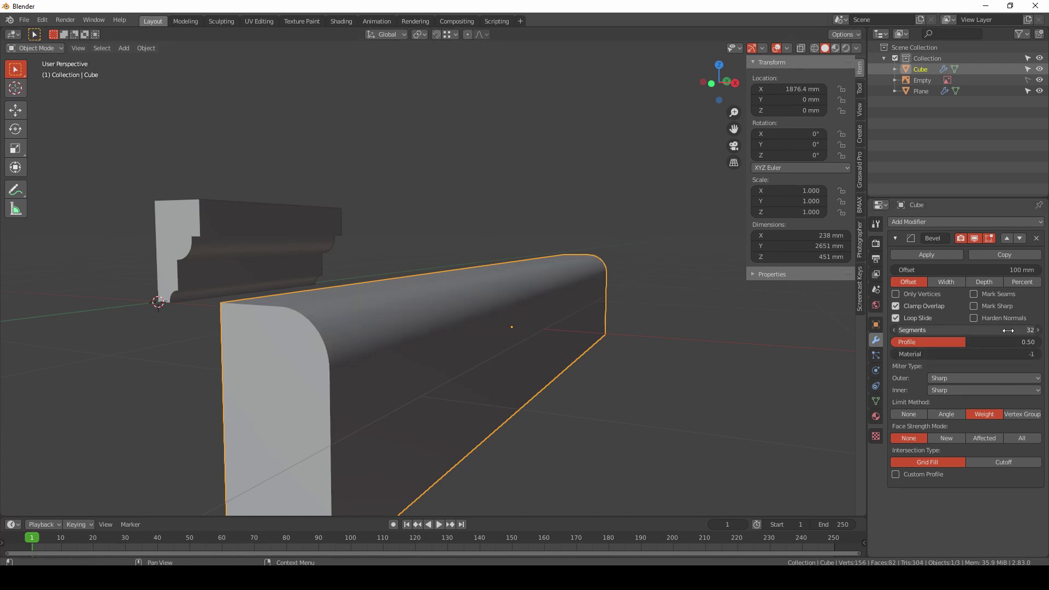
Step: Switch the Bevel modifier to a Custom Profile with a 230 mm offset
click(900, 481)
scroll(down, 3)
click(929, 470)
click(935, 463)
click(996, 487)
scroll(down, 3)
middle_click(469, 367)
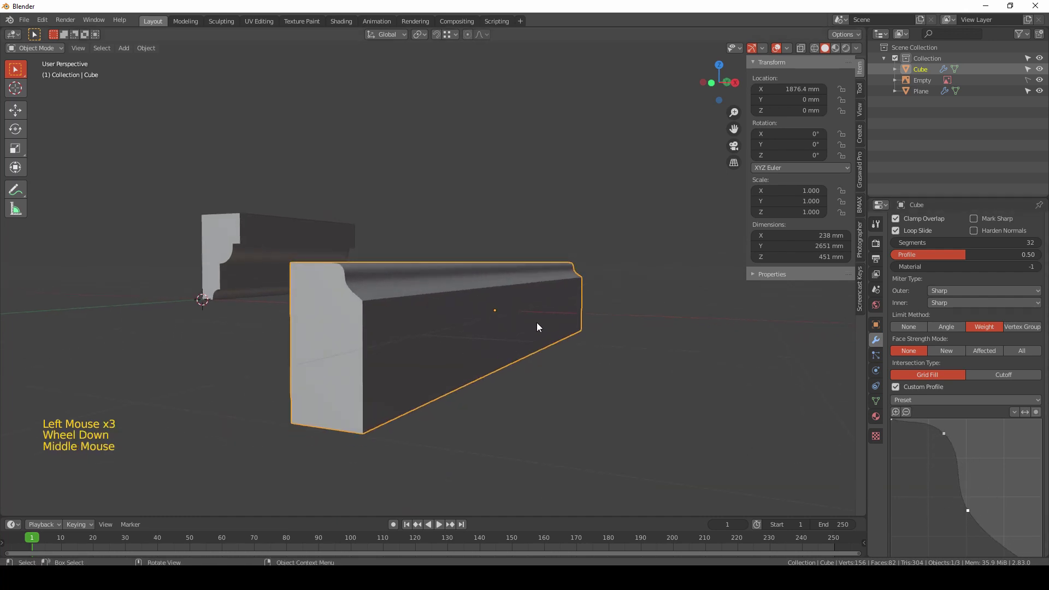
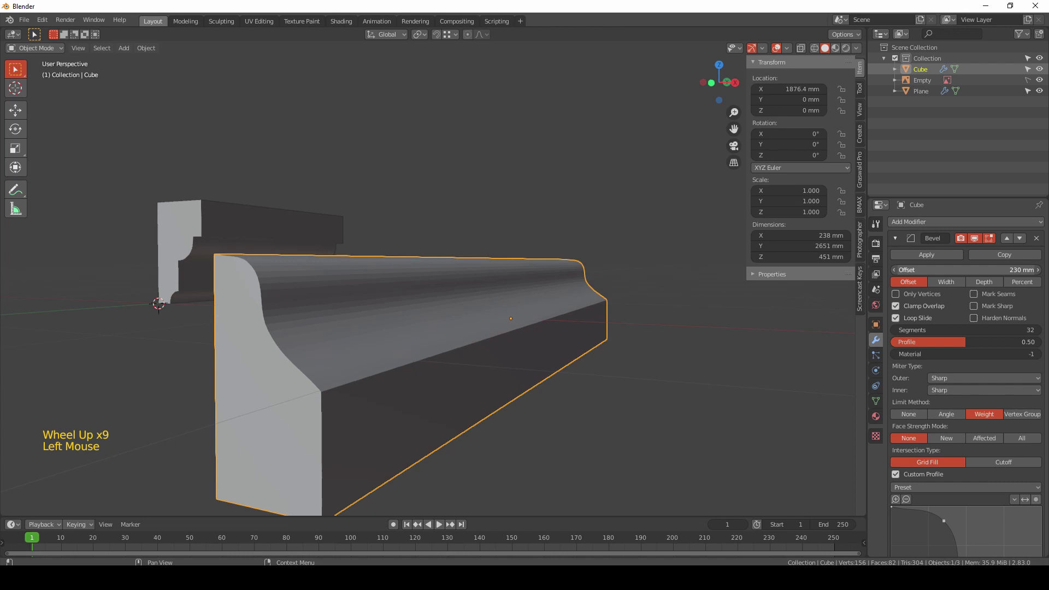
scroll(down, 3)
Step: Add and drag profile curve points into an S-shaped ogee molding
click(997, 497)
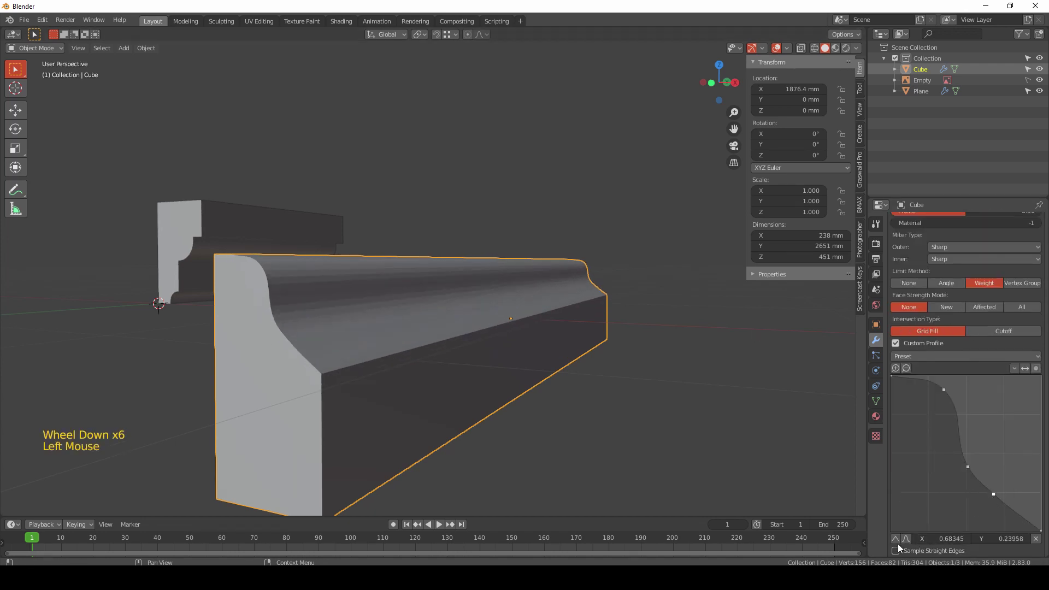
click(899, 544)
click(999, 496)
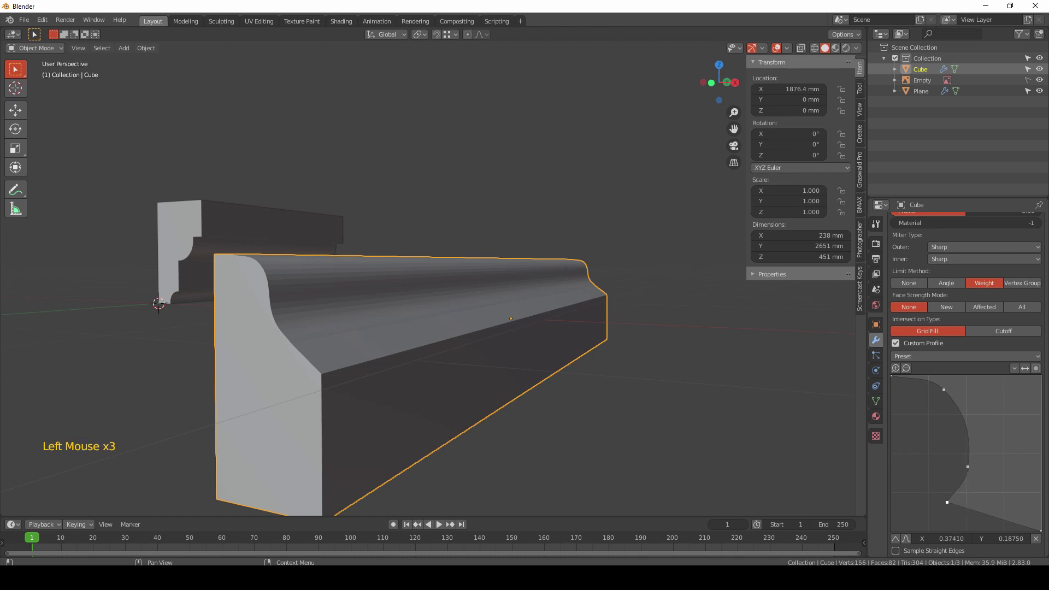
click(972, 467)
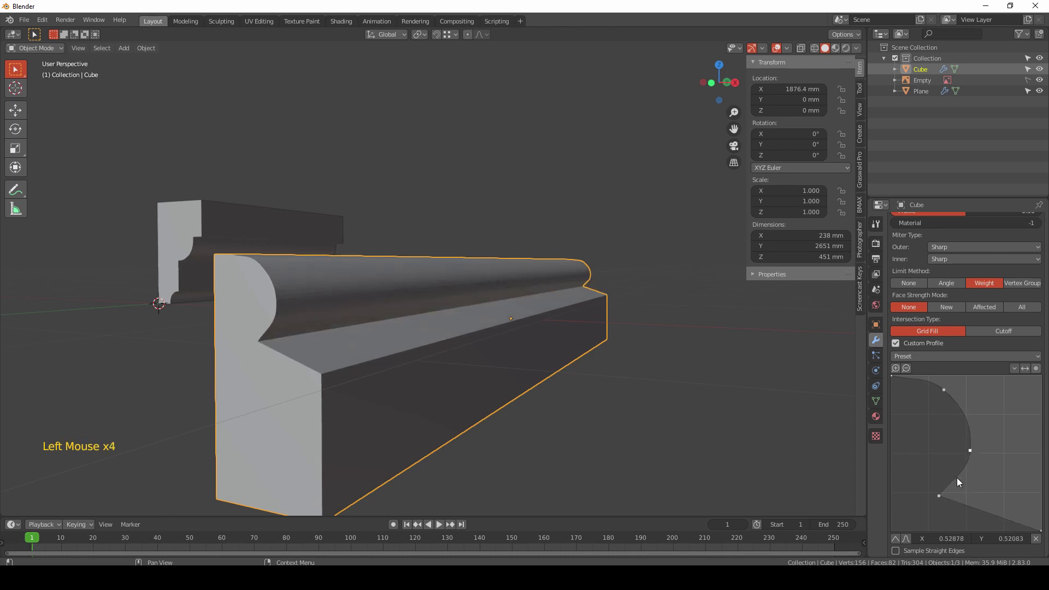
click(945, 500)
click(992, 508)
middle_click(611, 413)
click(713, 364)
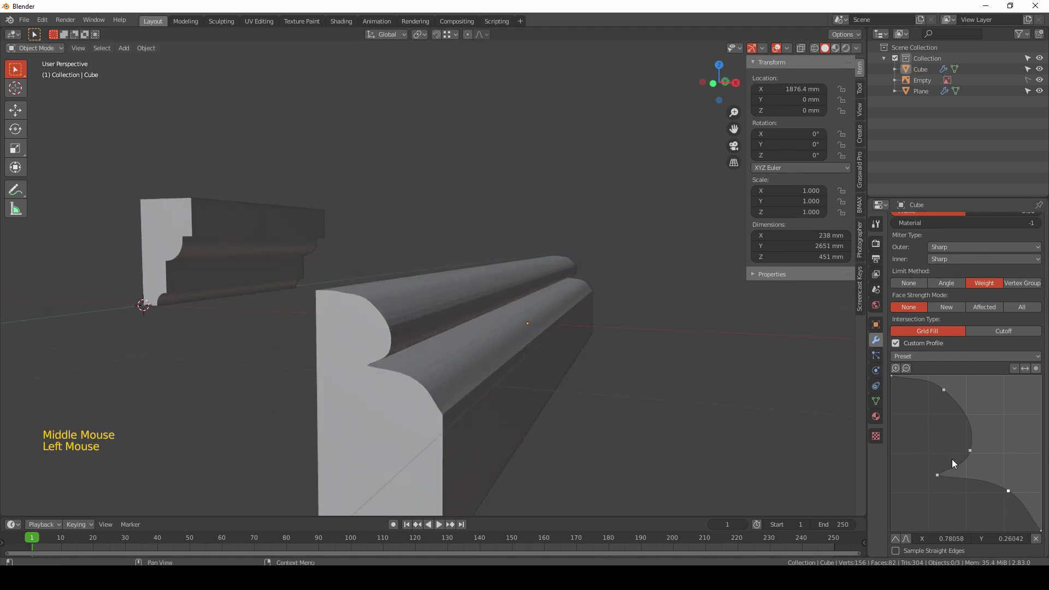
click(973, 455)
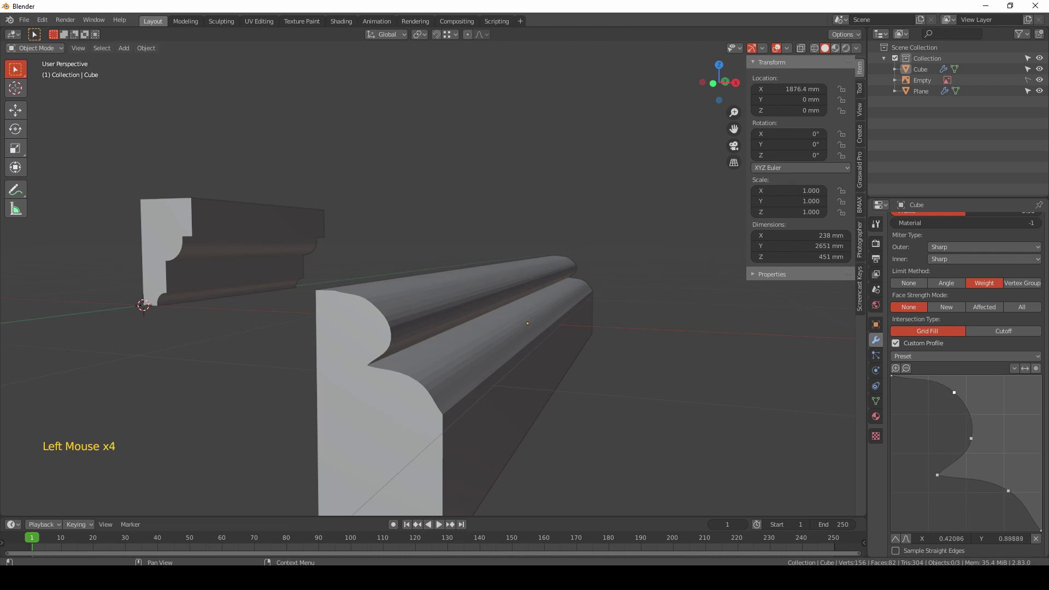
scroll(down, 3)
middle_click(524, 394)
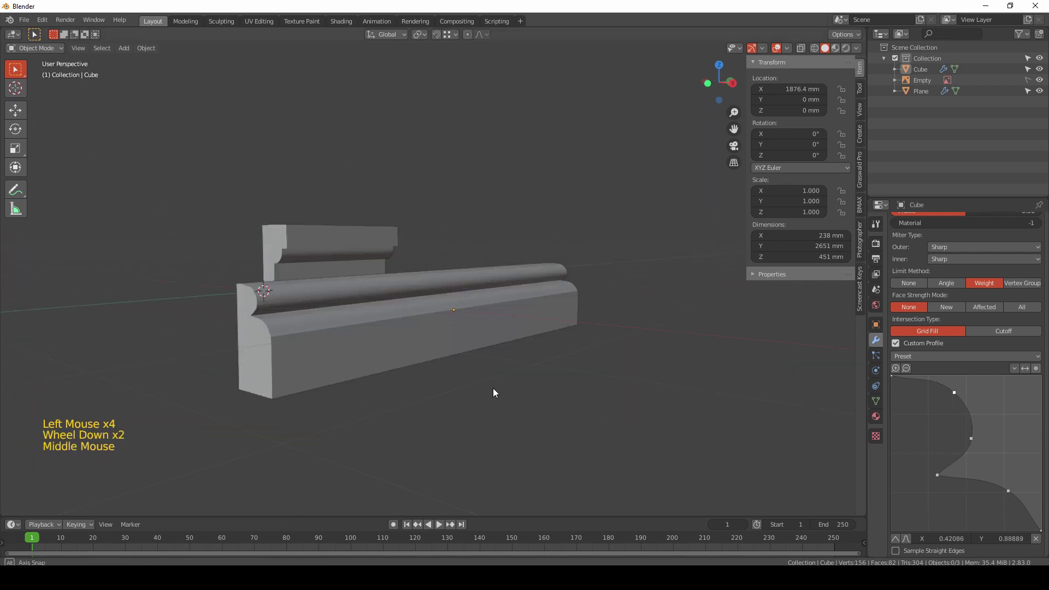
click(497, 399)
middle_click(520, 414)
middle_click(493, 432)
scroll(down, 3)
middle_click(524, 363)
click(597, 300)
middle_click(472, 371)
scroll(up, 3)
middle_click(526, 370)
scroll(down, 3)
middle_click(508, 358)
scroll(up, 3)
middle_click(418, 338)
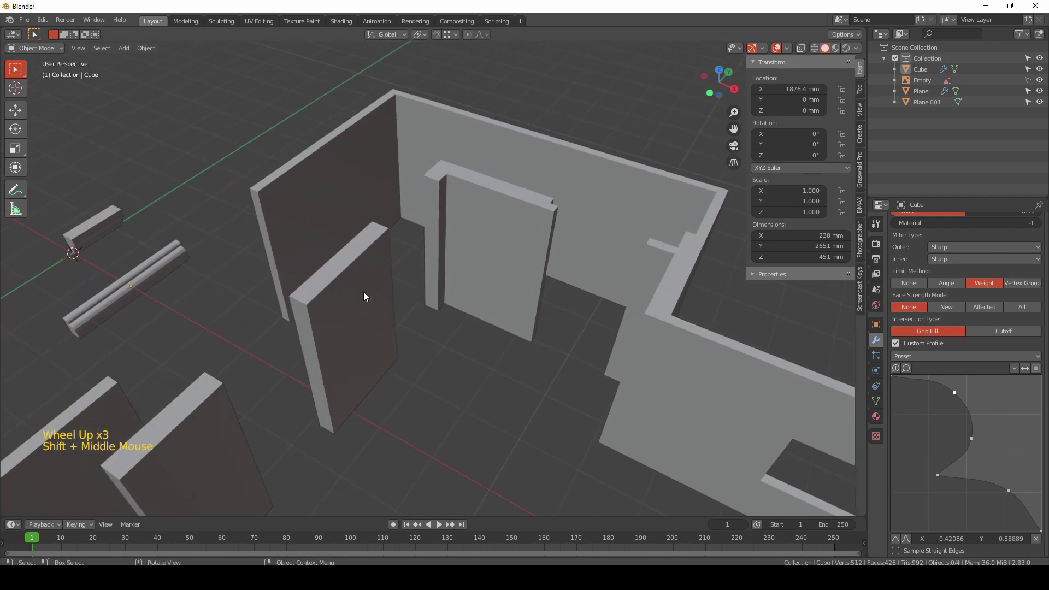
middle_click(391, 322)
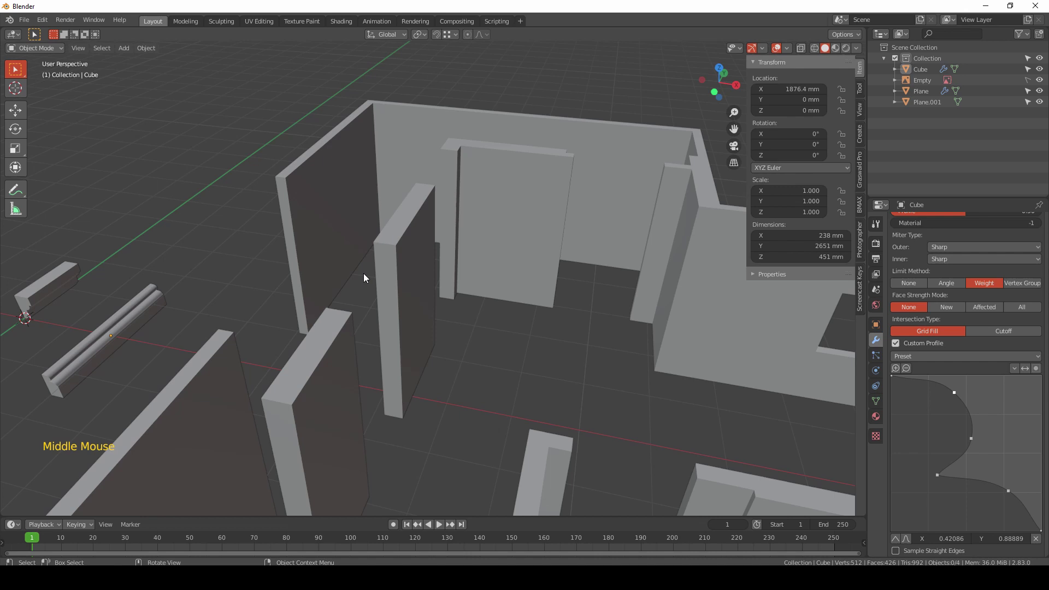
scroll(down, 3)
middle_click(393, 297)
middle_click(388, 320)
middle_click(370, 311)
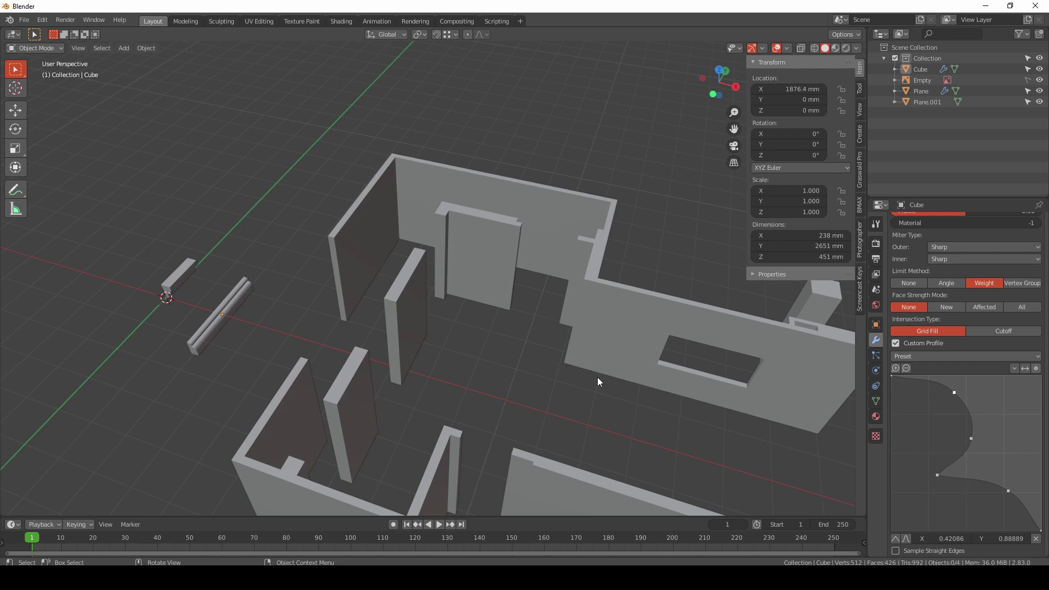
middle_click(780, 405)
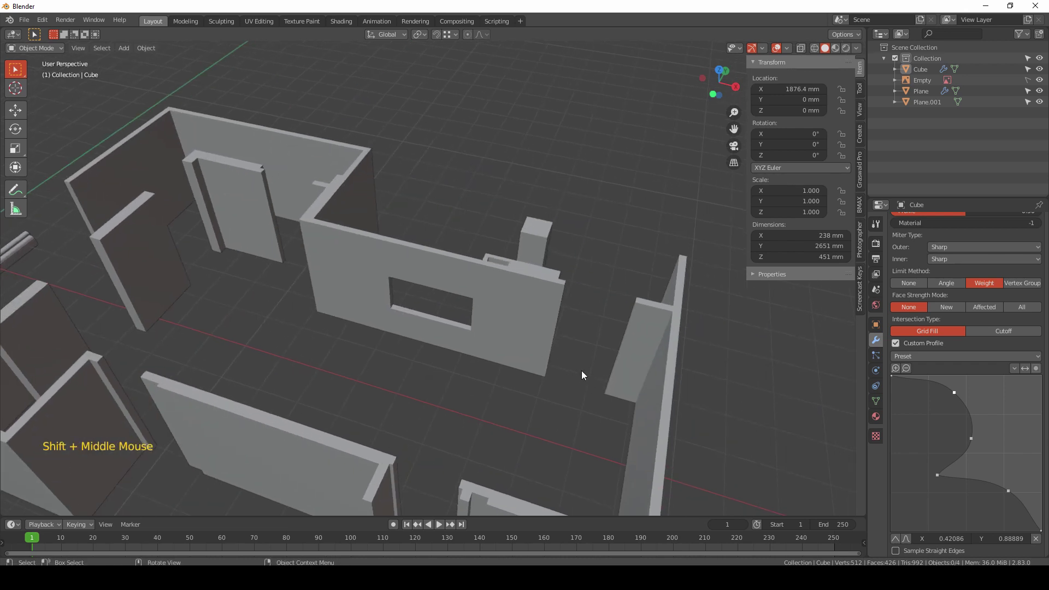
middle_click(607, 412)
middle_click(210, 292)
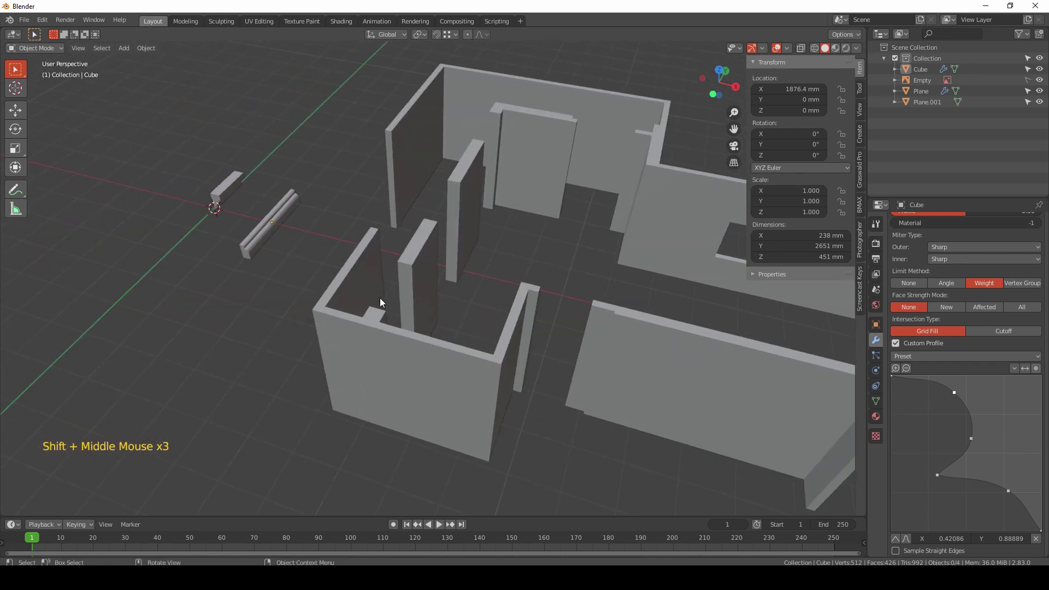
key(a)
Step: Select the molding test piece and view it top-down in Edit Mode
click(327, 220)
middle_click(341, 265)
scroll(up, 3)
middle_click(301, 308)
click(225, 294)
middle_click(294, 313)
middle_click(369, 321)
key(KP_7)
middle_click(413, 307)
click(345, 339)
key(z)
key(z)
click(441, 345)
key(Tab)
key(z)
scroll(up, 3)
middle_click(487, 307)
Step: Shear the end edge diagonally and extrude it about 2029 mm along X for a mitred corner
click(383, 185)
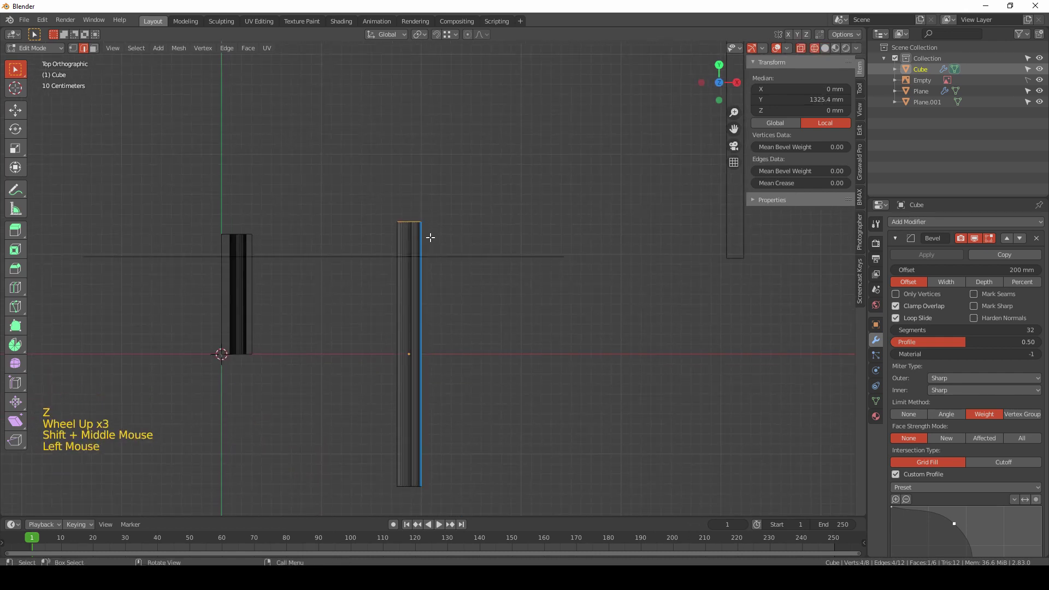
scroll(down, 3)
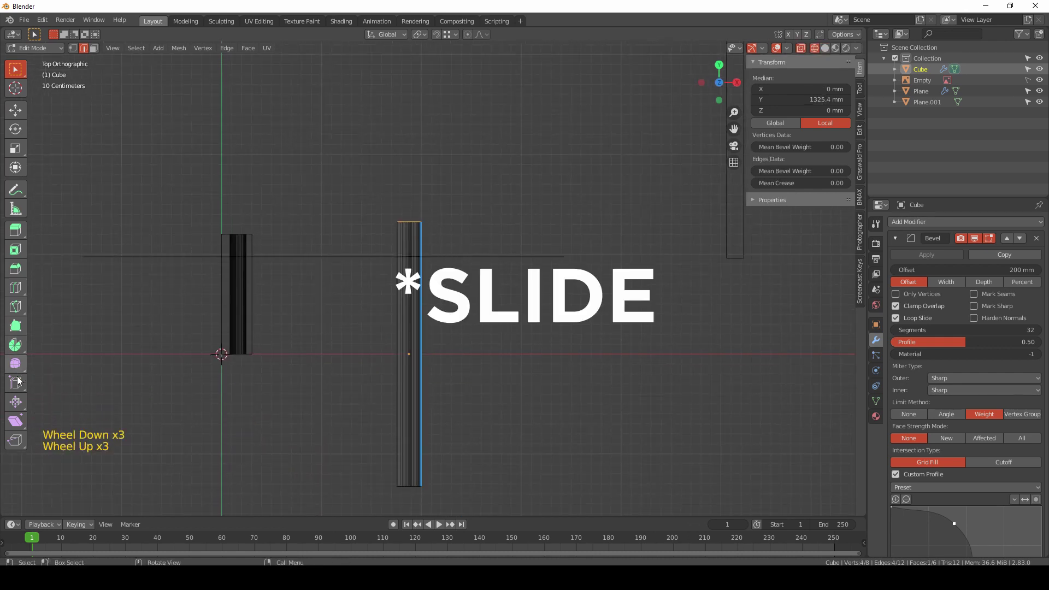
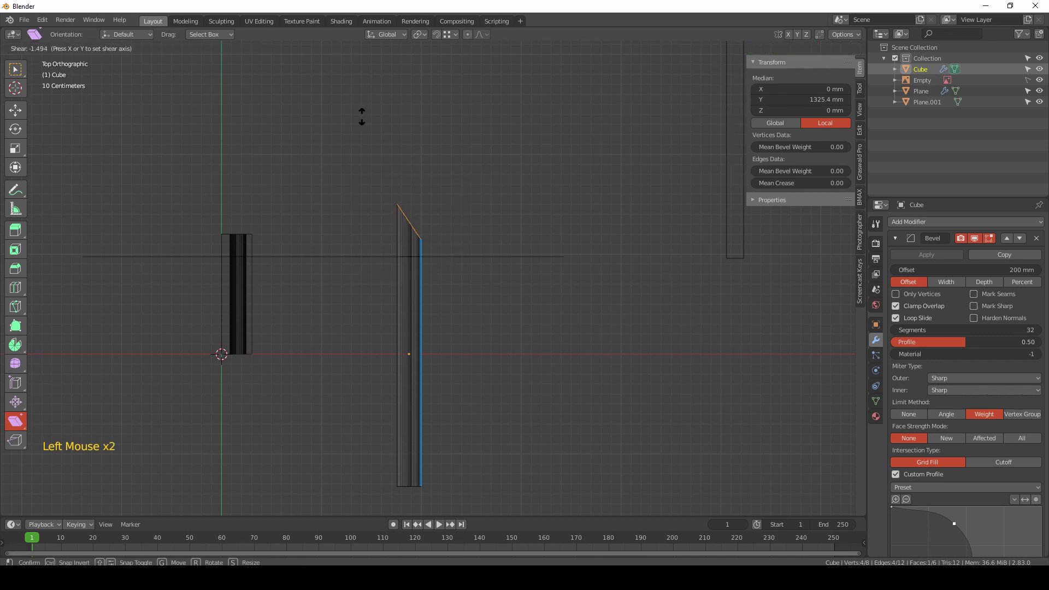
key(e)
key(ctrl+z)
key(g)
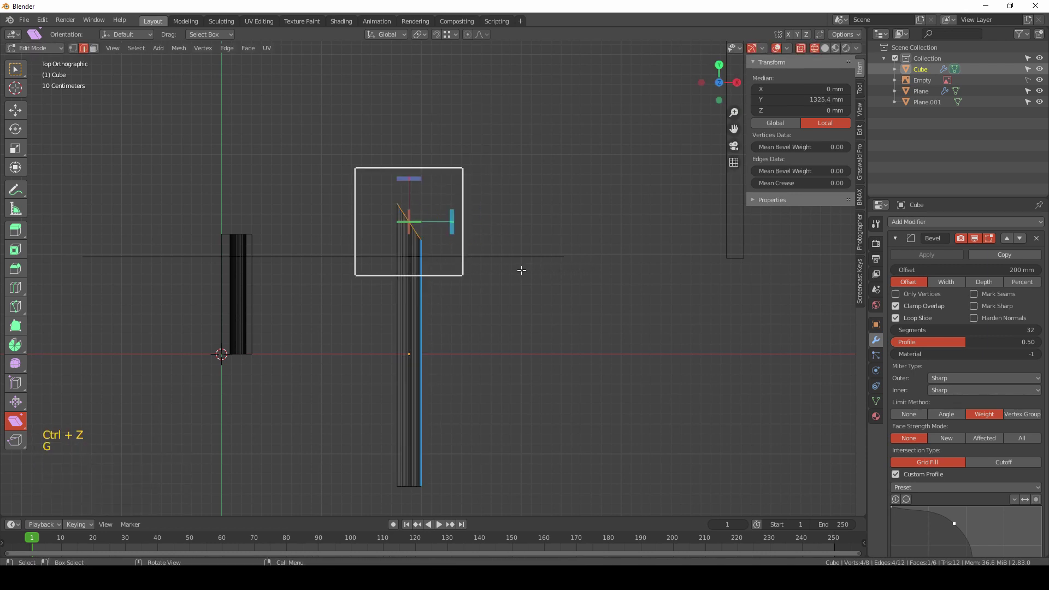
key(e)
key(g)
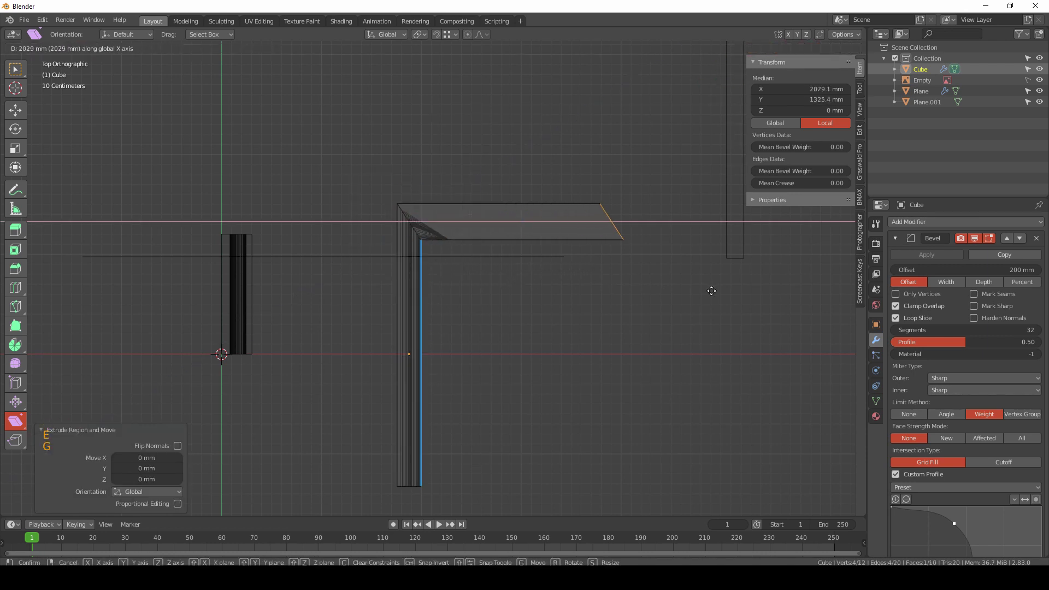
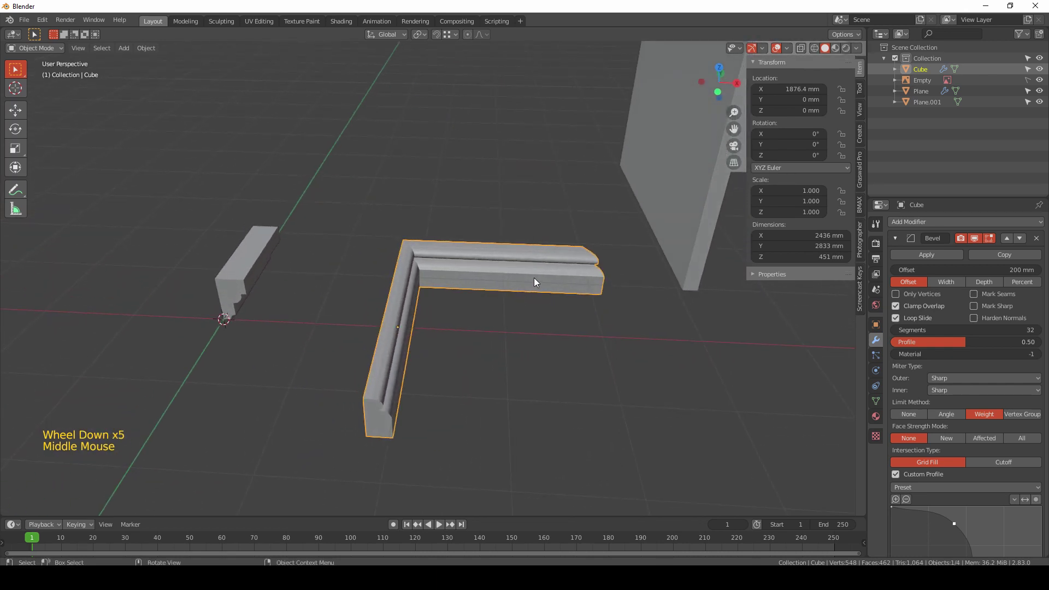
Step: Duplicate the Solidify profile Plane into a flat Plane.002 placed beside the original
scroll(down, 3)
click(557, 323)
middle_click(558, 315)
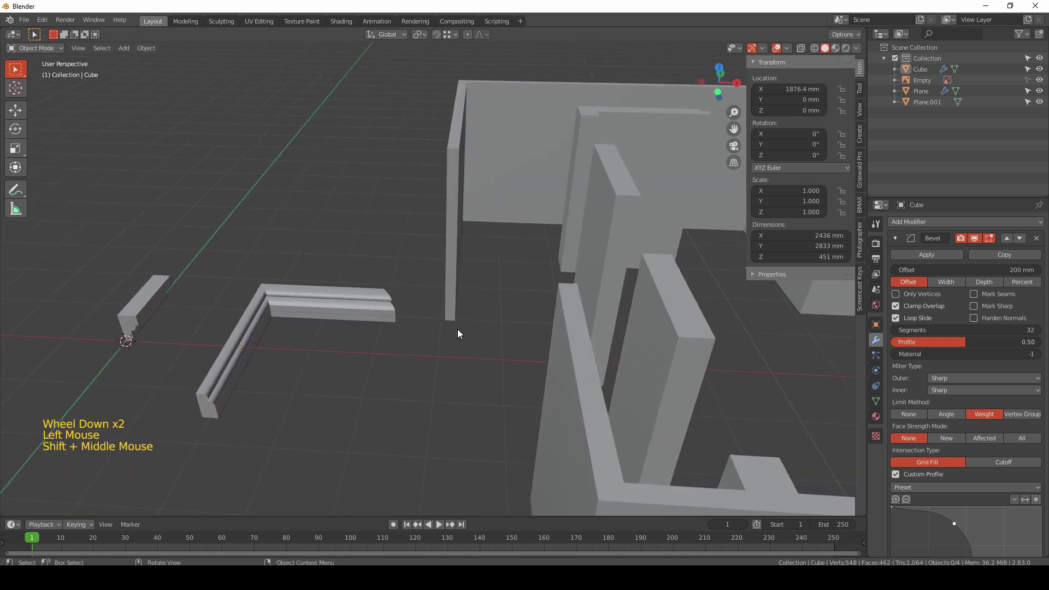
middle_click(348, 339)
scroll(up, 3)
click(331, 310)
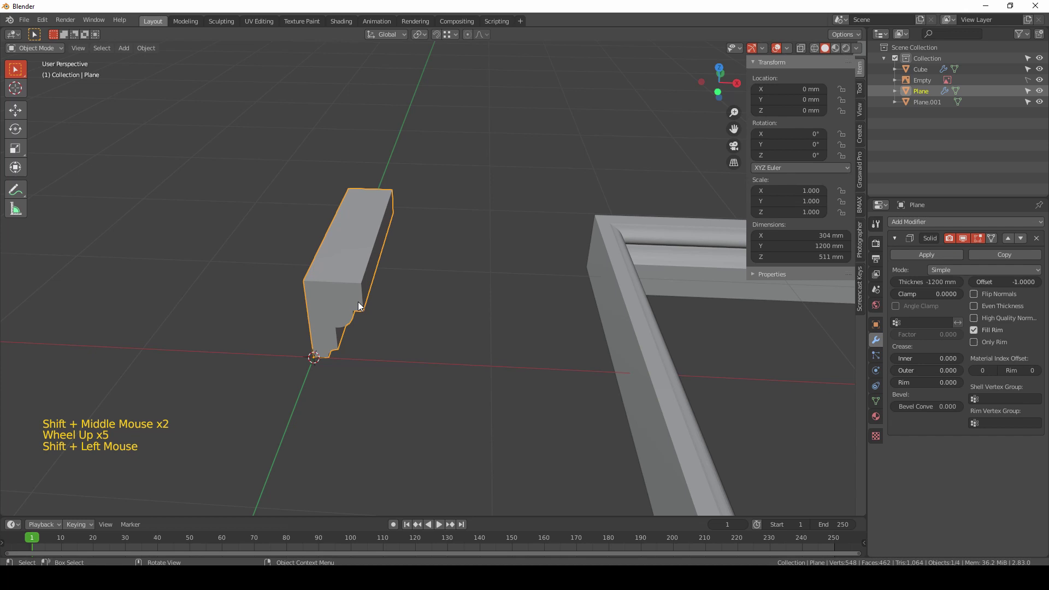
key(shift+d)
middle_click(260, 349)
scroll(up, 3)
click(1039, 239)
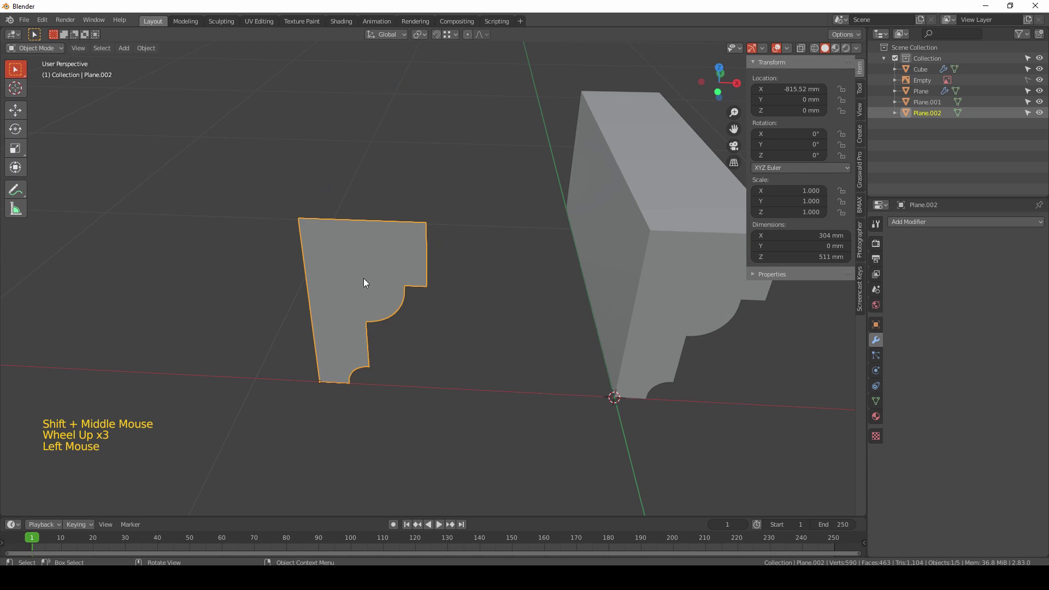
Step: Rotate Plane.002 -90° on X and apply the rotation
key(alt+r)
key(r)
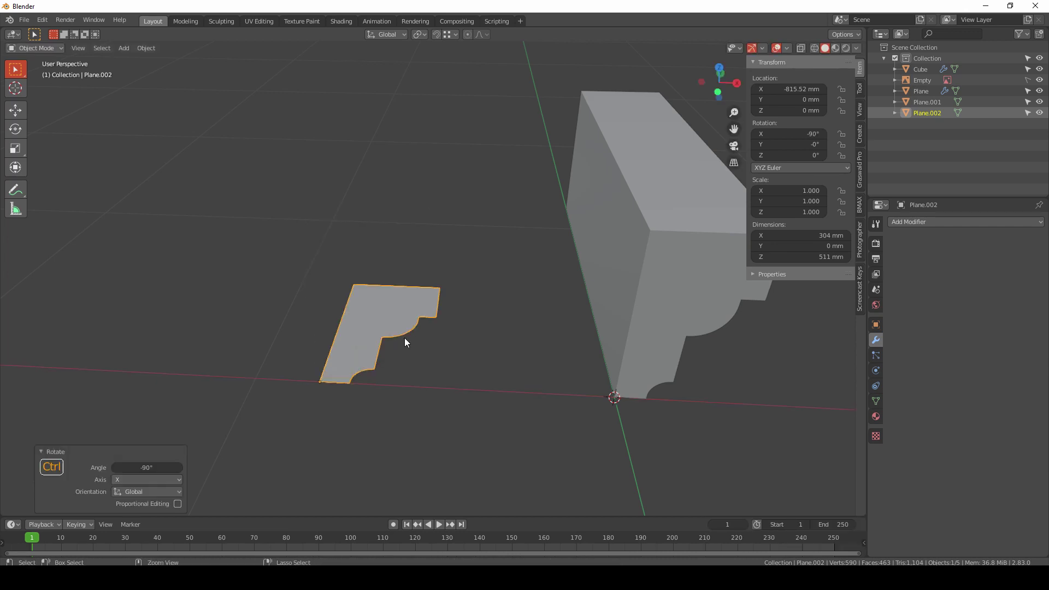
key(ctrl+a)
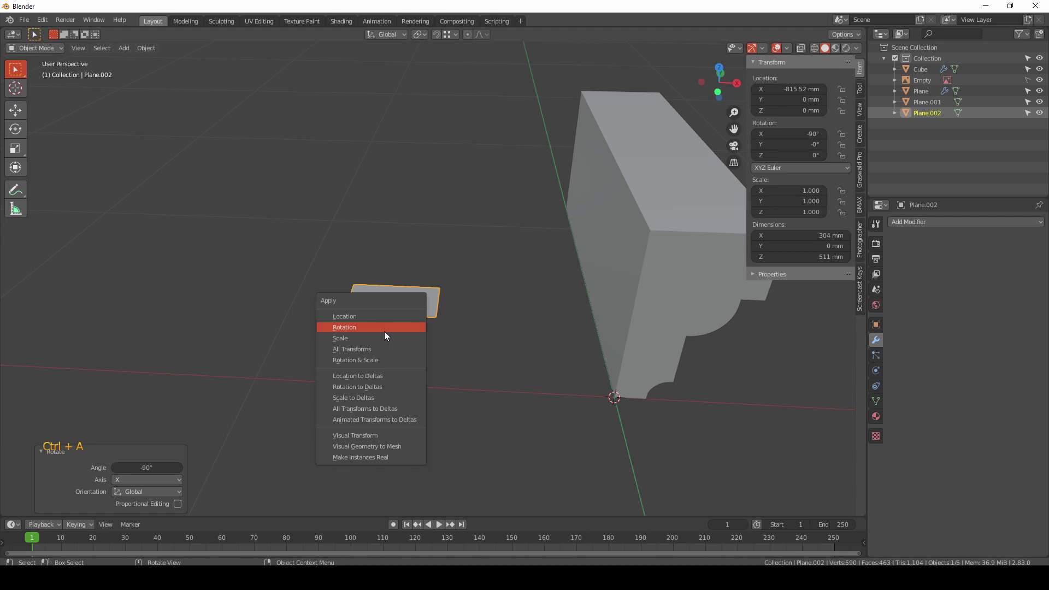
key(ctrl+a)
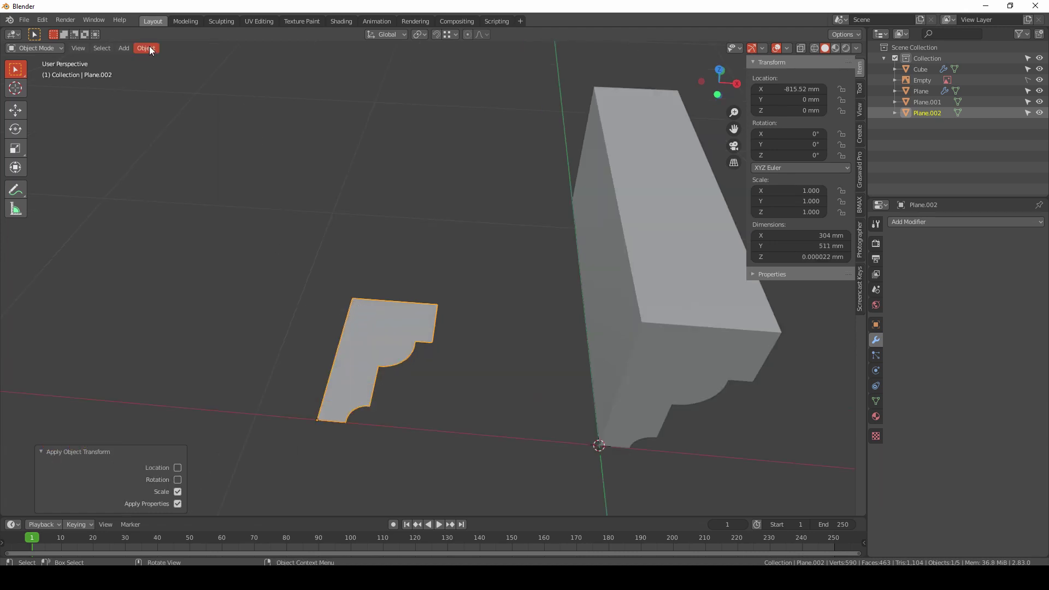
Step: Convert the flat profile copy from mesh into a curve
click(152, 48)
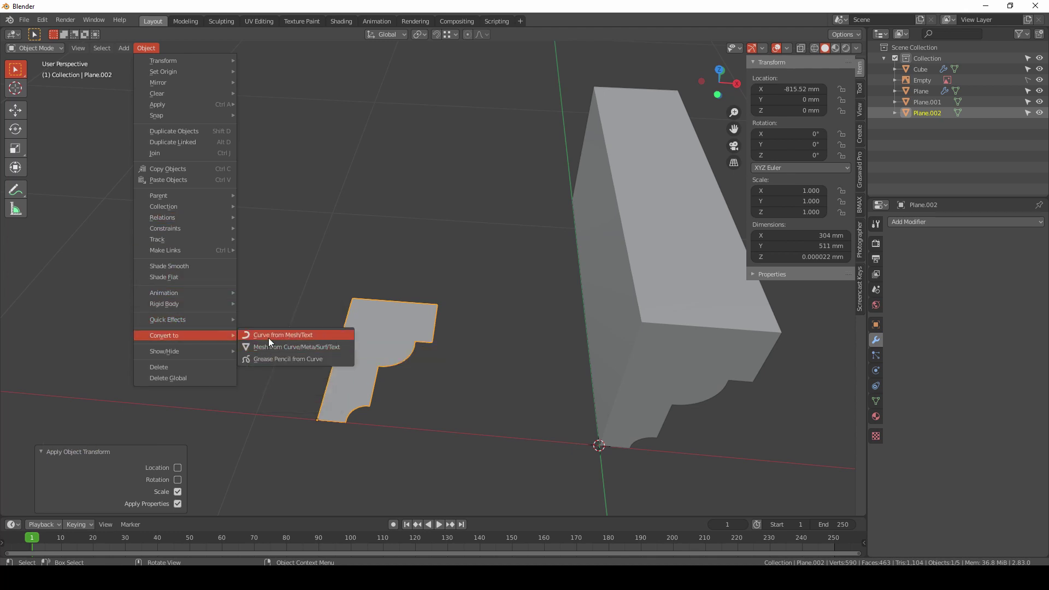
key(Tab)
scroll(up, 3)
middle_click(386, 362)
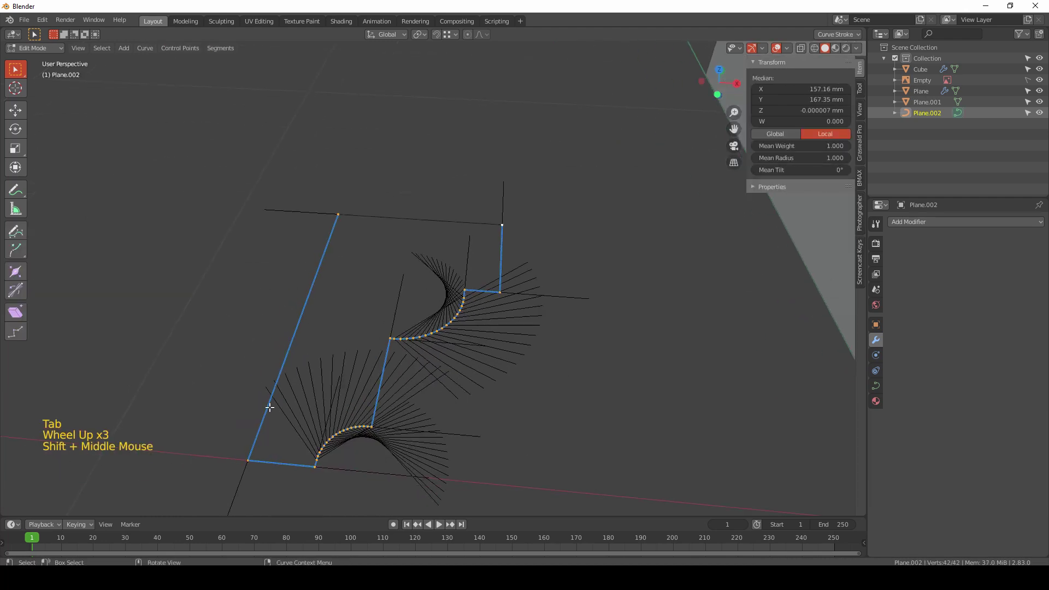
Step: From a top-down view of the room, add a new Bezier curve and start editing its points
key(Tab)
scroll(down, 3)
middle_click(574, 332)
scroll(down, 3)
middle_click(444, 345)
middle_click(461, 349)
click(569, 352)
key(KP_7)
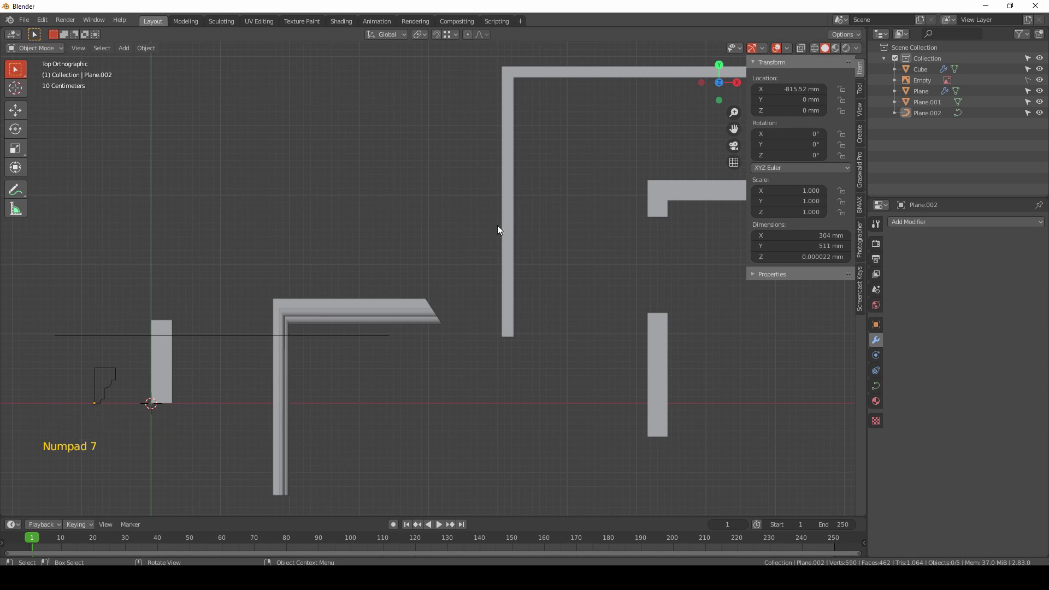
key(shift+a)
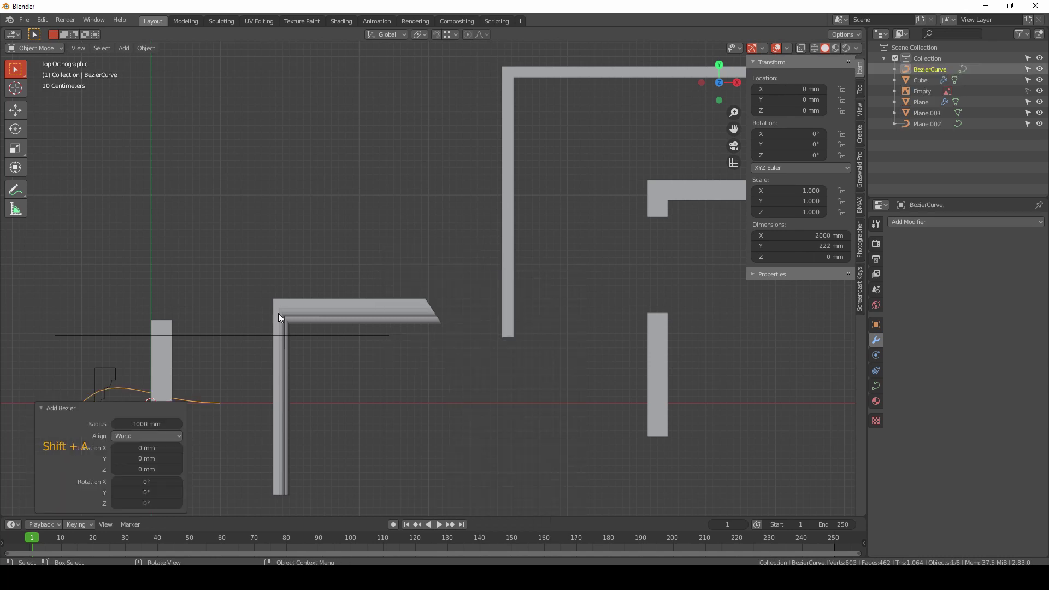
key(Tab)
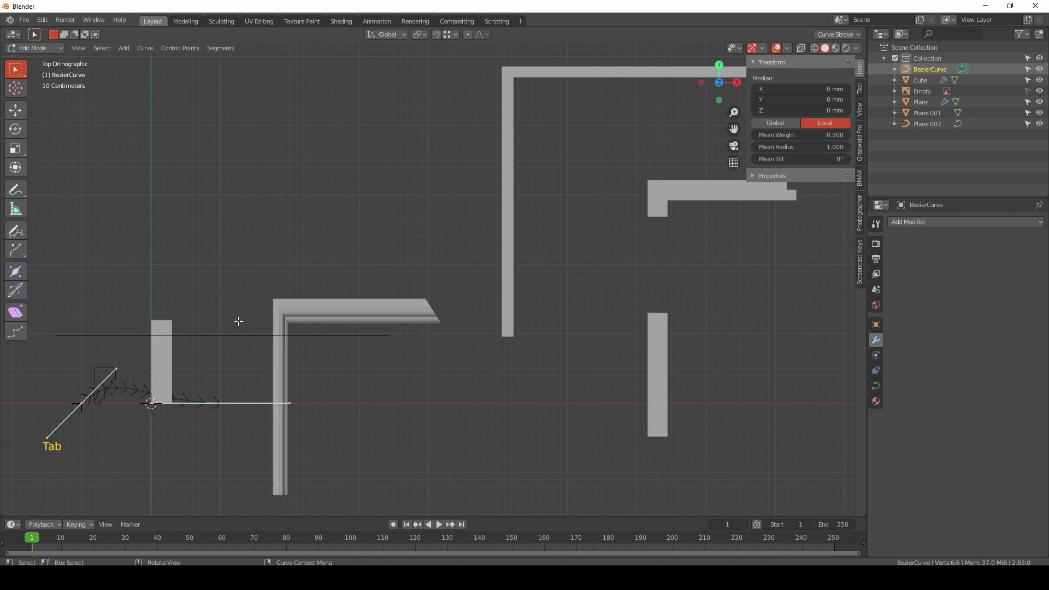
right_click(180, 290)
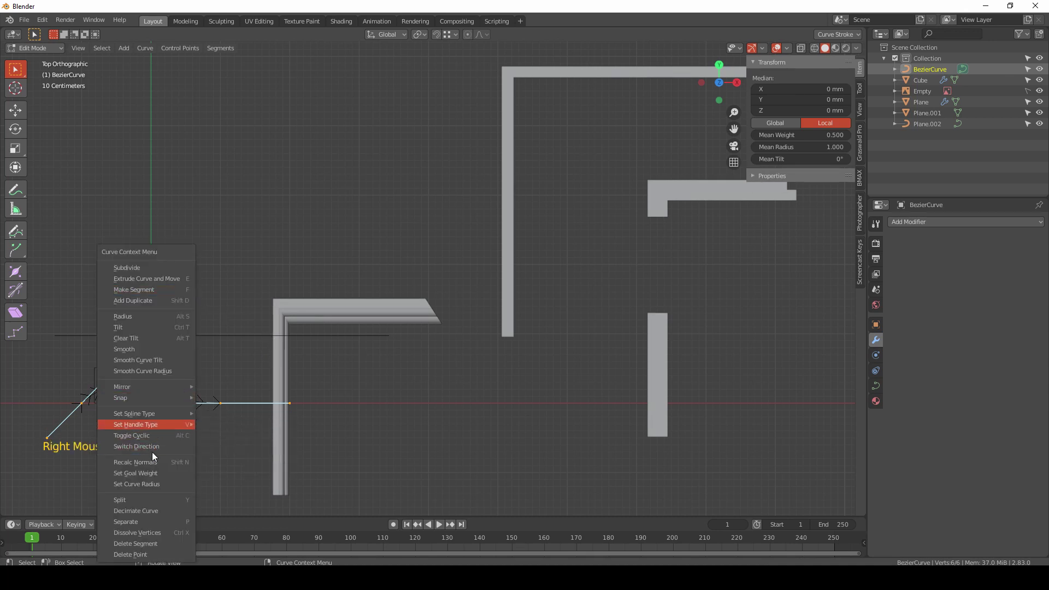
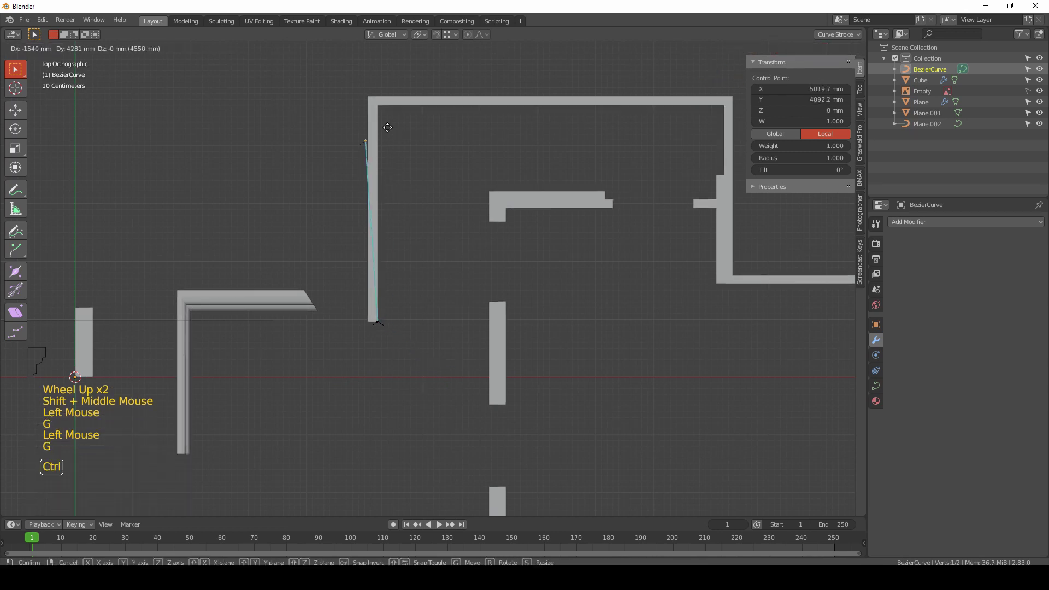
Step: Place the curve at a wall corner at Z 3000 mm and extrude points along the wall tops
key(g)
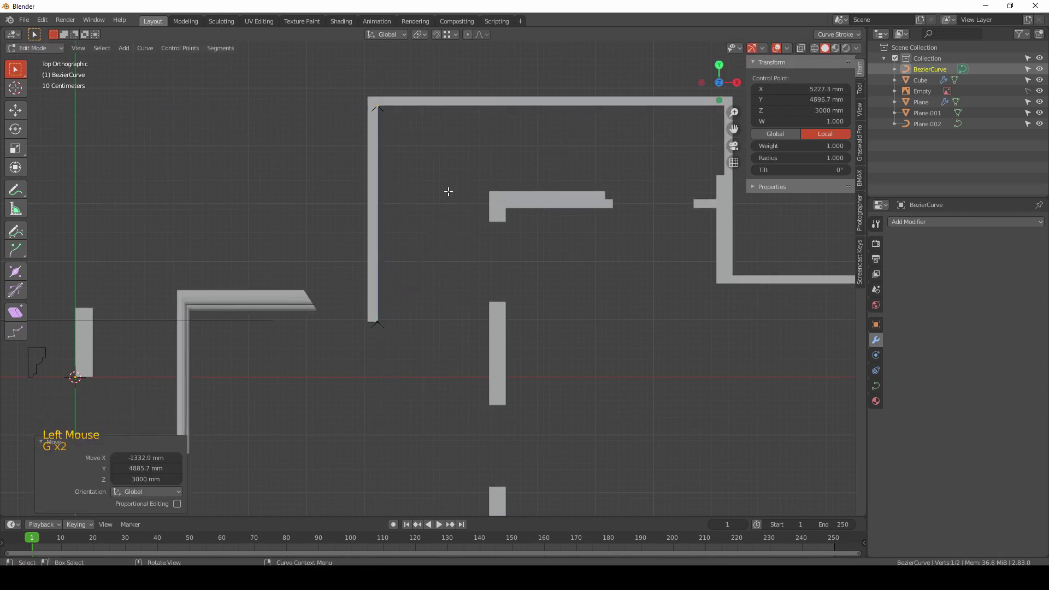
key(e)
key(e)
key(e)
key(e)
key(e)
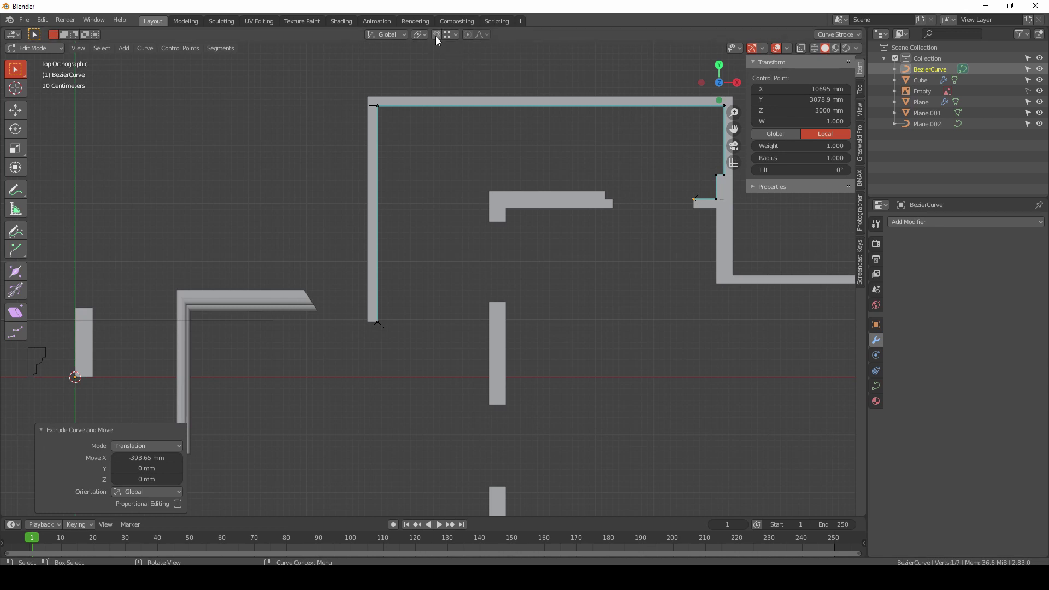
middle_click(644, 209)
middle_click(551, 218)
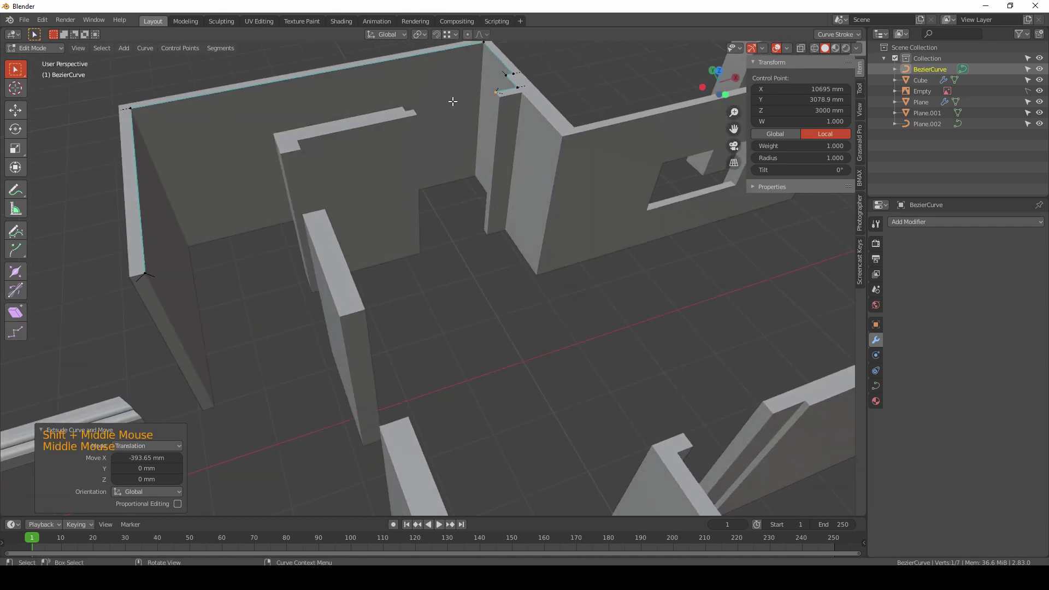
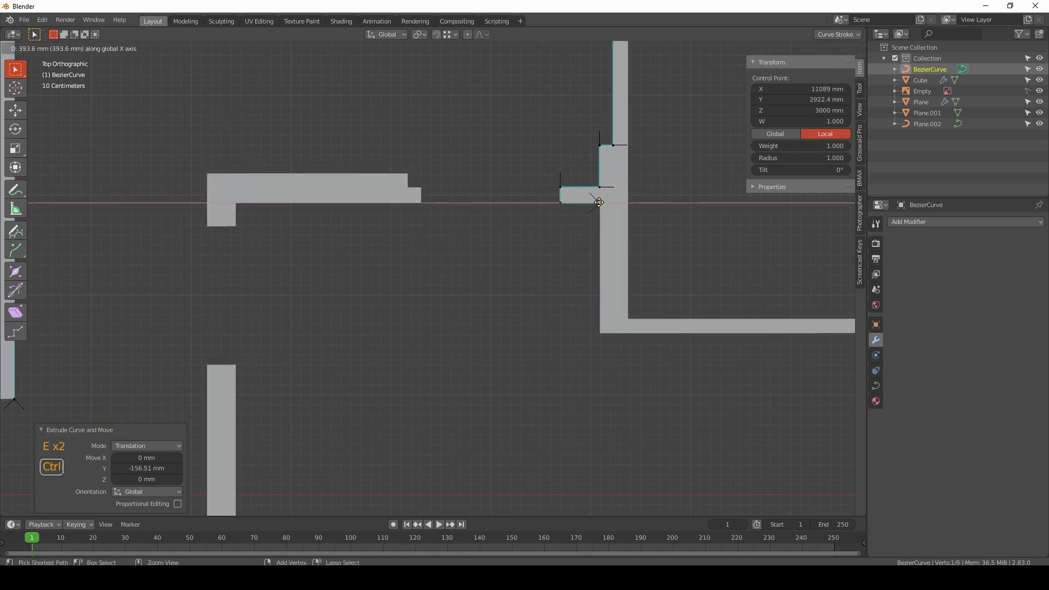
Step: Extend the path to the remaining wall corners and return to object mode
key(e)
scroll(down, 3)
middle_click(639, 326)
key(e)
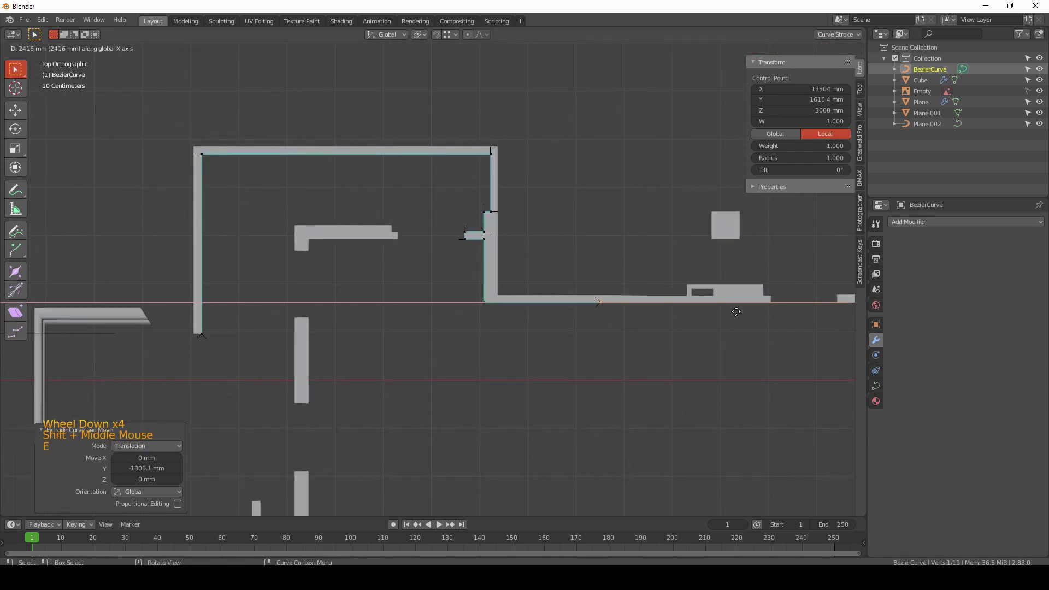
key(Tab)
middle_click(475, 325)
middle_click(499, 251)
scroll(down, 3)
middle_click(372, 277)
scroll(up, 3)
middle_click(367, 233)
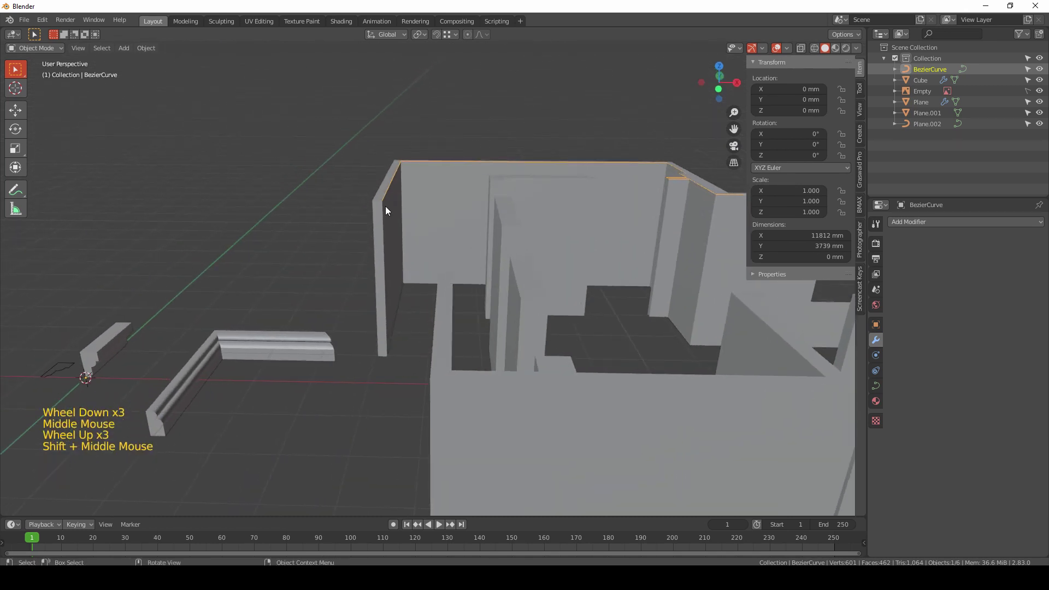
Step: Lower the path 3000 mm and set Plane.002 as the curve's Bevel object to sweep the molding
key(g)
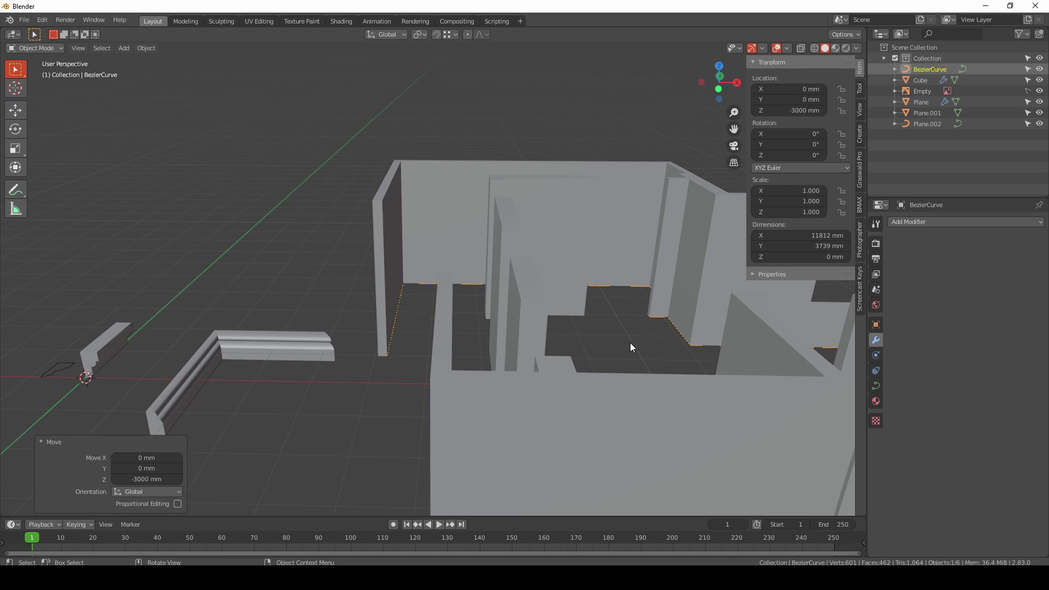
middle_click(303, 386)
click(873, 391)
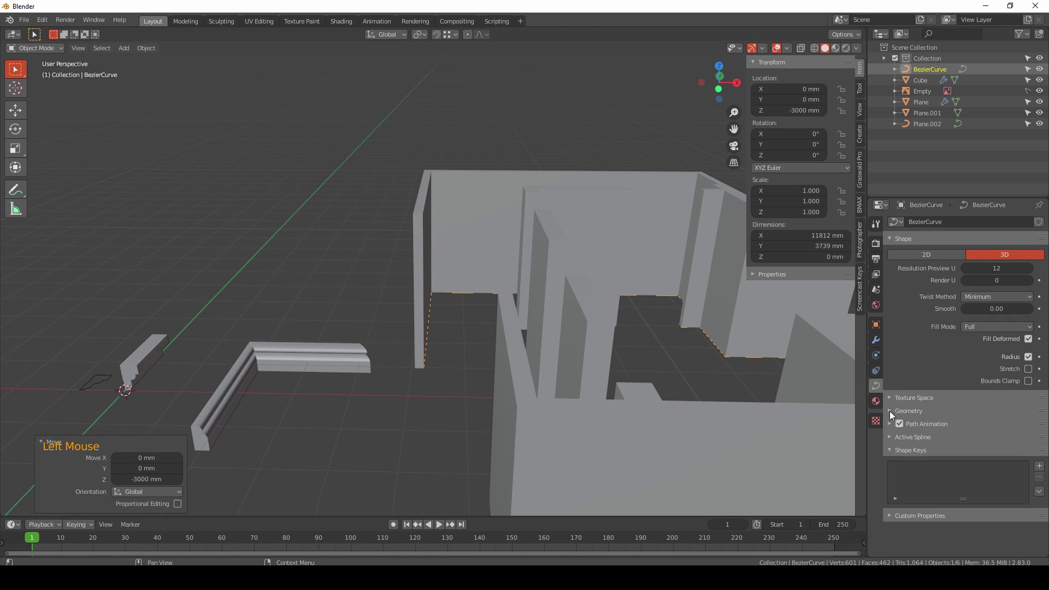
scroll(down, 3)
scroll(down, 3)
click(899, 436)
click(900, 447)
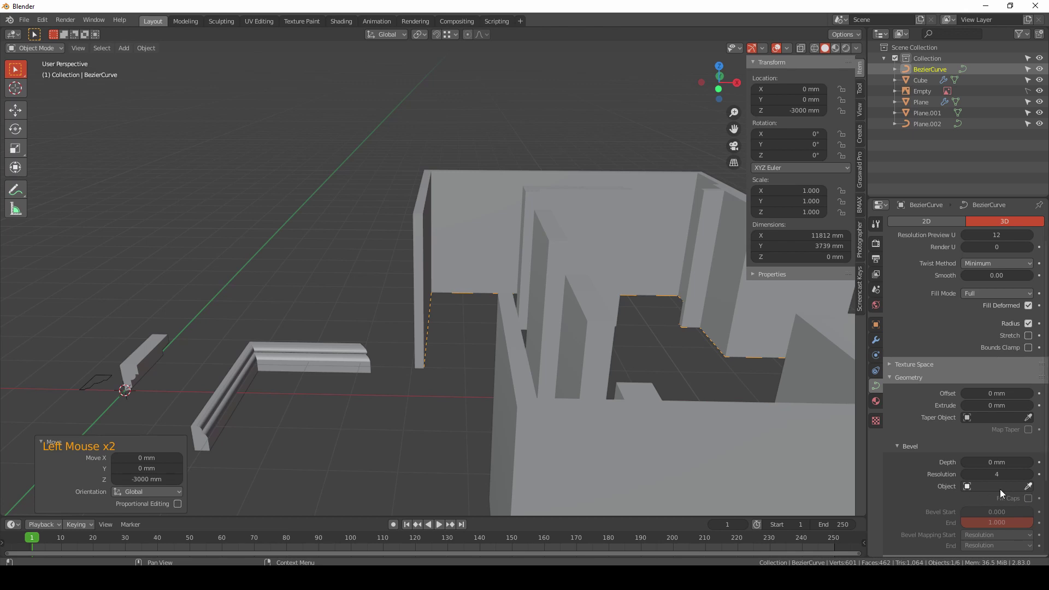
click(1033, 488)
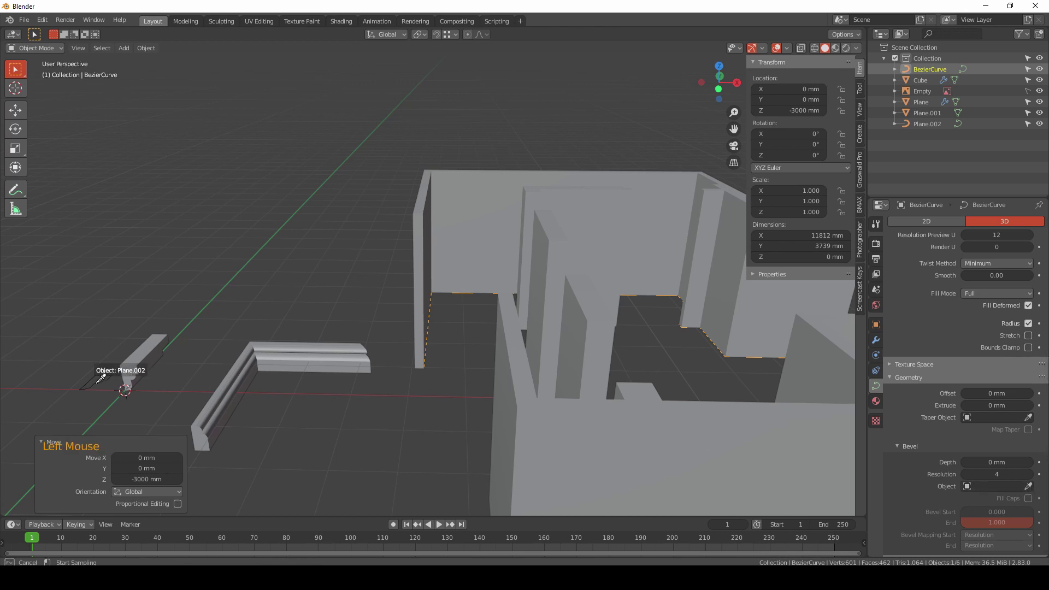
scroll(up, 3)
Step: Inspect the swept molding and switch it to Shade Flat
middle_click(509, 390)
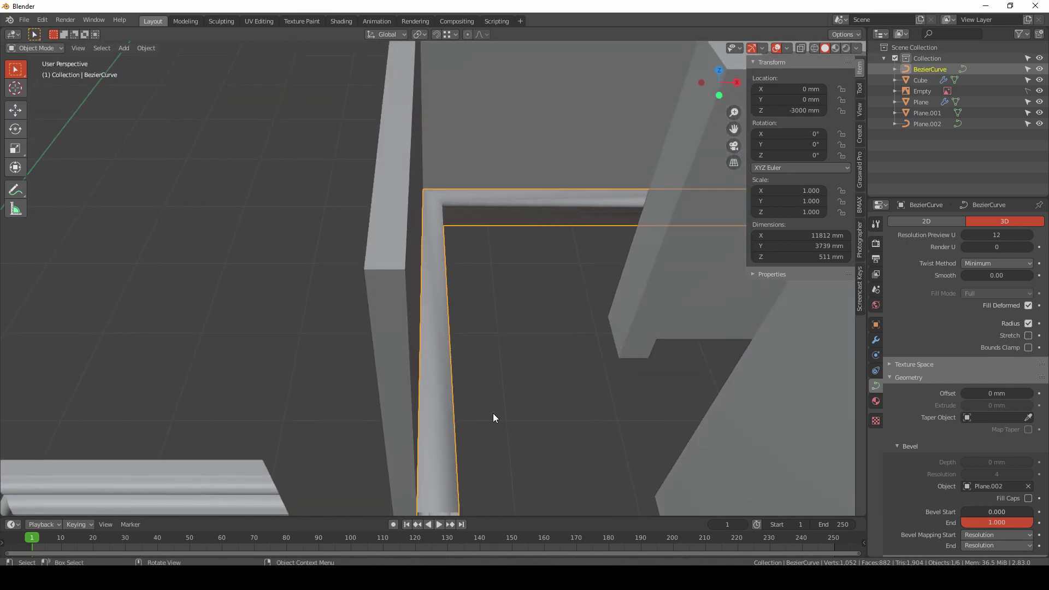
scroll(down, 3)
middle_click(597, 351)
middle_click(608, 373)
middle_click(641, 344)
middle_click(620, 340)
scroll(down, 3)
right_click(256, 342)
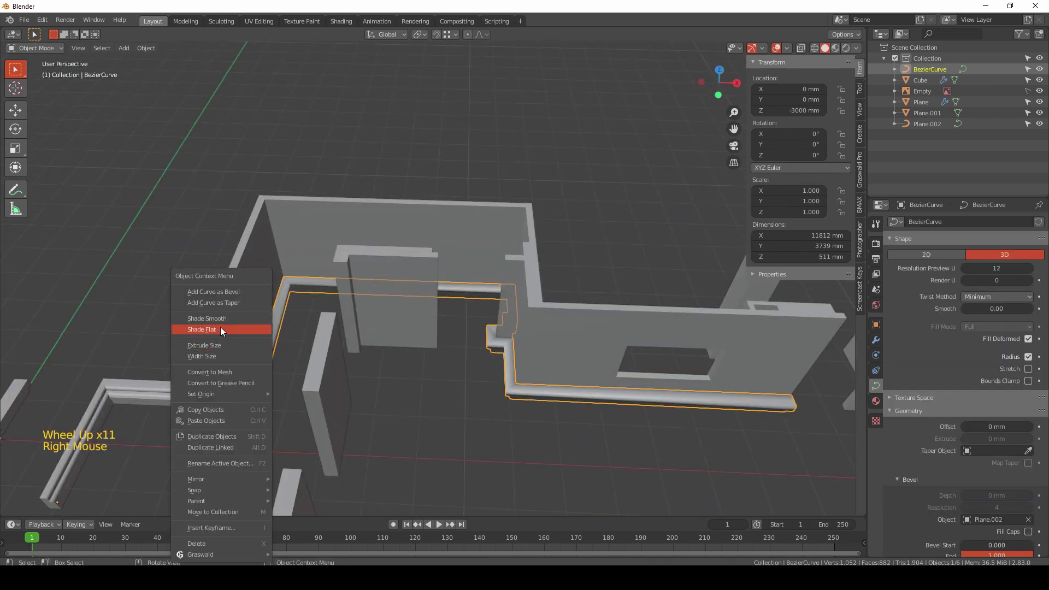
scroll(up, 3)
middle_click(457, 414)
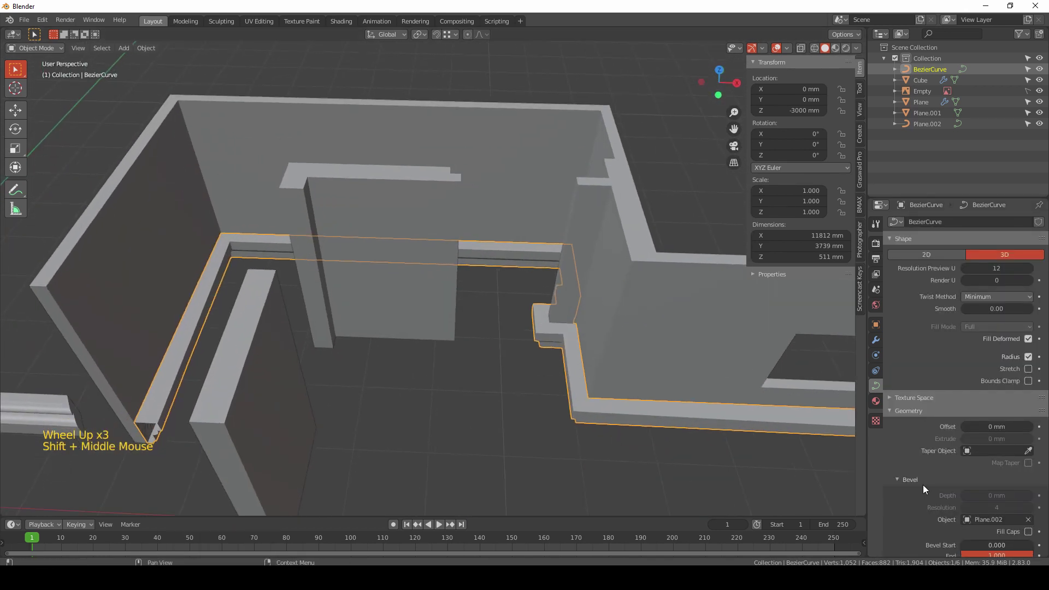
Step: Orbit along the flat-shaded molding, ending in top orthographic view of the room plan
scroll(down, 3)
scroll(down, 3)
middle_click(554, 438)
middle_click(571, 360)
middle_click(401, 437)
middle_click(482, 409)
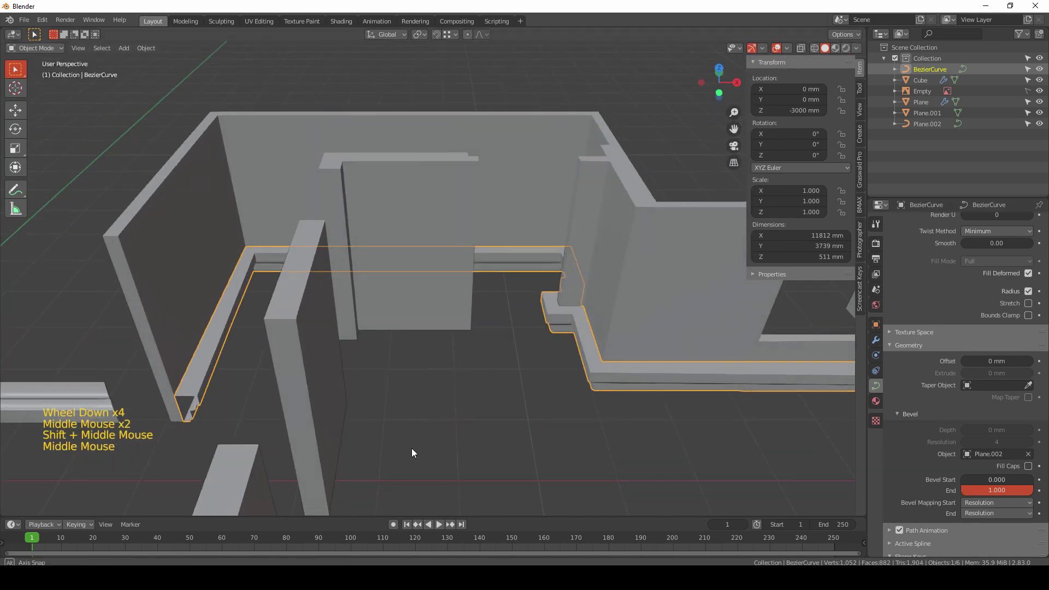
middle_click(421, 386)
scroll(down, 3)
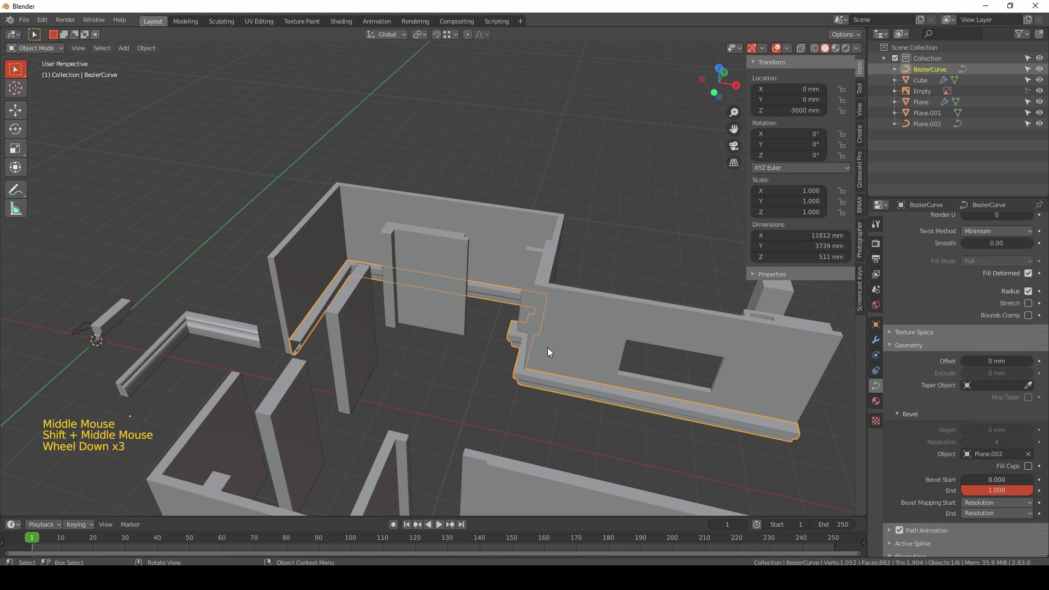
key(KP_7)
Step: Pan and zoom the plan view until the whole molding path is visible
scroll(up, 3)
scroll(down, 3)
middle_click(613, 379)
scroll(up, 3)
middle_click(199, 414)
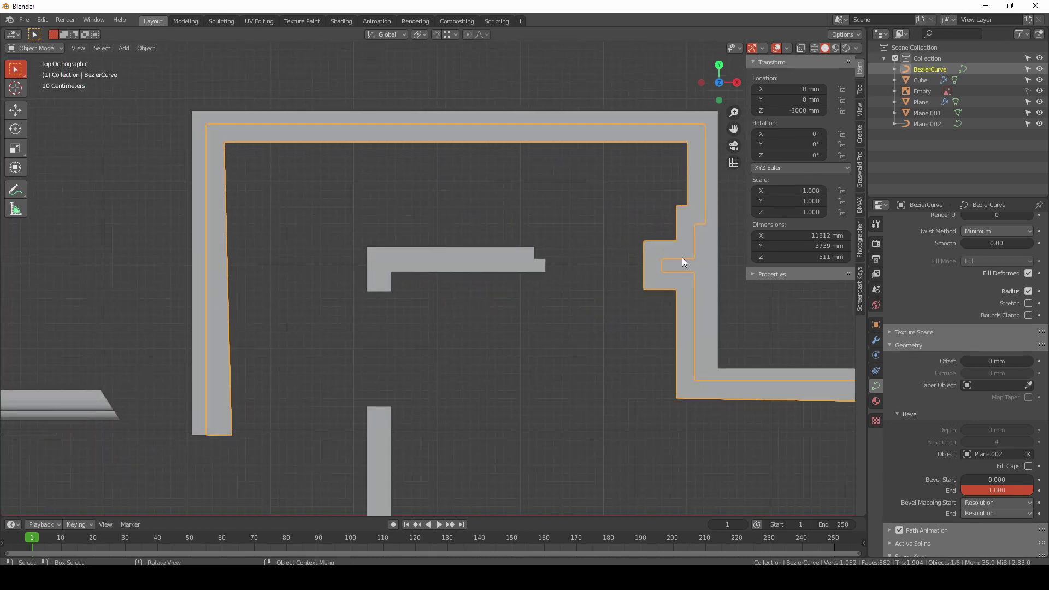
scroll(down, 3)
middle_click(594, 372)
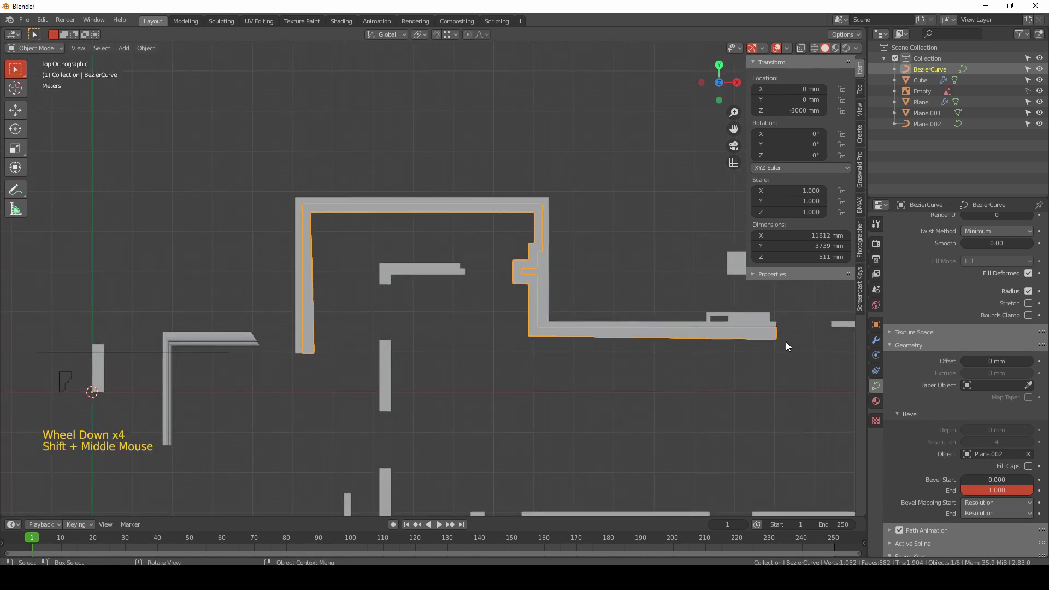
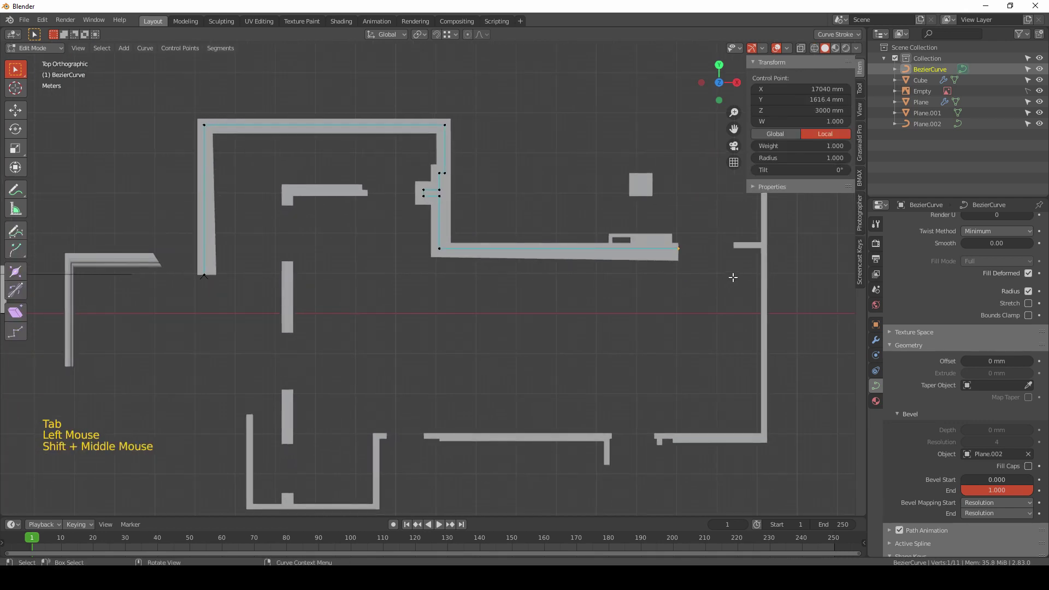
Step: Extrude the end point along Y, make the path cyclic, and return to Object Mode
key(e)
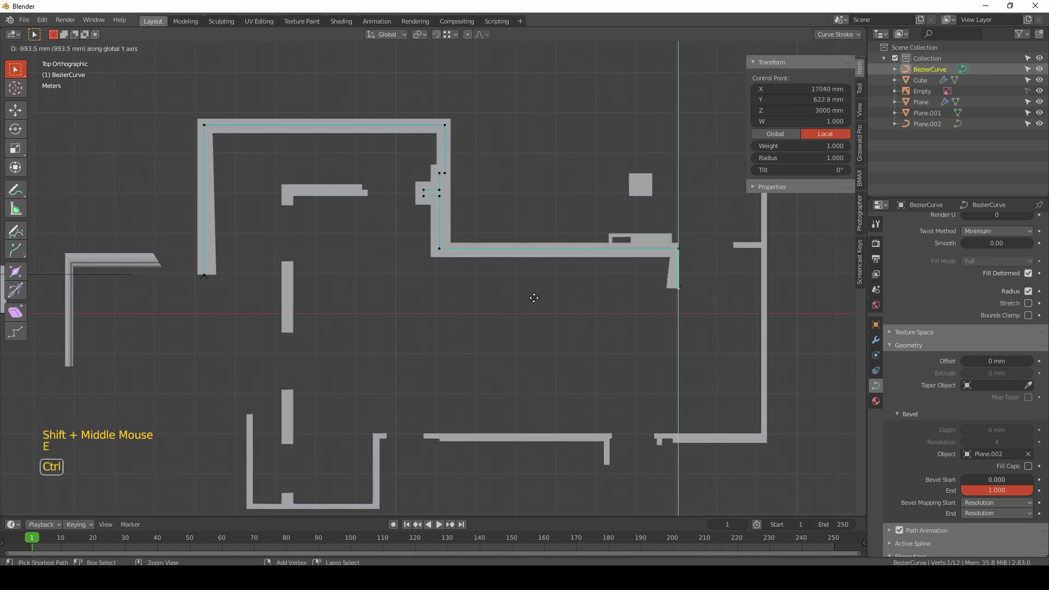
key(ctrl+e)
right_click(549, 294)
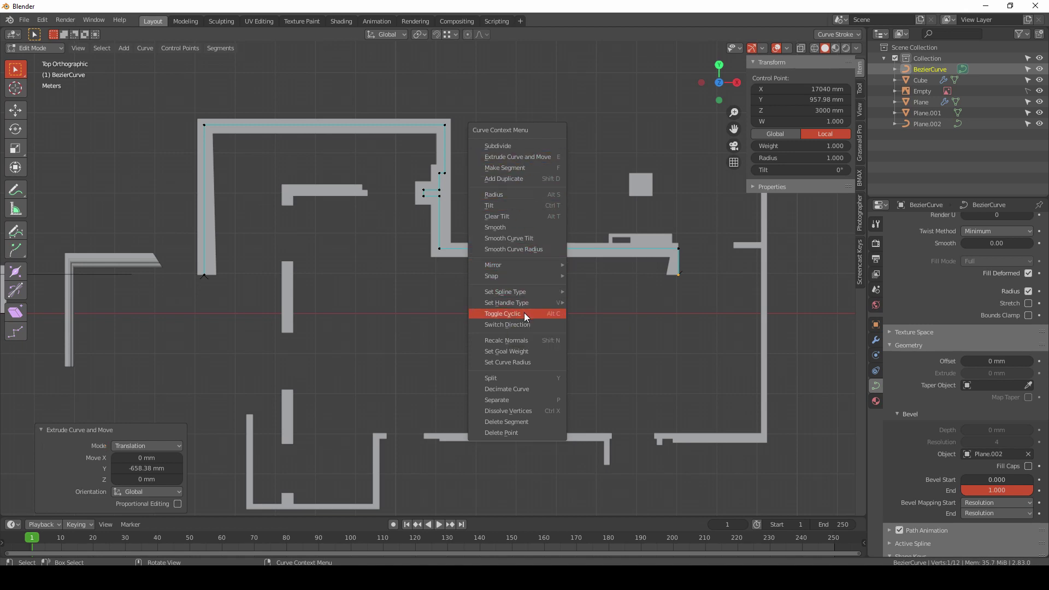
key(Tab)
key(z)
Step: Orbit to inspect the closed molding loop and return to the top plan view
middle_click(742, 303)
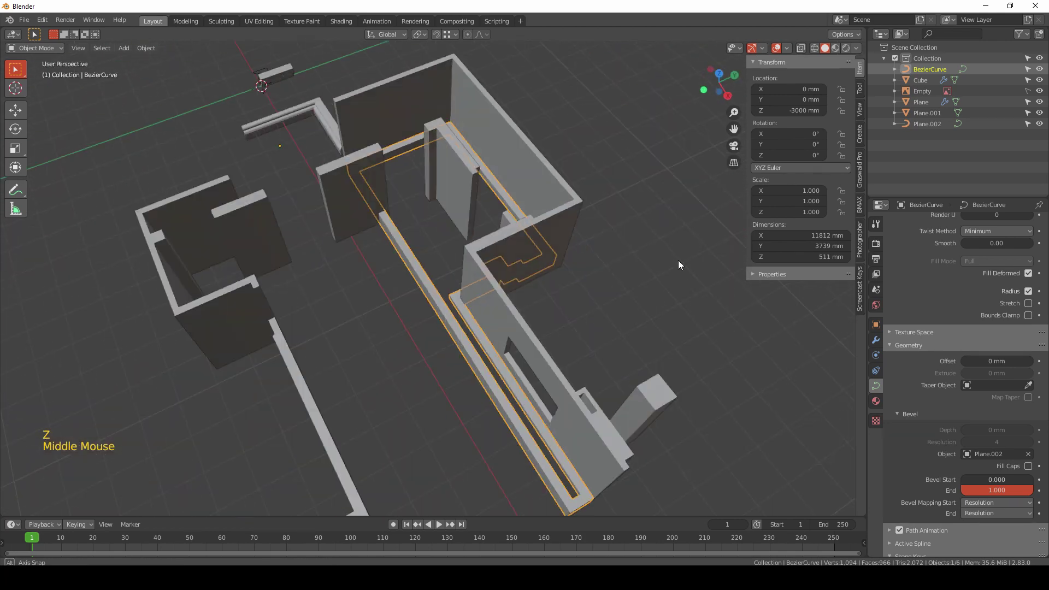
middle_click(516, 340)
key(KP_7)
middle_click(469, 305)
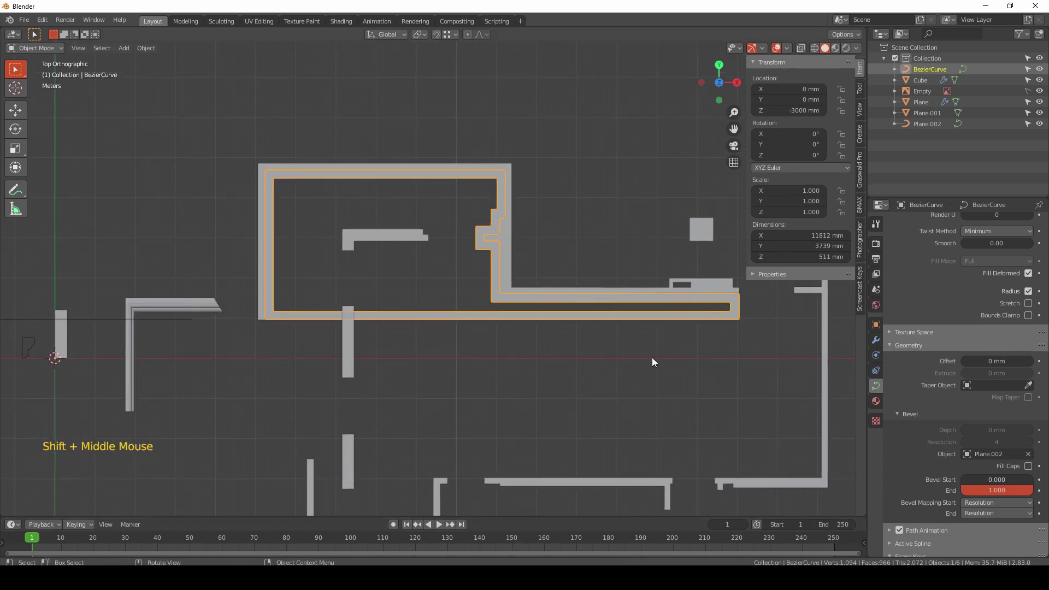
Step: Convert the cornice curve to a mesh and select its end edges in Edit Mode
right_click(404, 315)
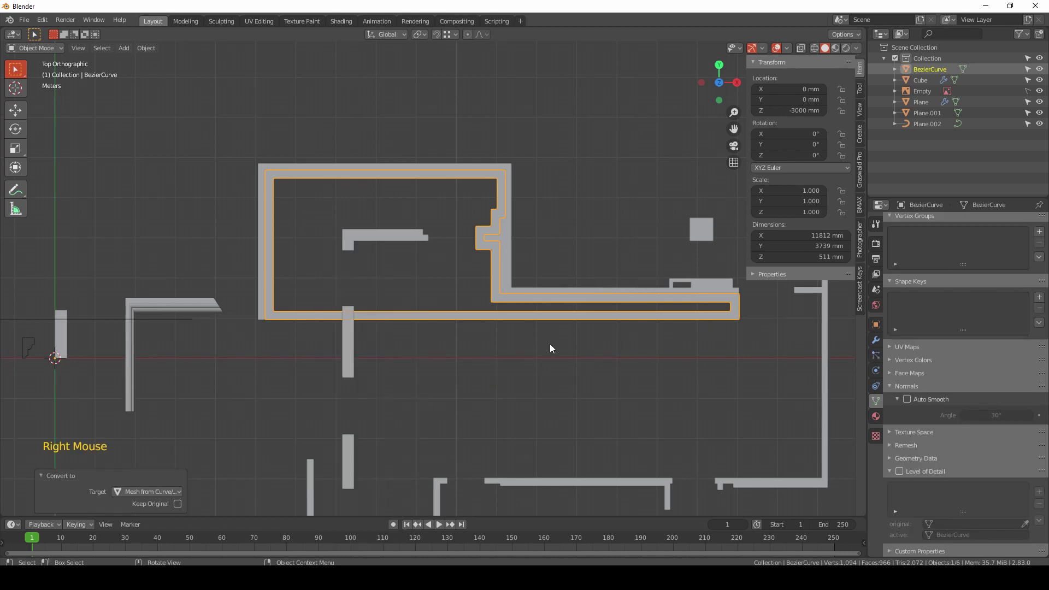
key(Tab)
click(722, 308)
key(z)
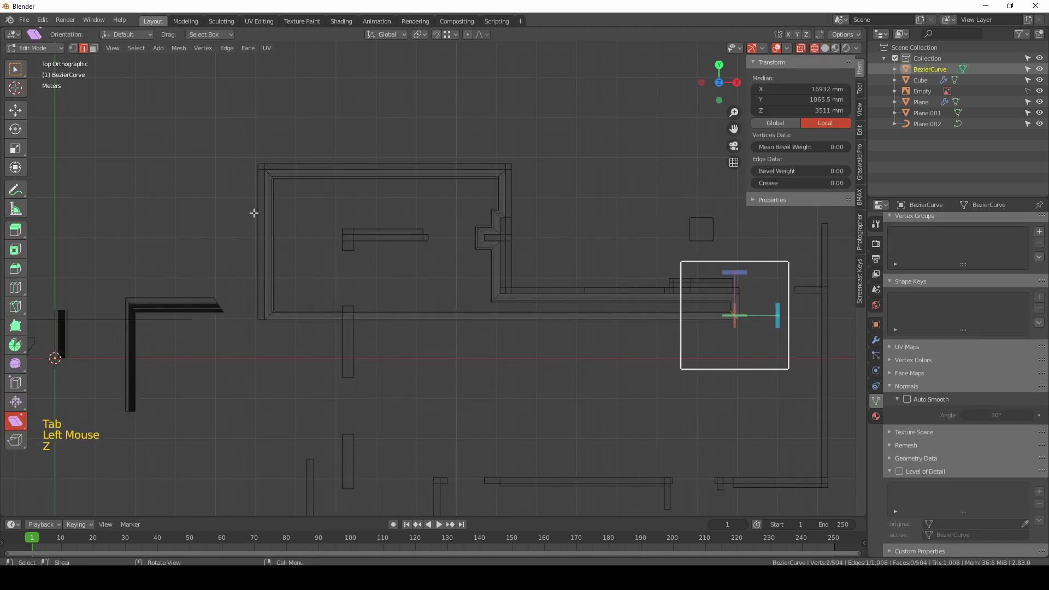
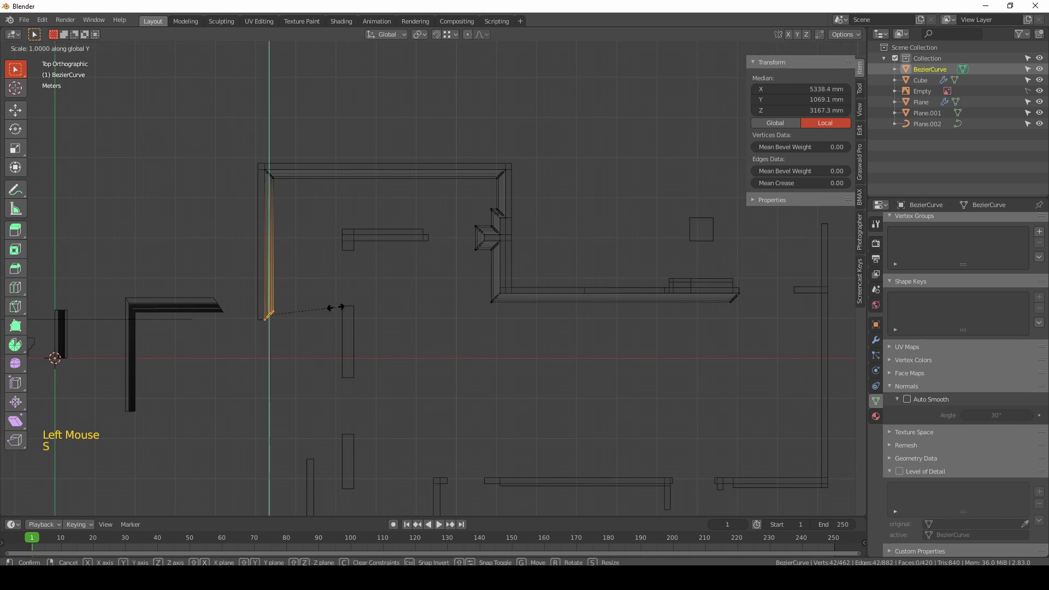
Step: Scale both molding ends to 0 along Y and X so they finish square, back in Object Mode
key(g)
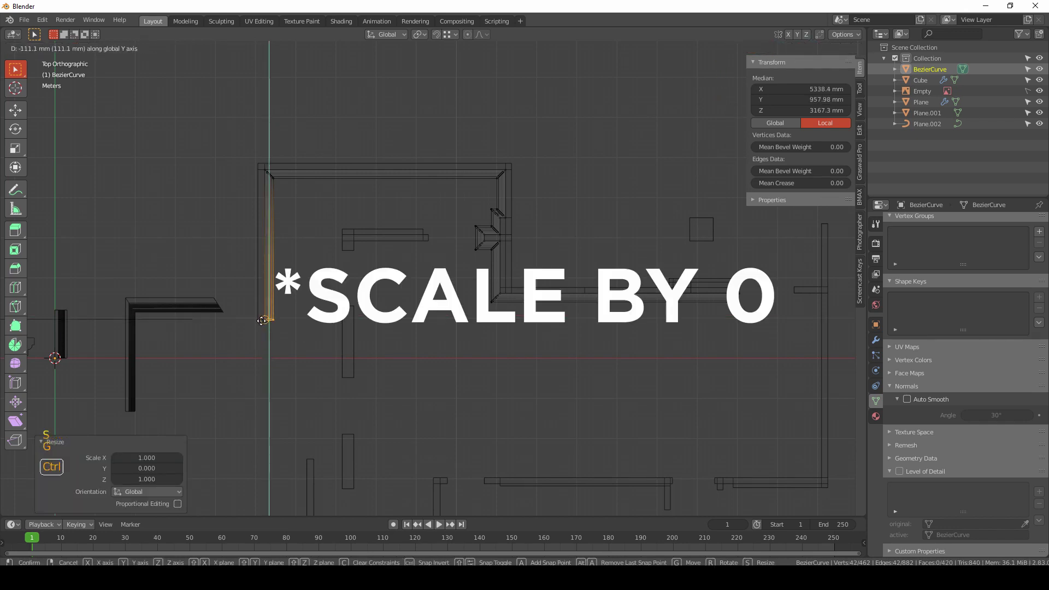
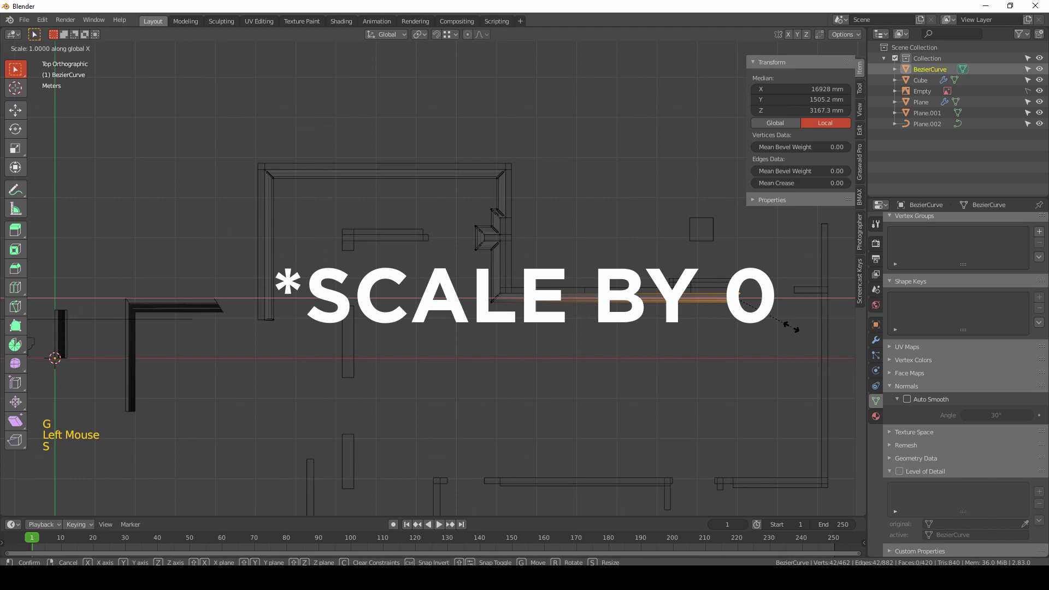
key(g)
key(Tab)
key(z)
Step: Orbit the room to inspect the trimmed molding corners
middle_click(671, 342)
scroll(up, 3)
middle_click(554, 280)
middle_click(684, 382)
middle_click(512, 296)
middle_click(539, 383)
middle_click(621, 419)
middle_click(472, 302)
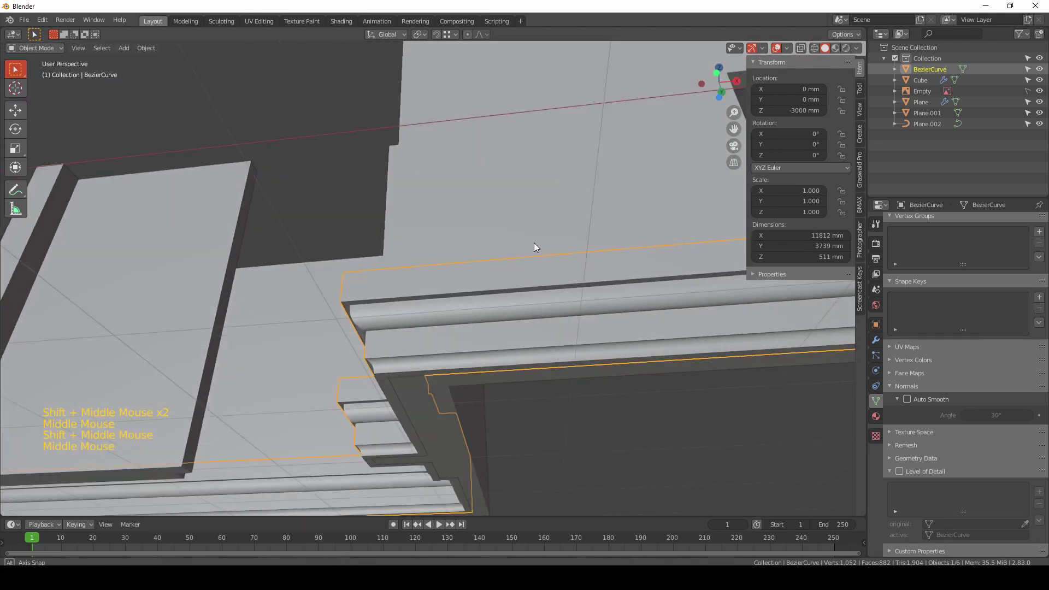
middle_click(424, 298)
middle_click(454, 340)
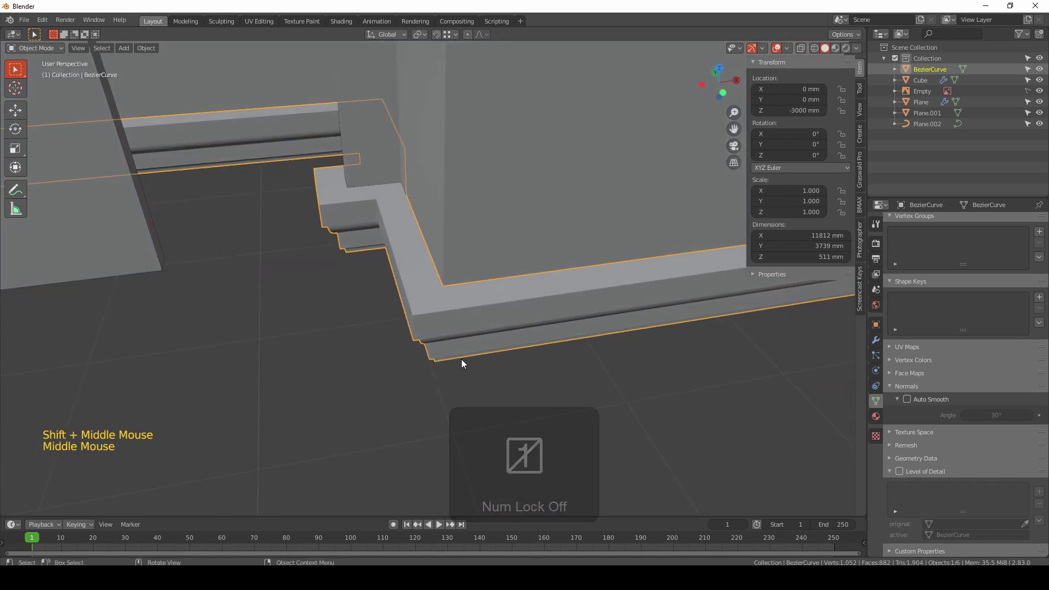
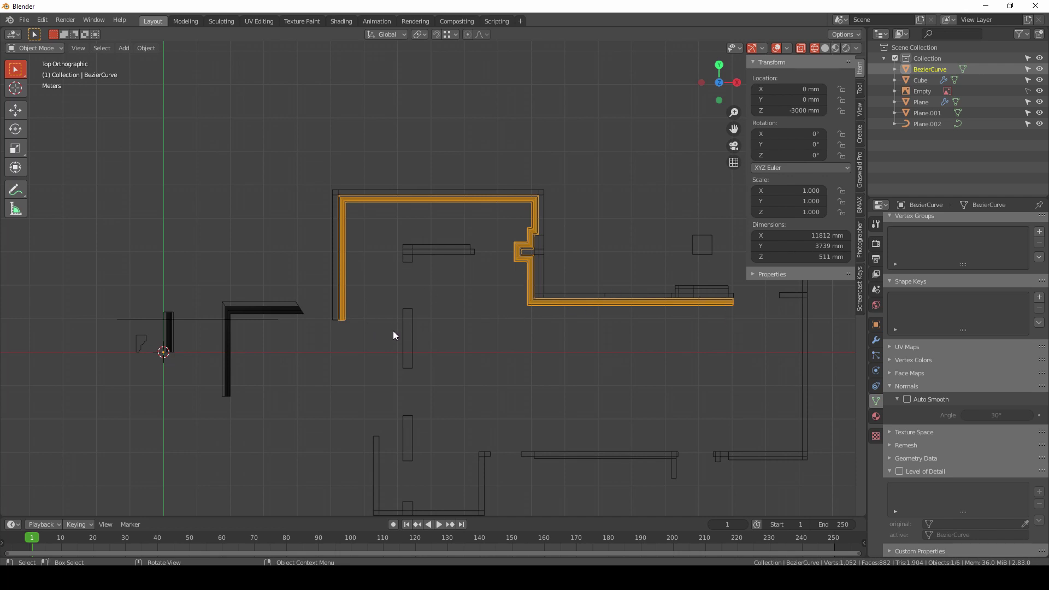
middle_click(391, 390)
middle_click(499, 434)
click(548, 441)
middle_click(570, 435)
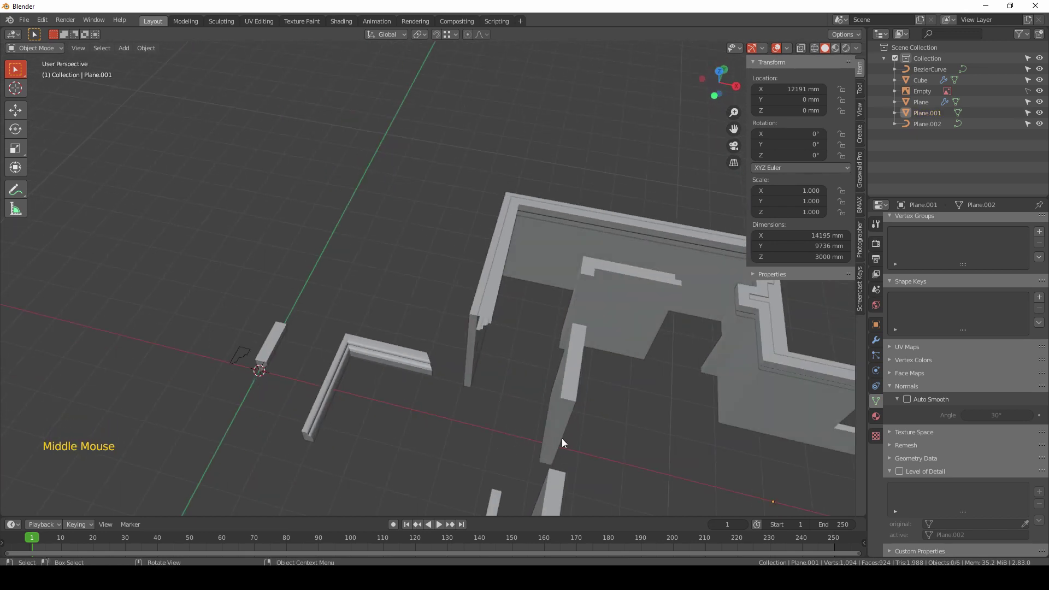
key(Tab)
middle_click(494, 231)
click(494, 231)
scroll(down, 3)
middle_click(504, 290)
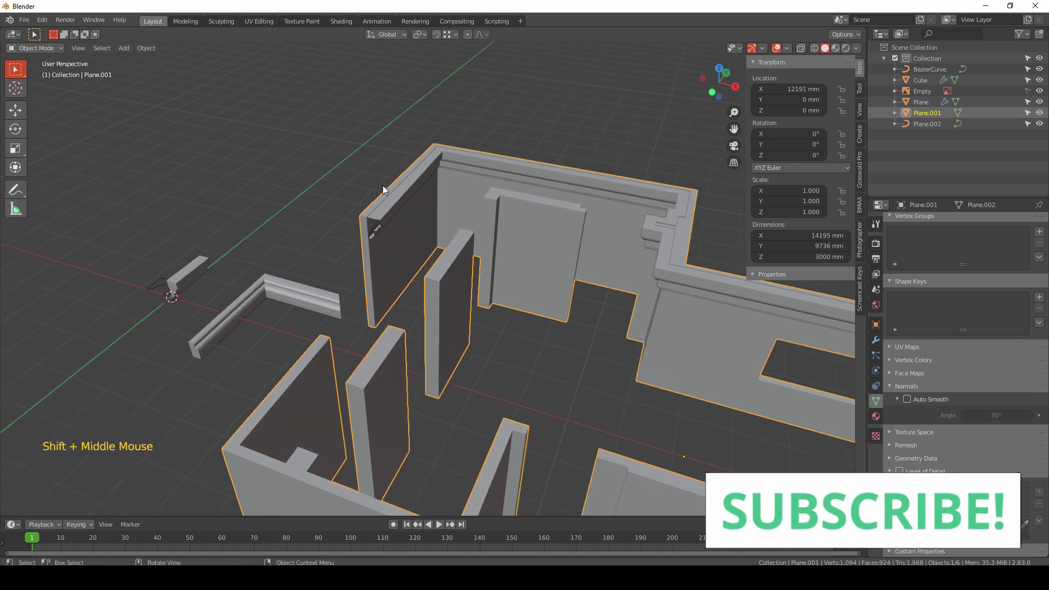
middle_click(453, 250)
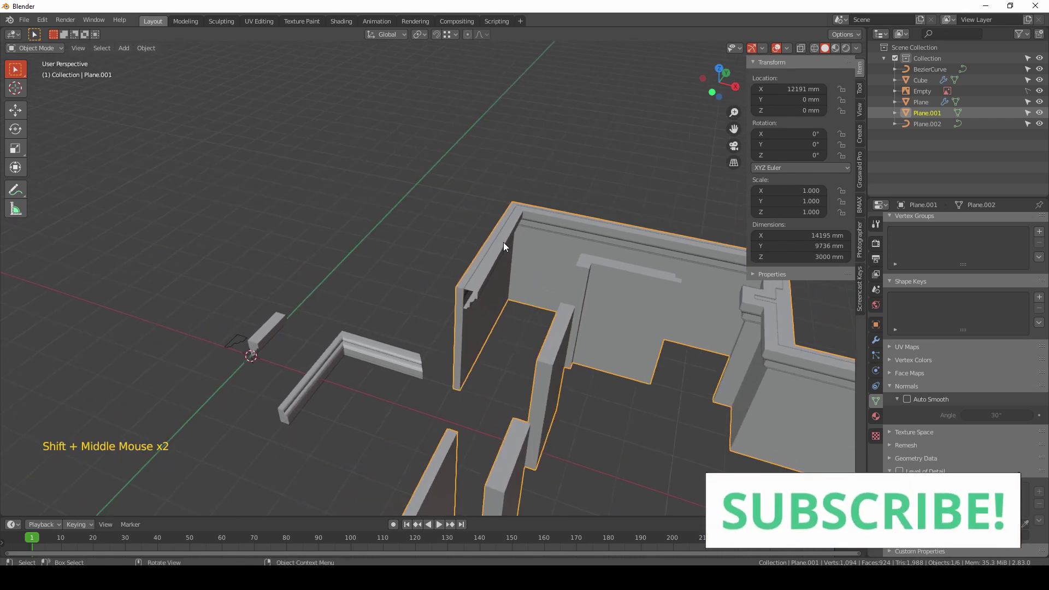